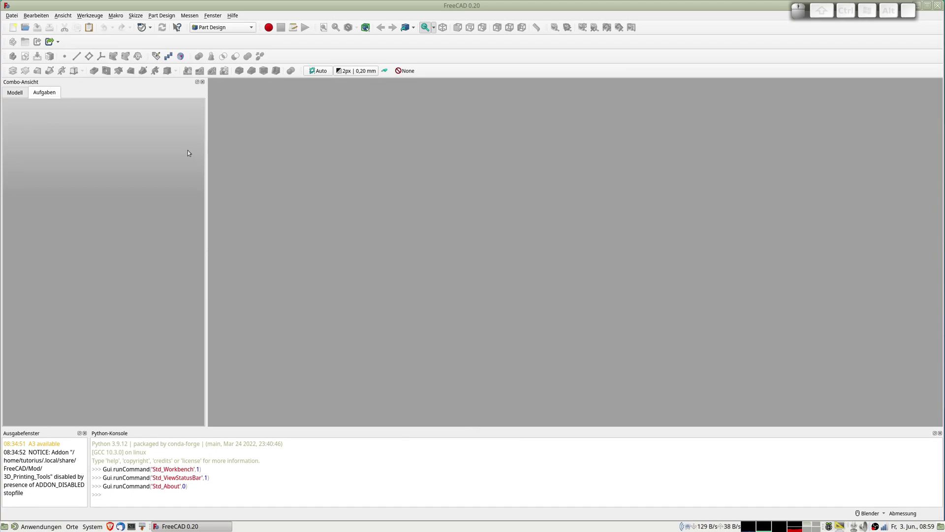
- Create a new empty document via Datei > Neu
{"action": "left_click", "coordinate": [16, 19]}
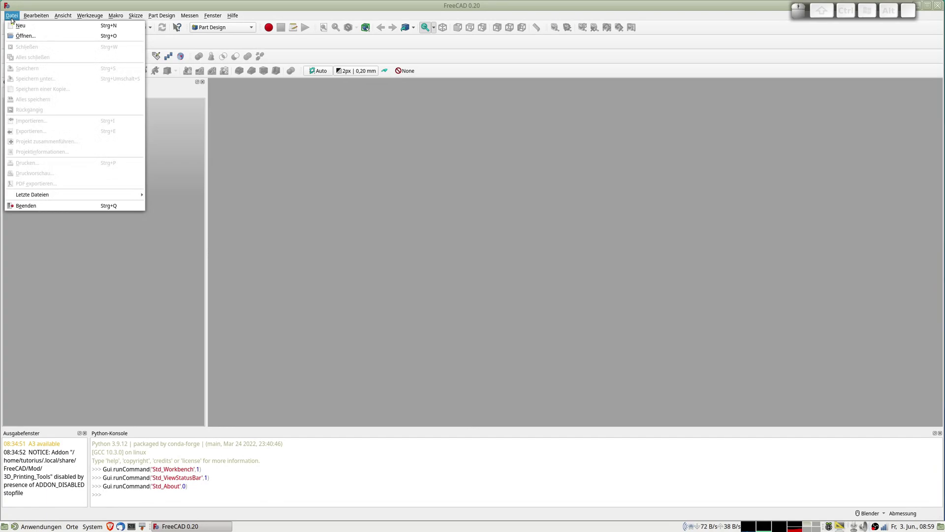
{"action": "key", "text": "Escape"}
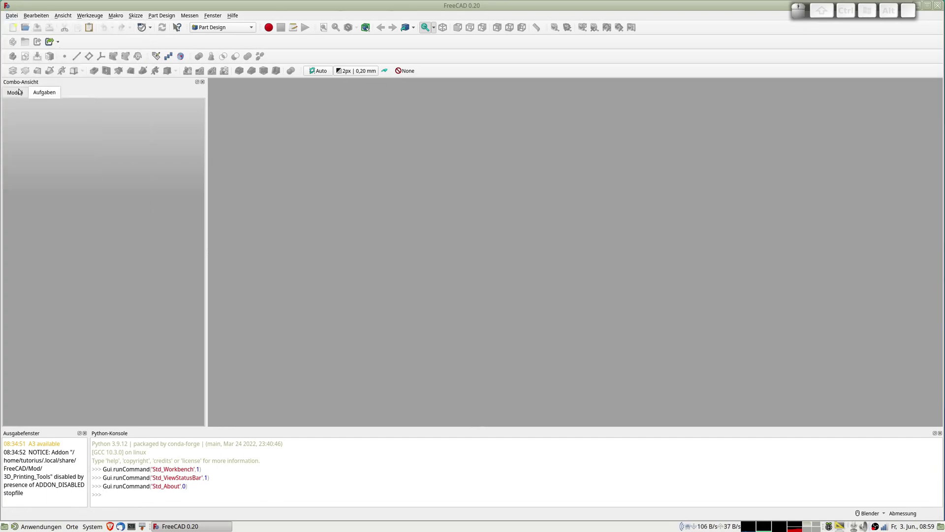
{"action": "left_click", "coordinate": [20, 91]}
{"action": "left_click", "coordinate": [17, 18]}
{"action": "left_click", "coordinate": [29, 32]}
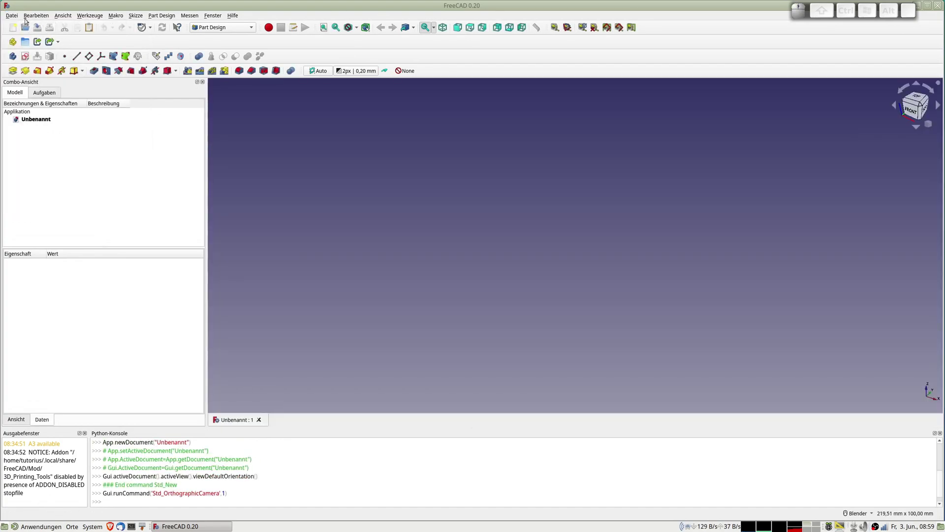
- Import GRID LOGO.DXF from the Downloads/FREECAD folder via Datei > Importieren
{"action": "left_click", "coordinate": [14, 16]}
{"action": "left_click", "coordinate": [41, 121]}
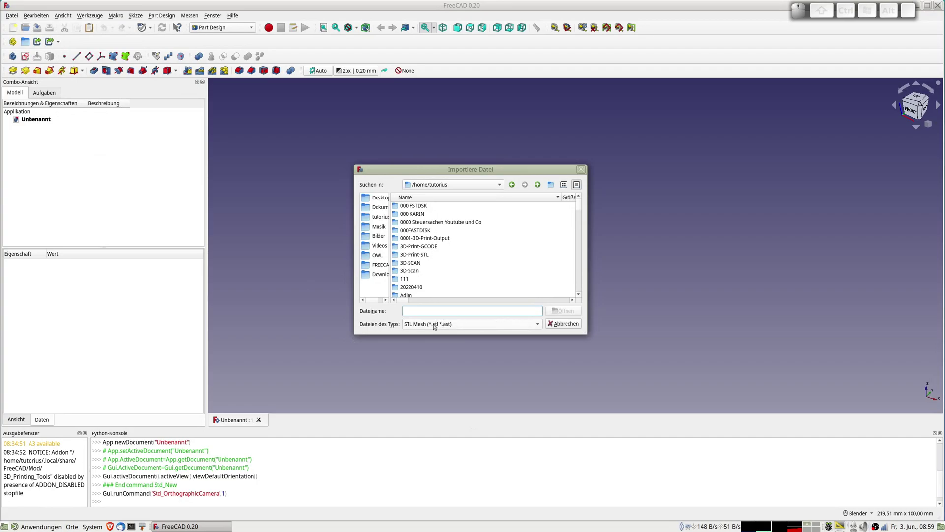
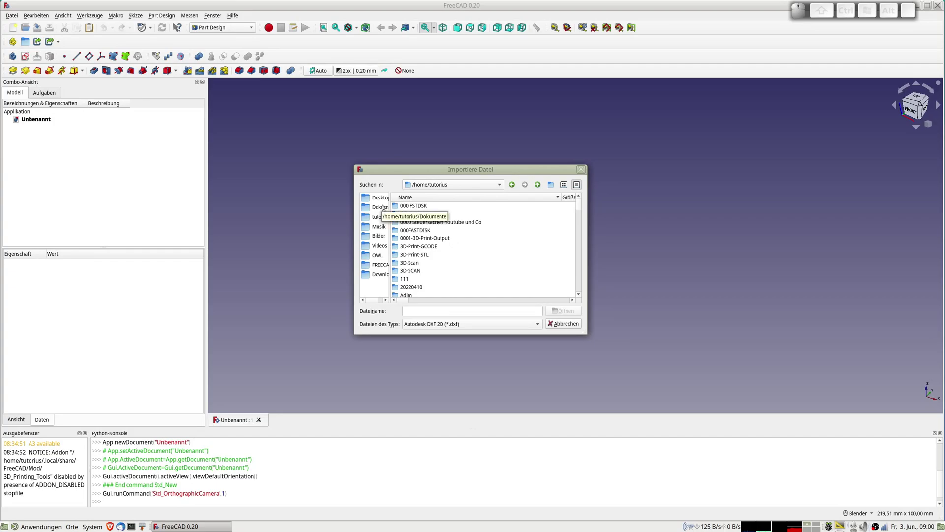
{"action": "left_click", "coordinate": [382, 275]}
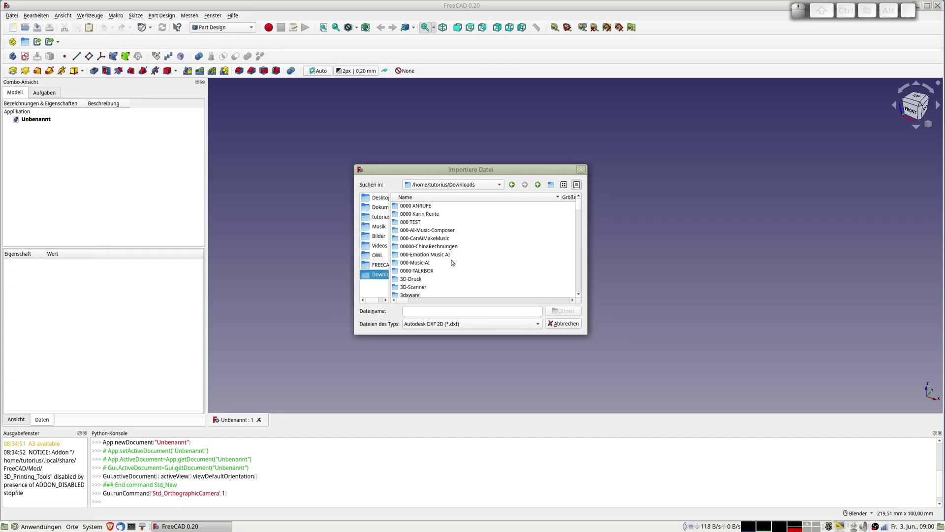
{"action": "scroll", "scroll_direction": "down", "scroll_amount": 3}
{"action": "scroll", "scroll_direction": "down", "scroll_amount": 3}
{"action": "scroll", "scroll_direction": "down", "scroll_amount": 3}
{"action": "scroll", "scroll_direction": "down", "scroll_amount": 3}
{"action": "scroll", "scroll_direction": "down", "scroll_amount": 3}
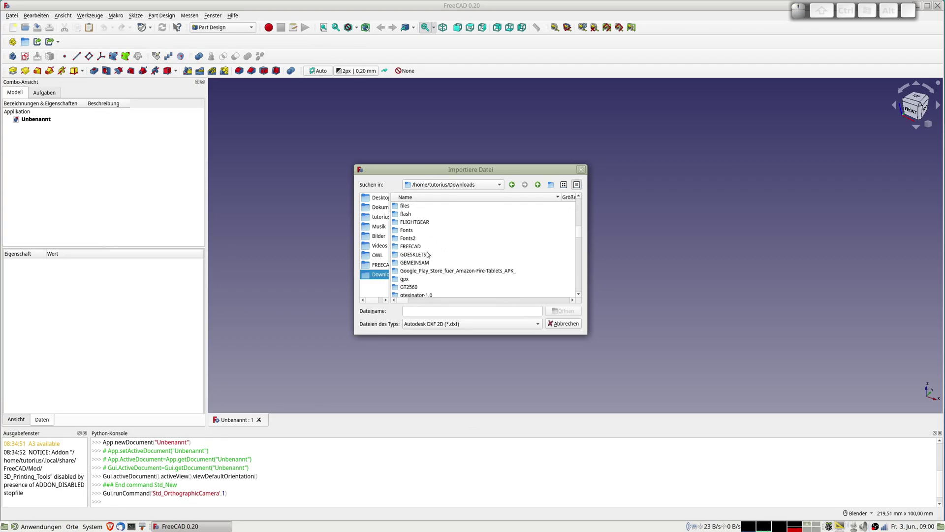
{"action": "left_click", "coordinate": [413, 251]}
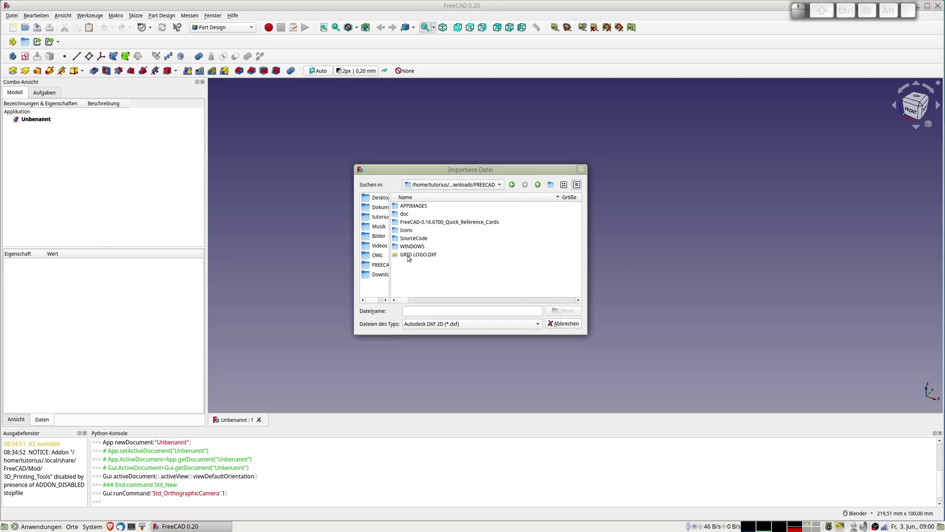
{"action": "left_click", "coordinate": [410, 255]}
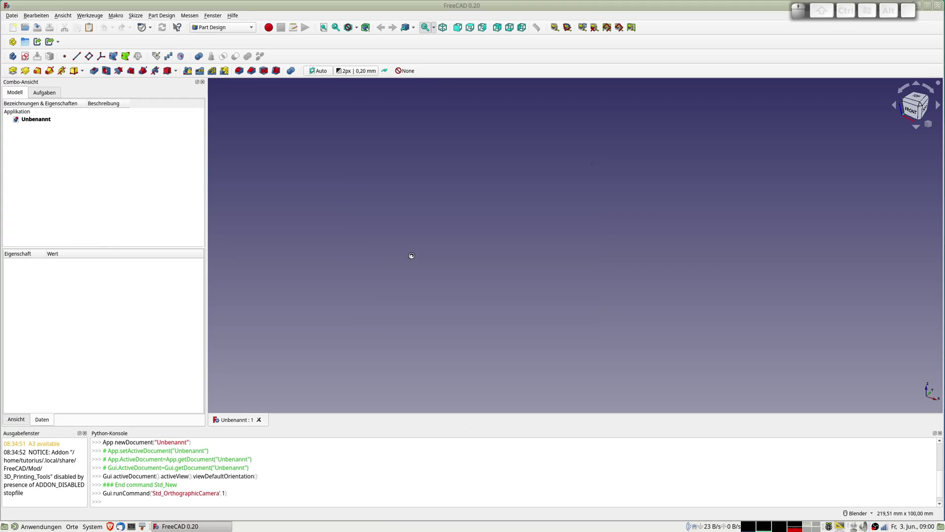
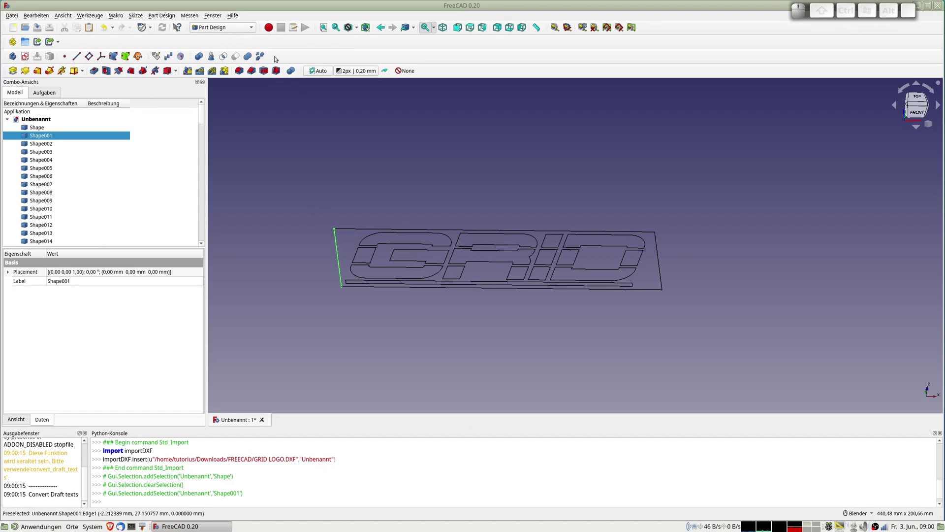
- Switch to the Draft workbench and zoom in on the imported logo outline
{"action": "left_click", "coordinate": [224, 27]}
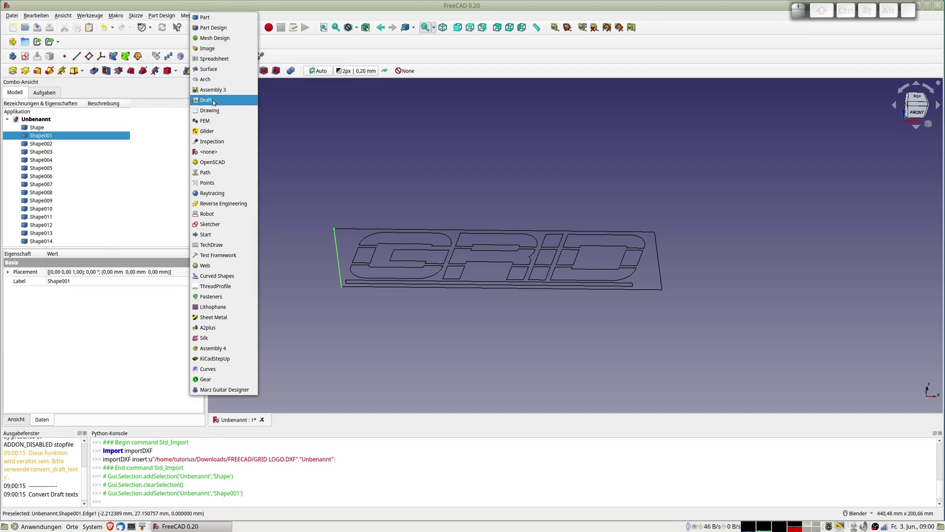
{"action": "left_click", "coordinate": [215, 103]}
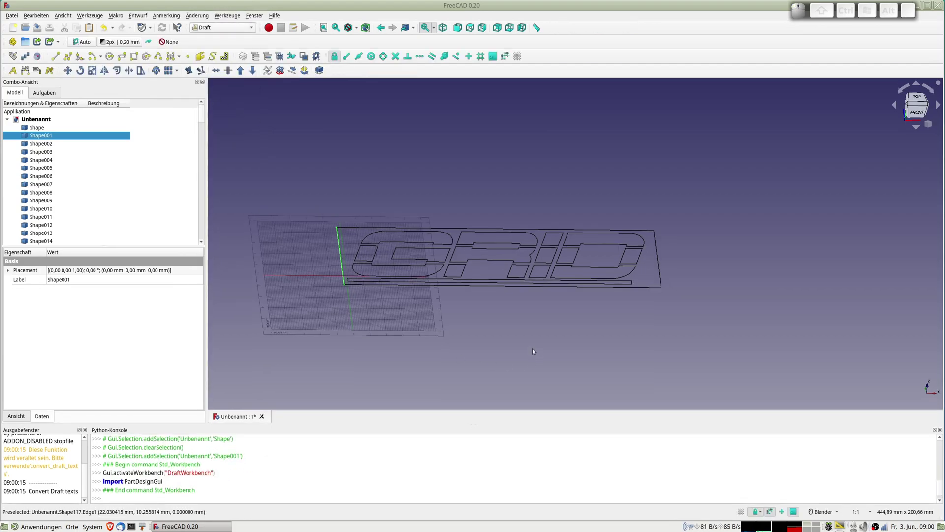
{"action": "left_click_drag", "start_coordinate": [521, 330], "coordinate": [491, 319]}
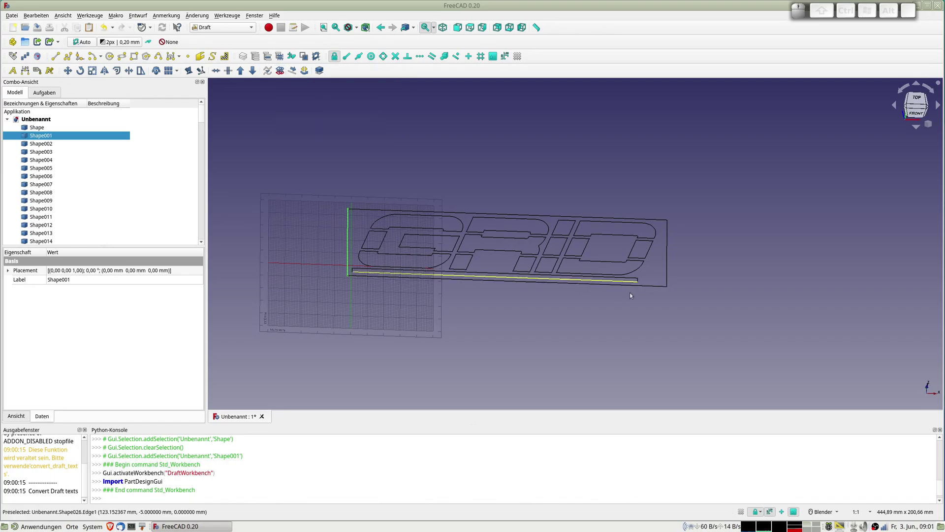
{"action": "scroll", "scroll_direction": "up", "scroll_amount": 3}
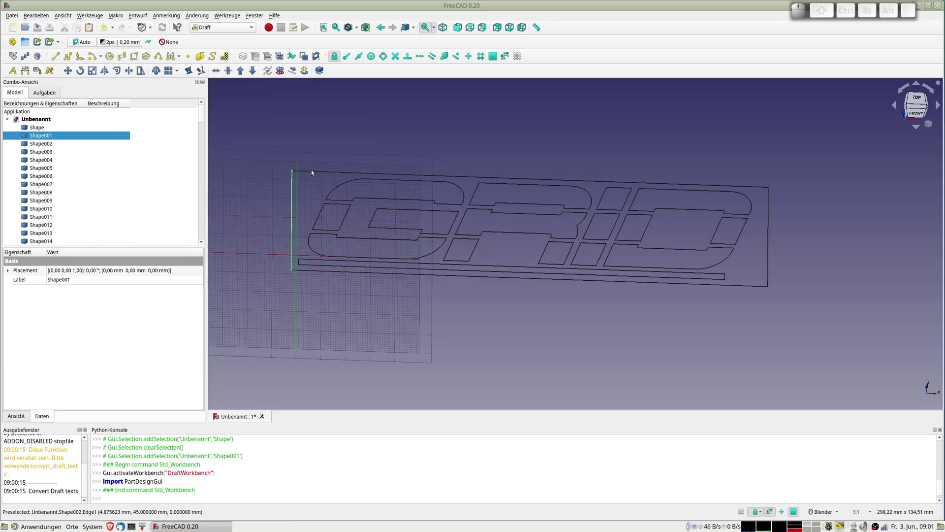
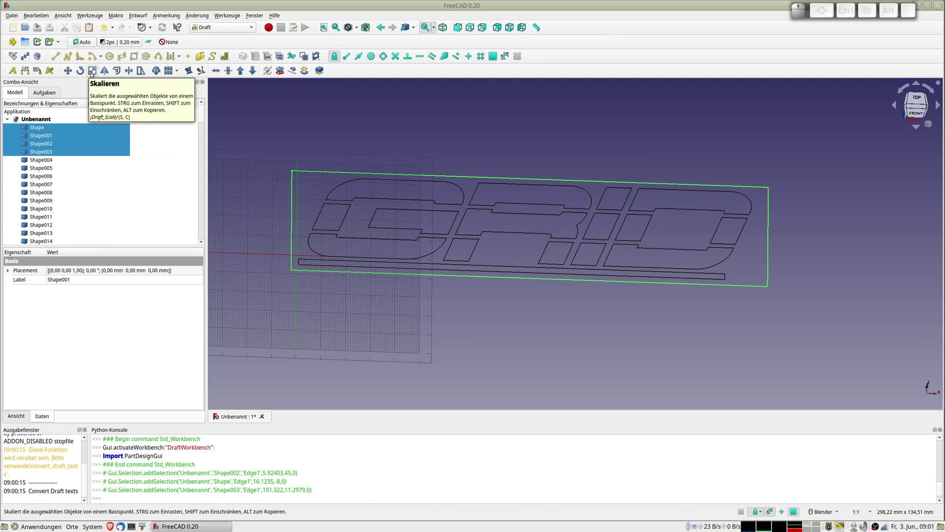
- Draft-Scale the four frame lines into a clone with base point 0,0,0 and factor 1
{"action": "left_click", "coordinate": [94, 75]}
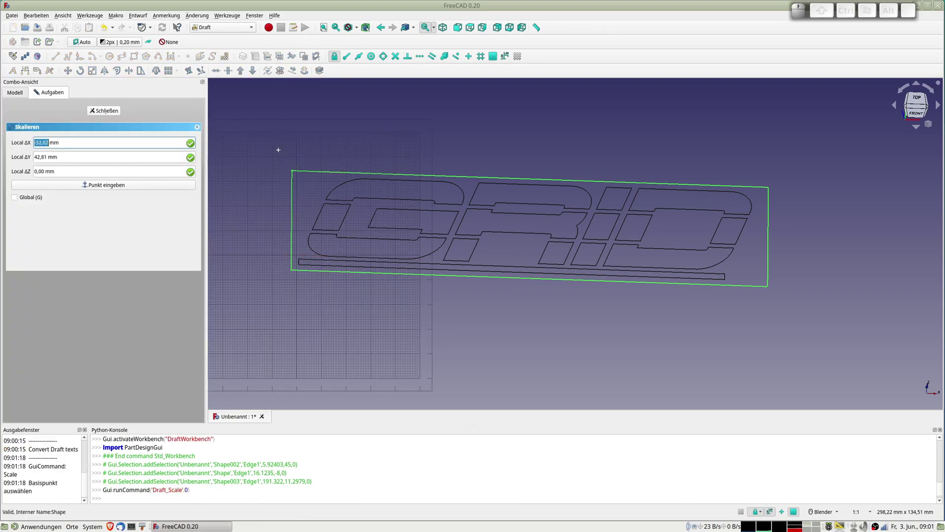
{"action": "key", "text": "0"}
{"action": "key", "text": "Tab"}
{"action": "key", "text": "0"}
{"action": "key", "text": "Tab"}
{"action": "key", "text": "0"}
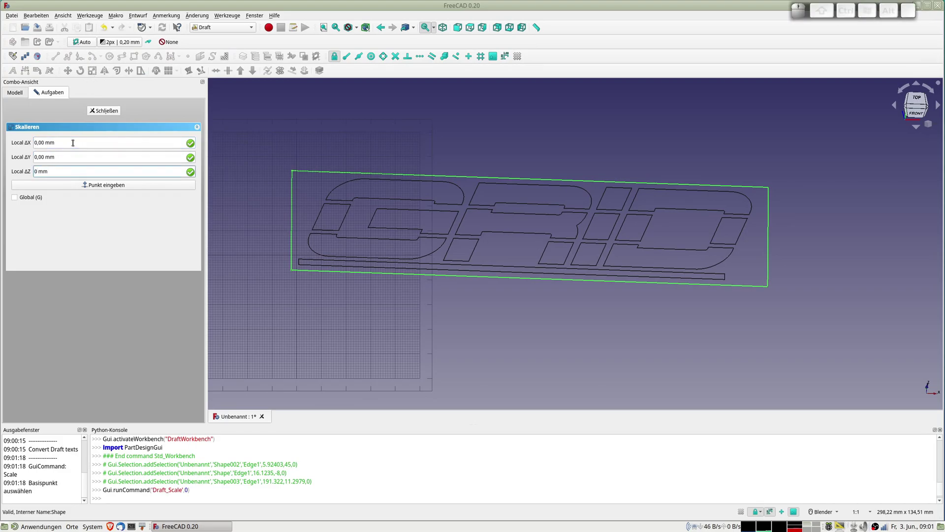
{"action": "key", "text": "Return"}
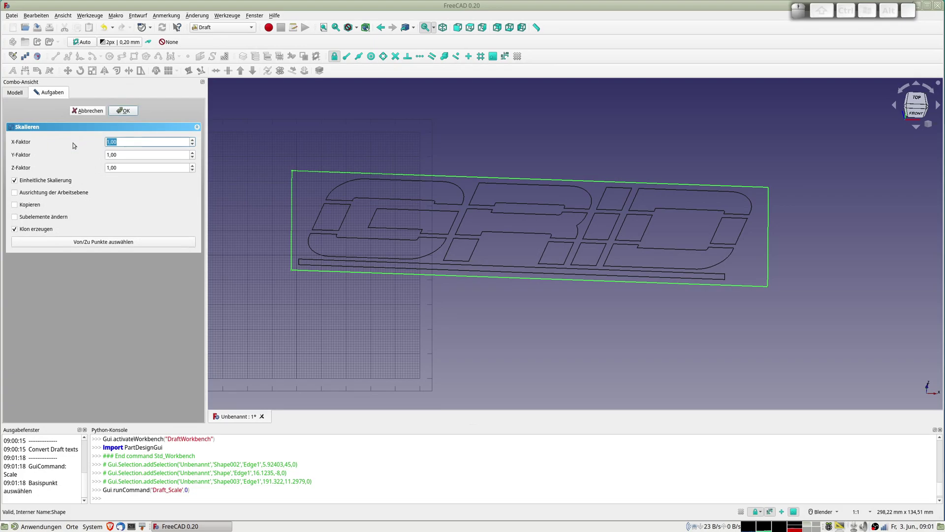
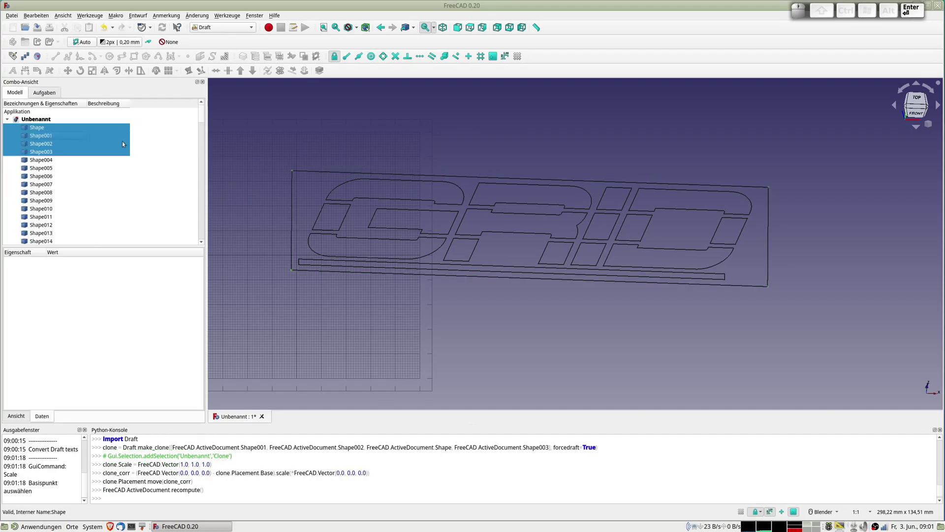
{"action": "key", "text": "Return"}
- Select the new frame clone Shape120 in the tree and toggle its visibility
{"action": "scroll", "scroll_direction": "down", "scroll_amount": 3}
{"action": "scroll", "scroll_direction": "up", "scroll_amount": 3}
{"action": "scroll", "scroll_direction": "up", "scroll_amount": 3}
{"action": "scroll", "scroll_direction": "down", "scroll_amount": 3}
{"action": "scroll", "scroll_direction": "down", "scroll_amount": 3}
{"action": "scroll", "scroll_direction": "down", "scroll_amount": 3}
{"action": "scroll", "scroll_direction": "down", "scroll_amount": 3}
{"action": "left_click", "coordinate": [47, 235]}
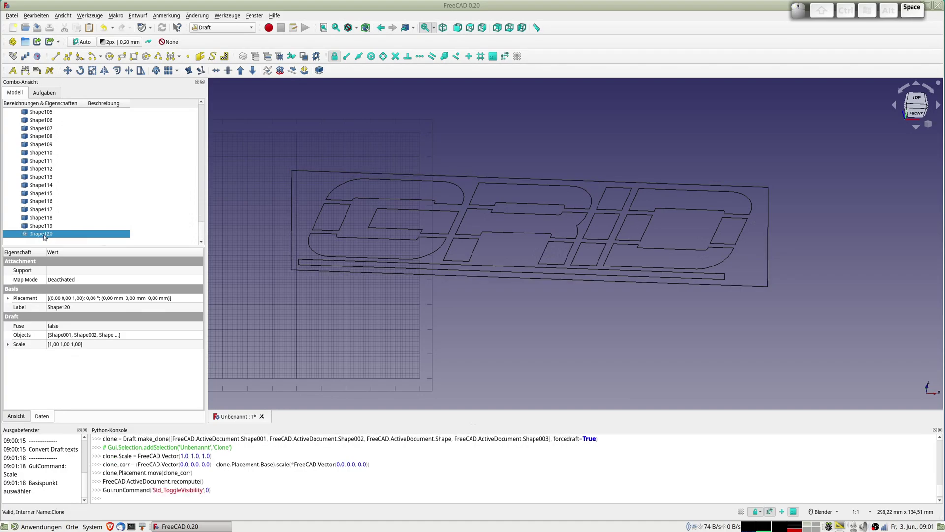
{"action": "key", "text": "space"}
{"action": "key", "text": "space"}
{"action": "left_click", "coordinate": [44, 236]}
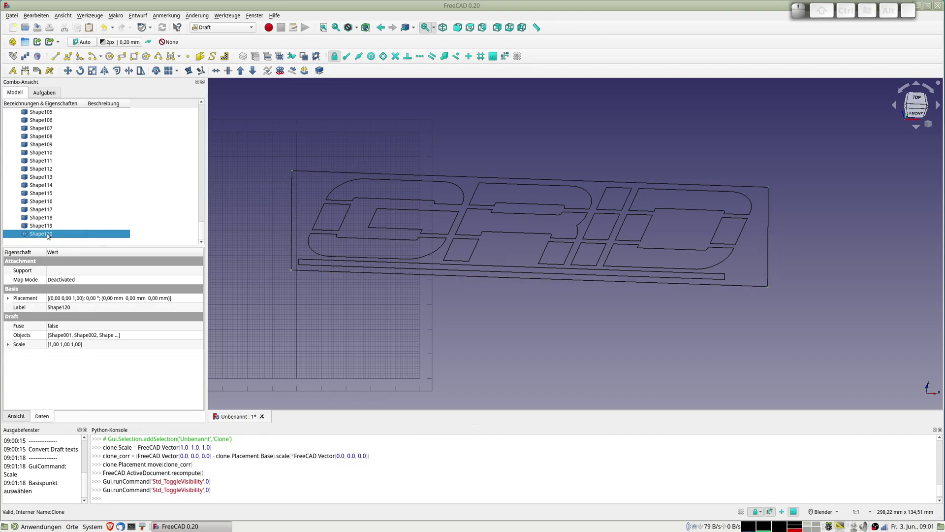
{"action": "left_click", "coordinate": [49, 234]}
{"action": "key", "text": "space"}
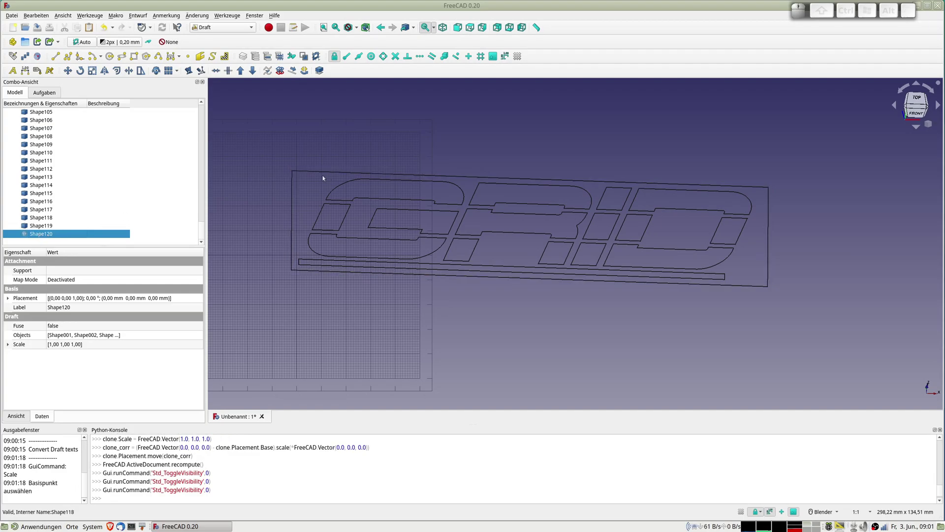
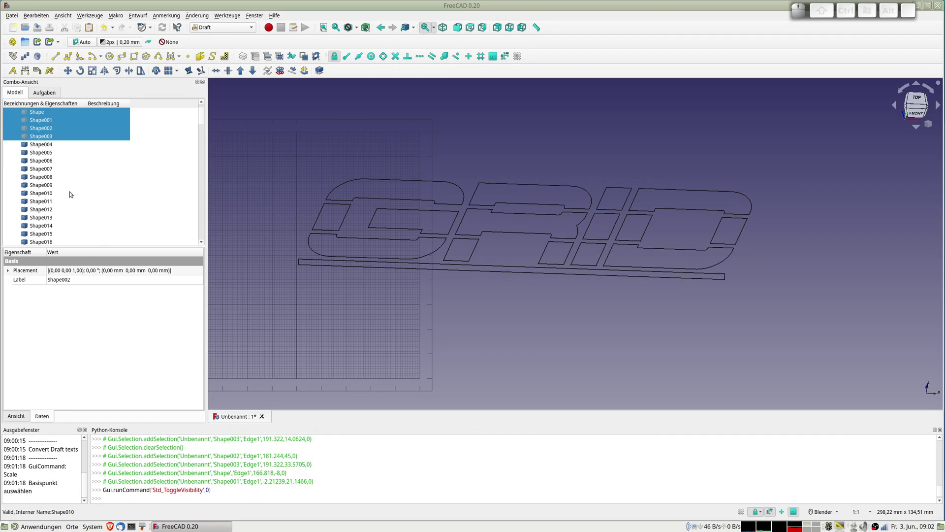
- Select the frame clone in the tree and toggle its visibility with Space
{"action": "scroll", "scroll_direction": "down", "scroll_amount": 3}
{"action": "scroll", "scroll_direction": "down", "scroll_amount": 3}
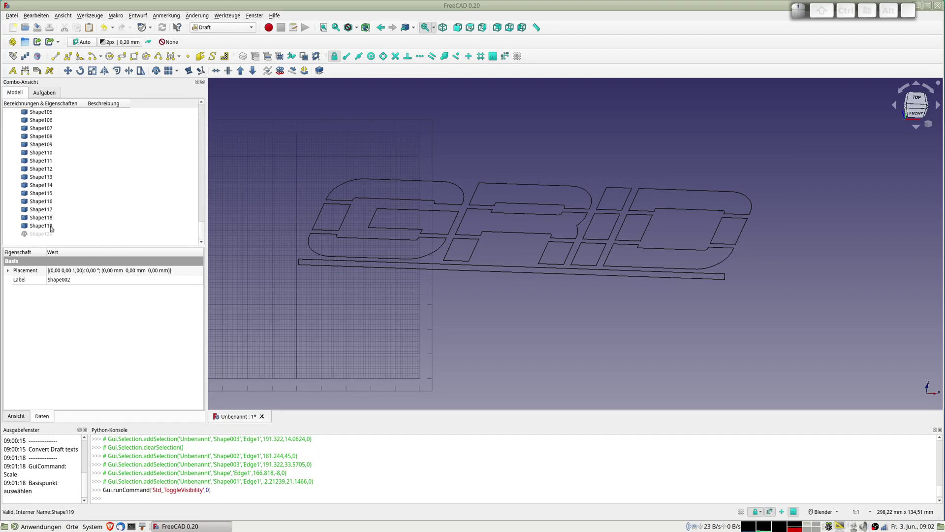
{"action": "left_click", "coordinate": [39, 234]}
{"action": "key", "text": "space"}
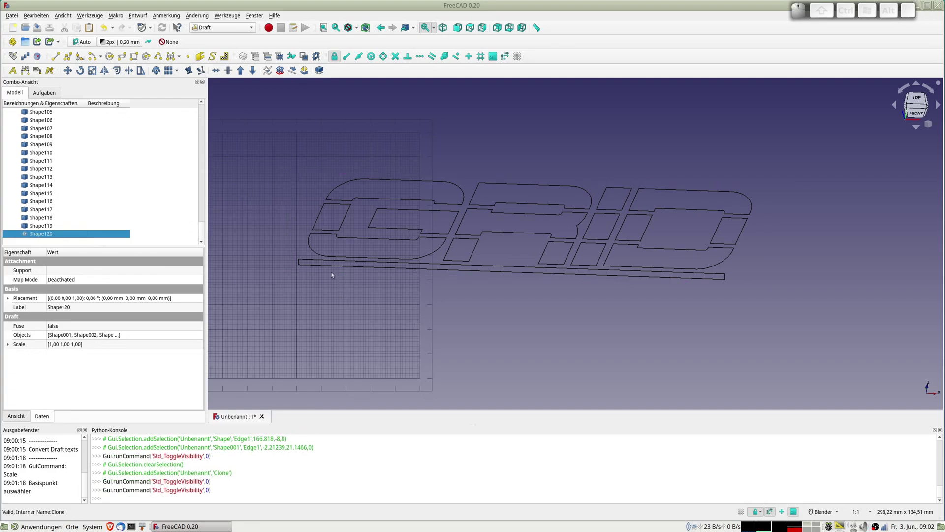
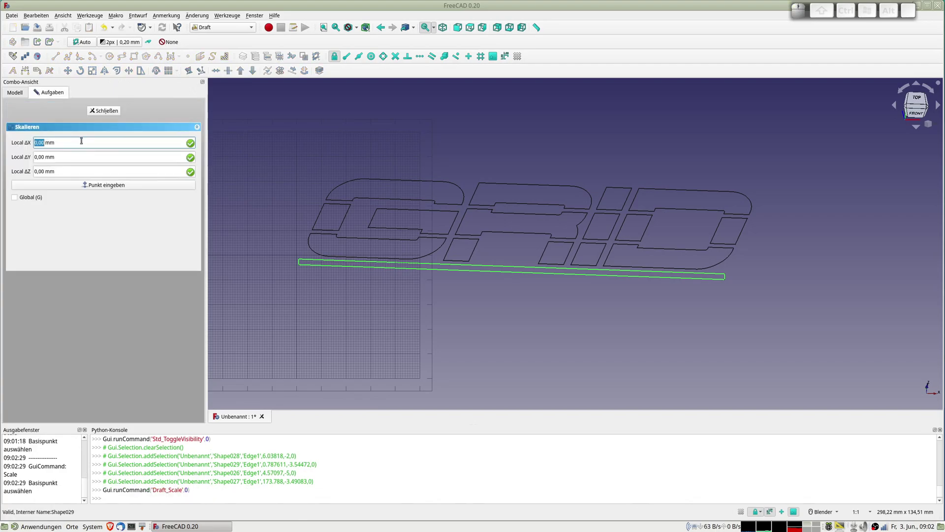
- Clone the underline bar as Shape121 with base point 0,0,0 and factor 1, then toggle its visibility
{"action": "key", "text": "0"}
{"action": "key", "text": "Tab"}
{"action": "key", "text": "0"}
{"action": "key", "text": "Tab"}
{"action": "key", "text": "0"}
{"action": "key", "text": "Return"}
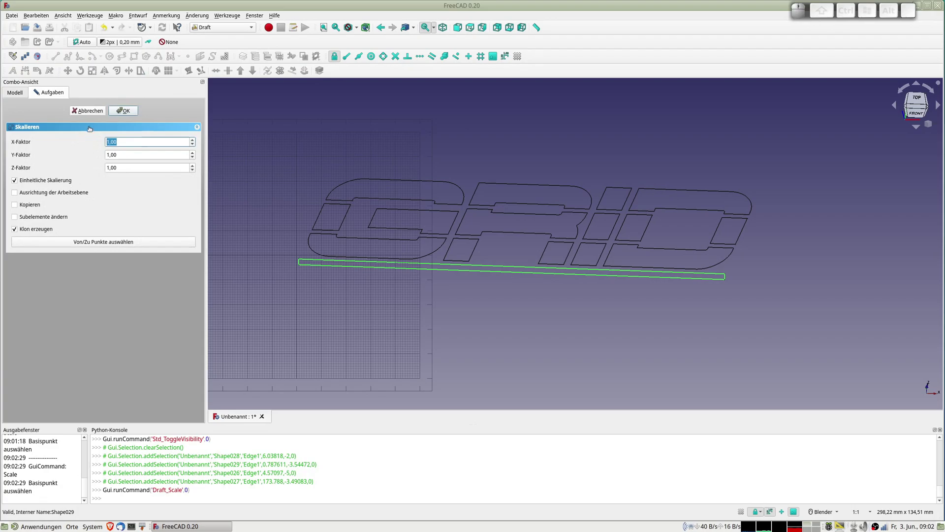
{"action": "left_click", "coordinate": [131, 111]}
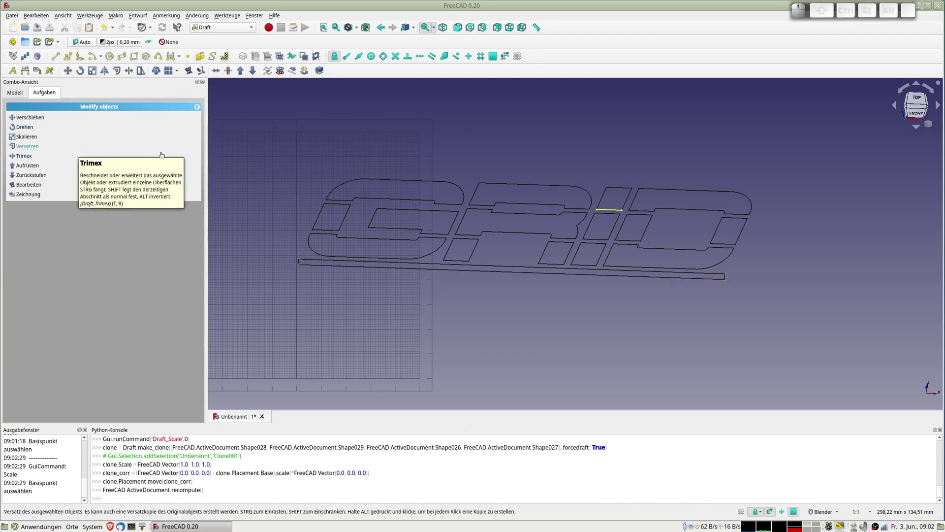
{"action": "left_click", "coordinate": [20, 90]}
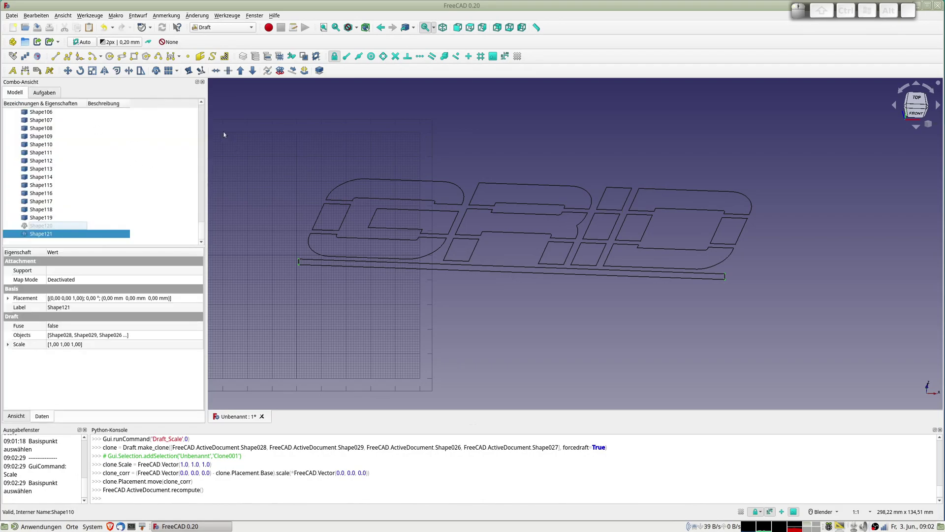
{"action": "left_click", "coordinate": [43, 233]}
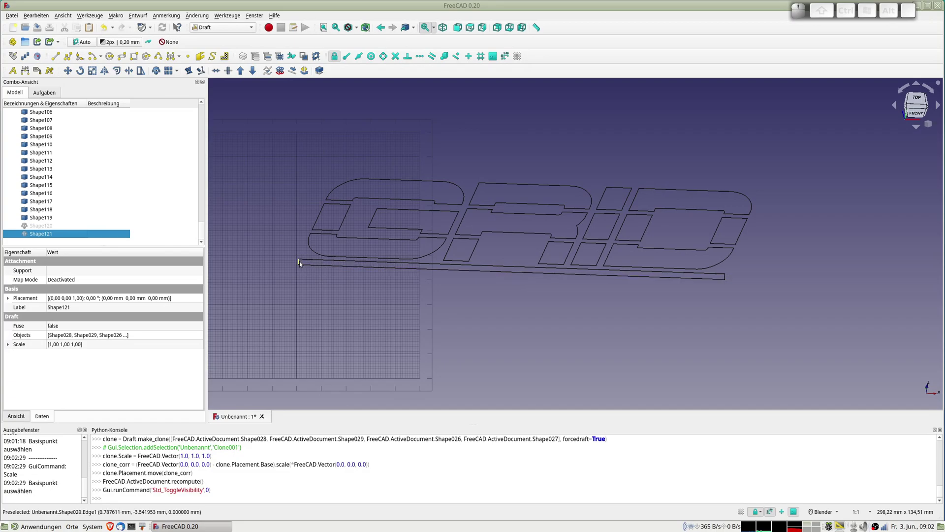
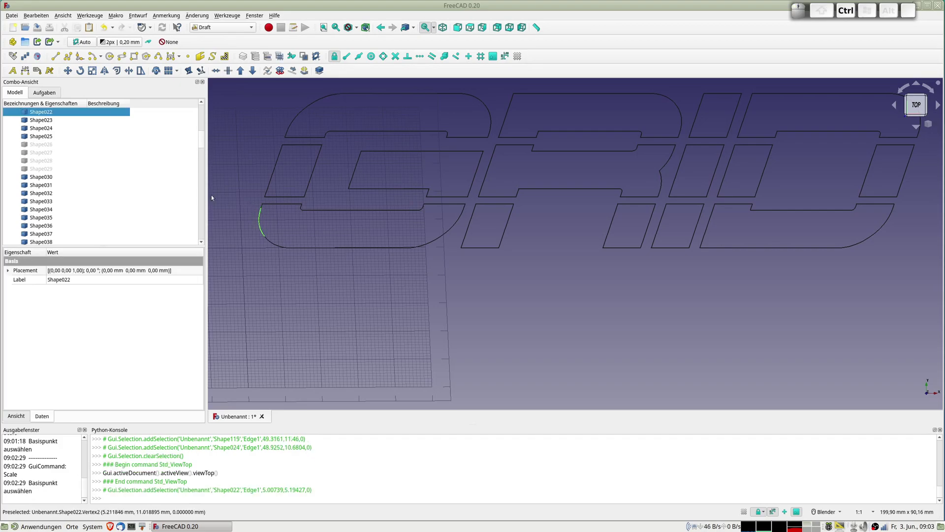
- Select the edges of the G's lower rounded bar one by one in the 3D view
{"action": "left_click", "coordinate": [242, 204]}
{"action": "left_click_drag", "start_coordinate": [246, 203], "coordinate": [289, 249]}
{"action": "left_click_drag", "start_coordinate": [265, 212], "coordinate": [259, 221]}
{"action": "left_click_drag", "start_coordinate": [264, 212], "coordinate": [273, 221]}
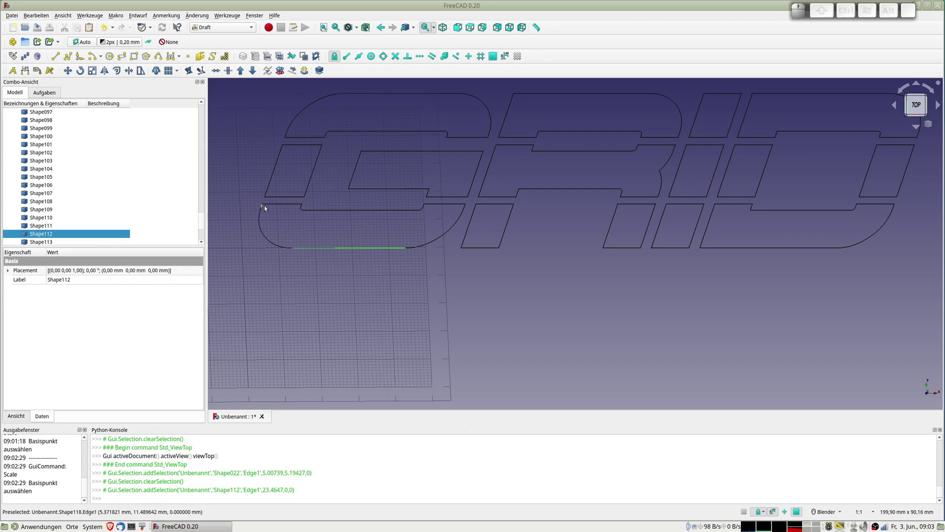
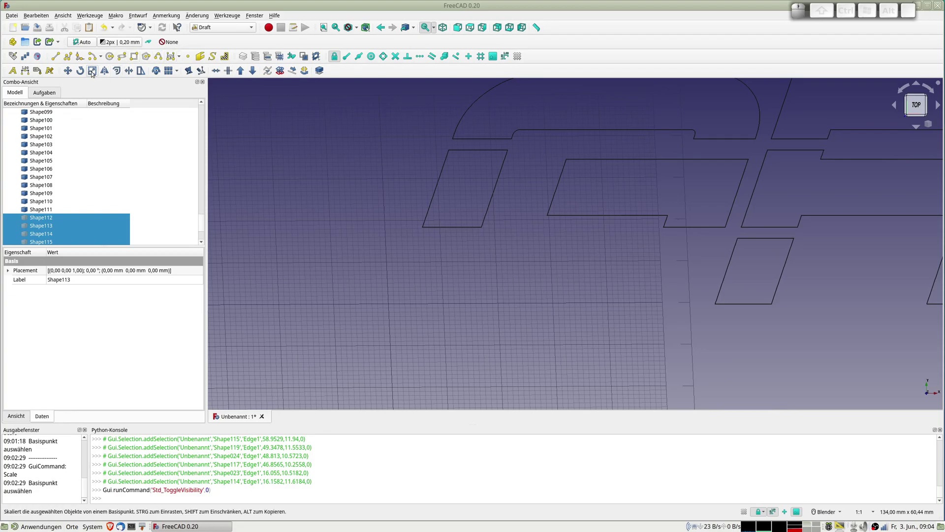
- Draft-Scale the G's lower bar edges into a clone at base point 0,0,0, factor 1
{"action": "left_click", "coordinate": [94, 72]}
{"action": "key", "text": "0"}
{"action": "key", "text": "Tab"}
{"action": "key", "text": "0"}
{"action": "key", "text": "Tab"}
{"action": "key", "text": "0"}
{"action": "key", "text": "Return"}
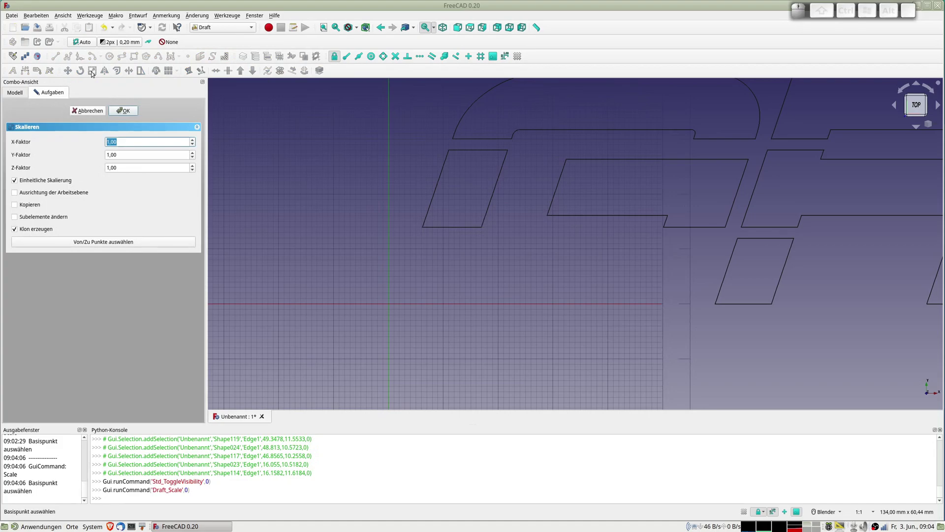
{"action": "left_click", "coordinate": [128, 113]}
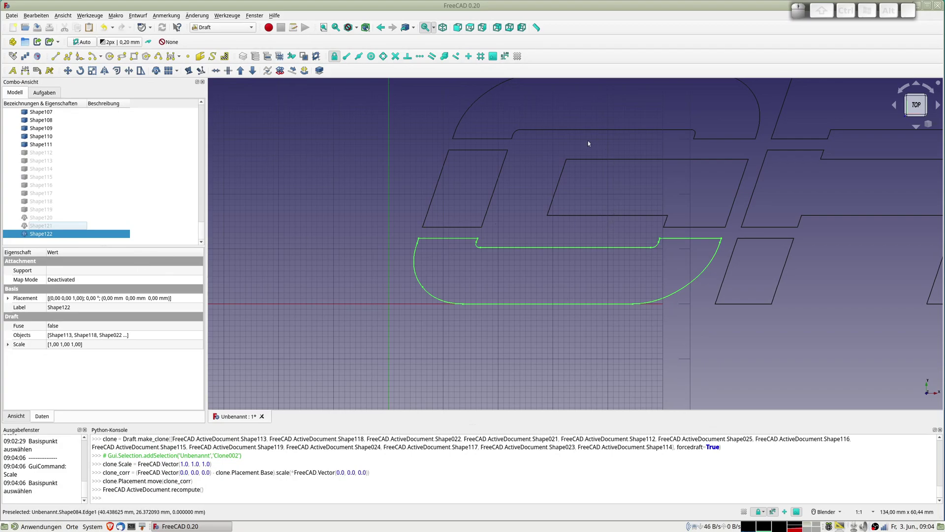
- Hide the new lower-bar clone and the selected small slanted-piece edges
{"action": "left_click", "coordinate": [443, 178]}
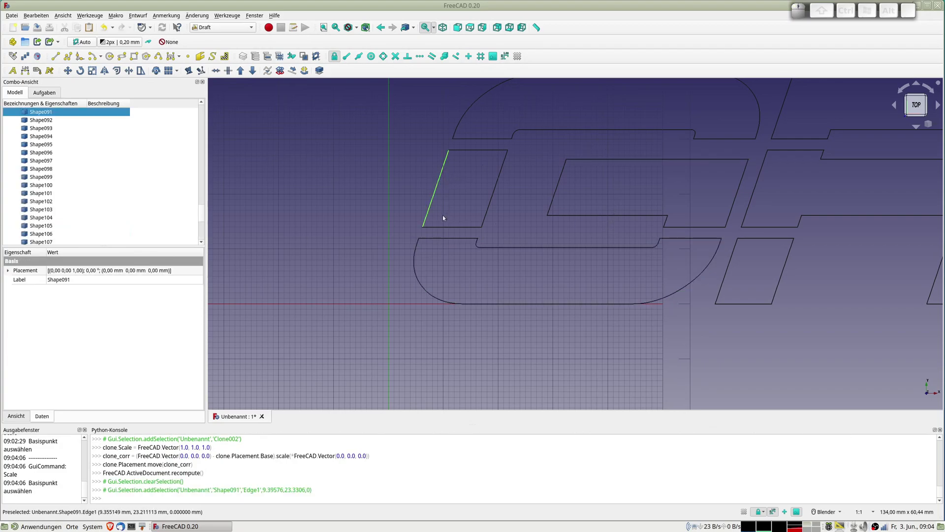
{"action": "scroll", "scroll_direction": "down", "scroll_amount": 3}
{"action": "left_click", "coordinate": [47, 233]}
{"action": "key", "text": "space"}
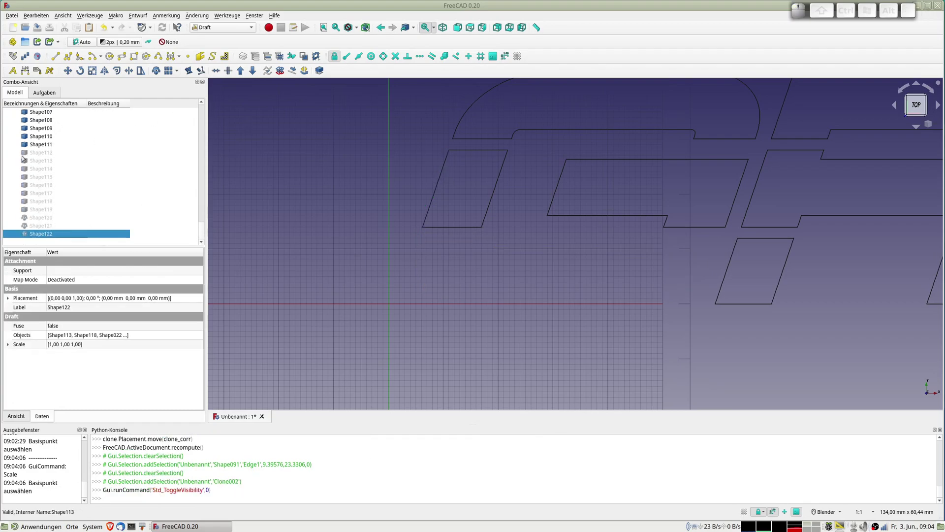
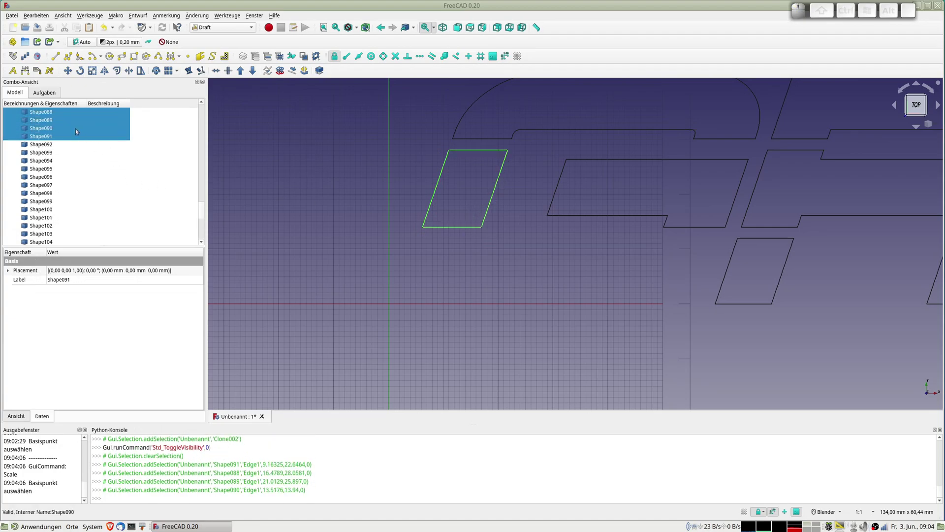
{"action": "key", "text": "space"}
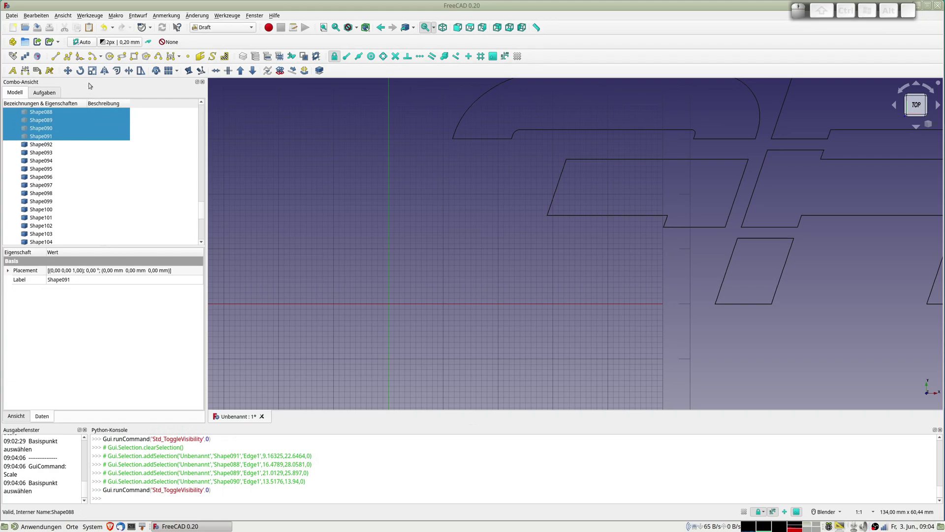
- Clone the small slanted piece at base point 0,0,0 with factor 1
{"action": "left_click", "coordinate": [96, 70]}
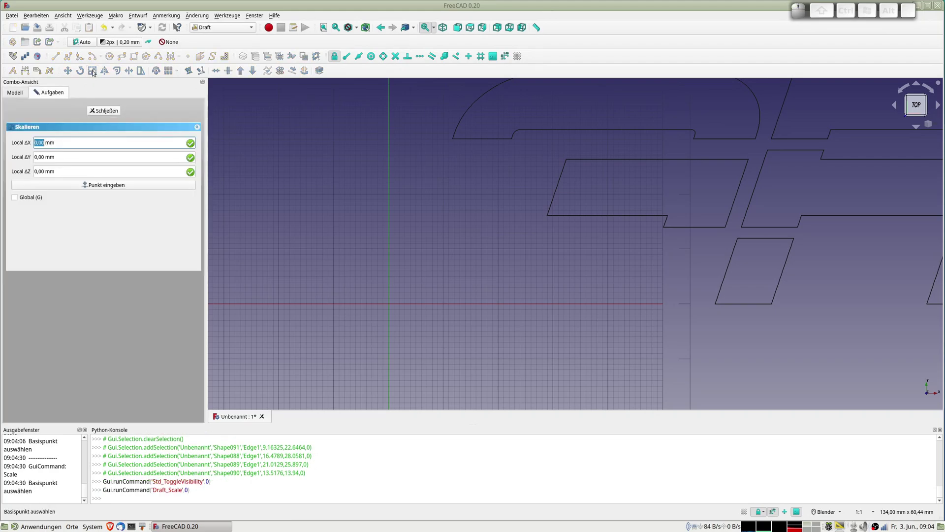
{"action": "key", "text": "0"}
{"action": "key", "text": "Tab"}
{"action": "key", "text": "0"}
{"action": "key", "text": "Tab"}
{"action": "key", "text": "0"}
{"action": "key", "text": "Return"}
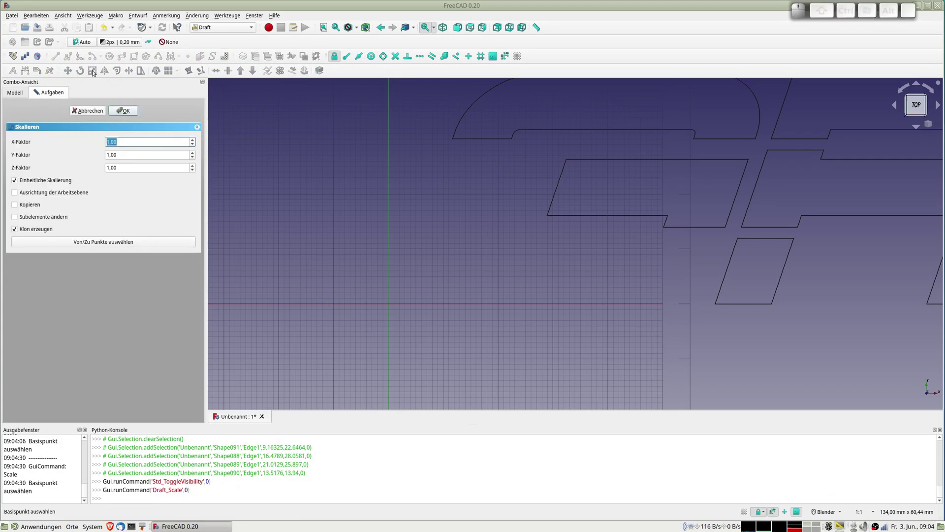
{"action": "key", "text": "Return"}
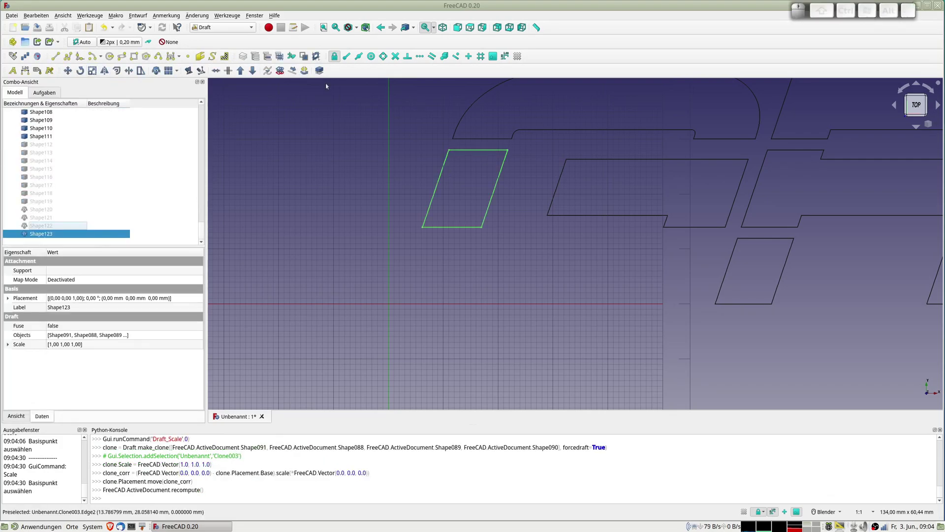
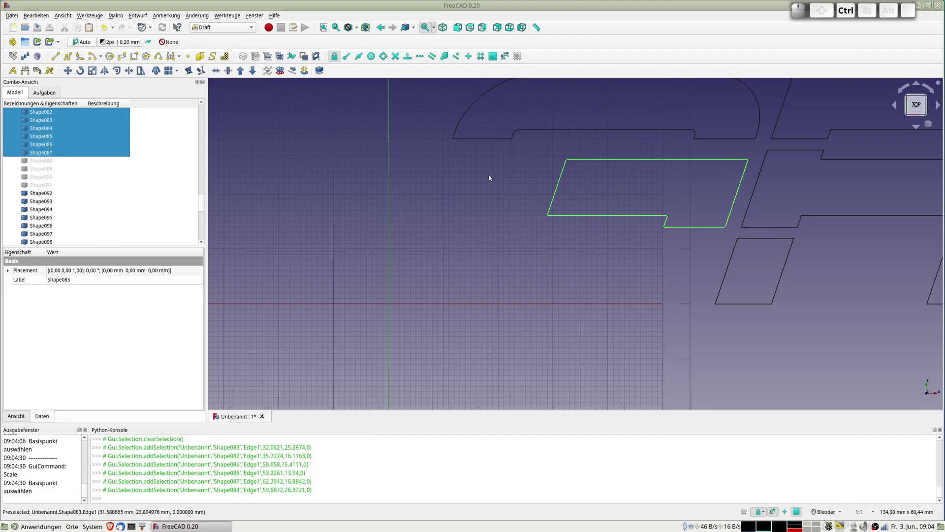
- Hide the wide slanted piece's edges, clone it at factor 1, and hide the clone
{"action": "key", "text": "space"}
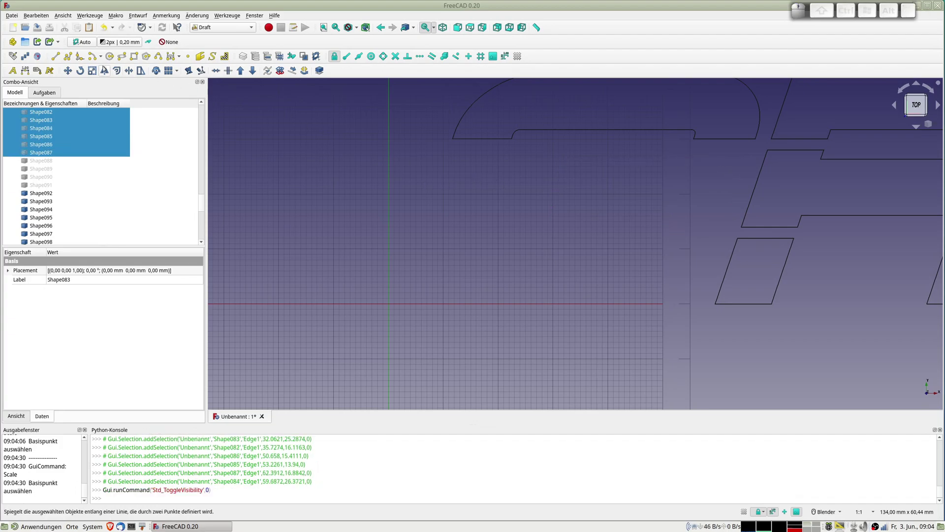
{"action": "left_click", "coordinate": [97, 71]}
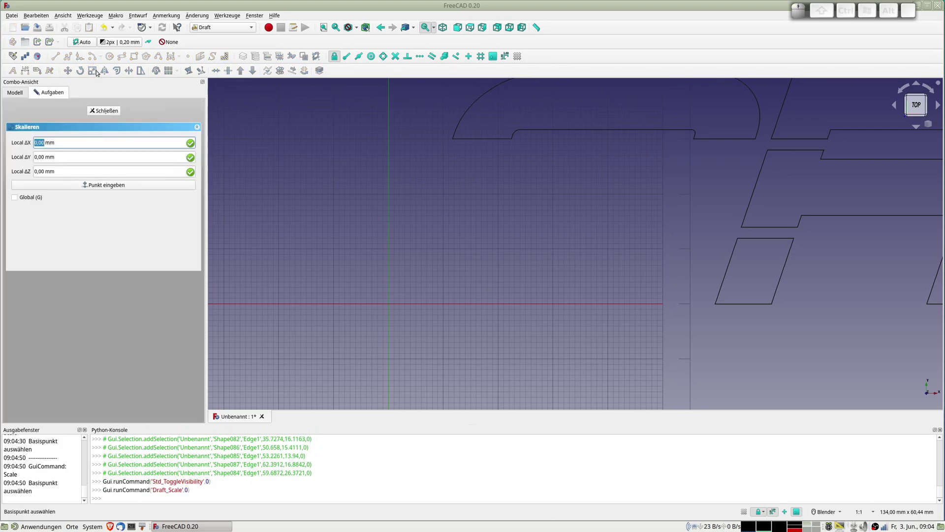
{"action": "key", "text": "0"}
{"action": "key", "text": "Tab"}
{"action": "key", "text": "0"}
{"action": "key", "text": "Tab"}
{"action": "key", "text": "0"}
{"action": "key", "text": "Return"}
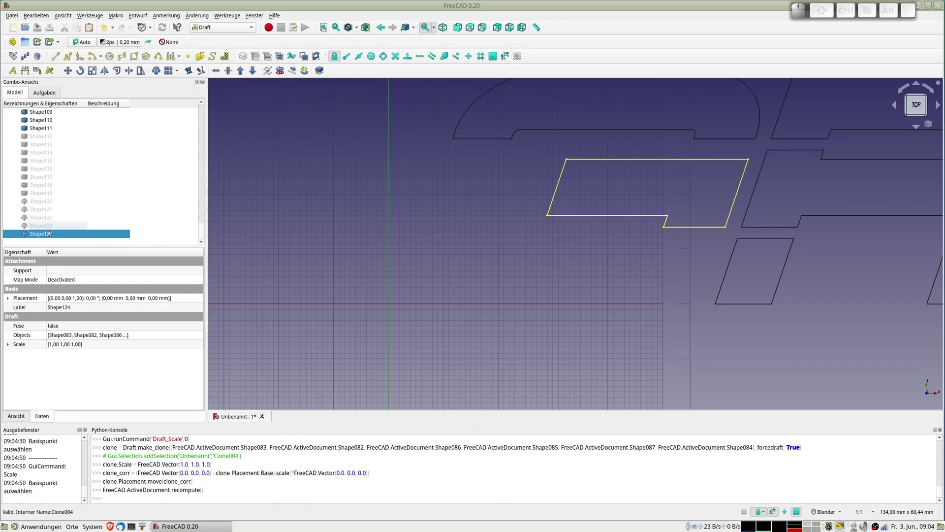
{"action": "key", "text": "space"}
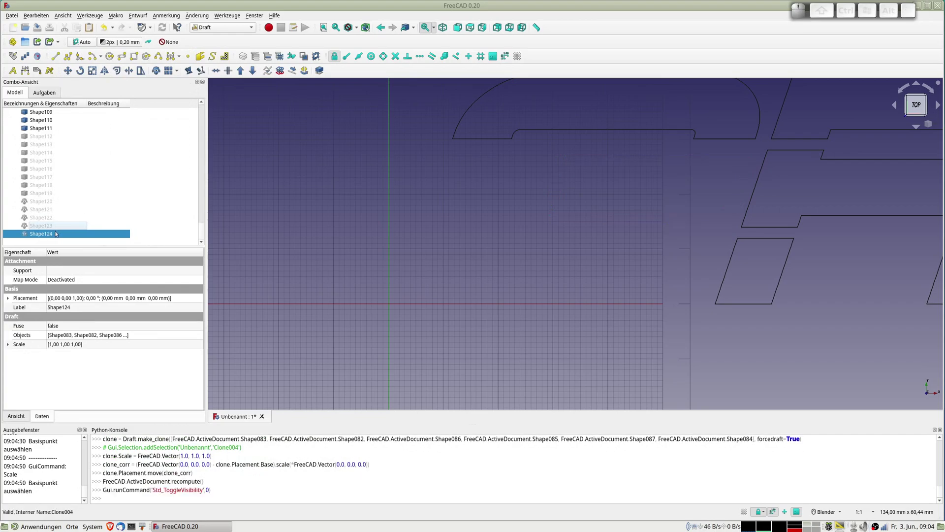
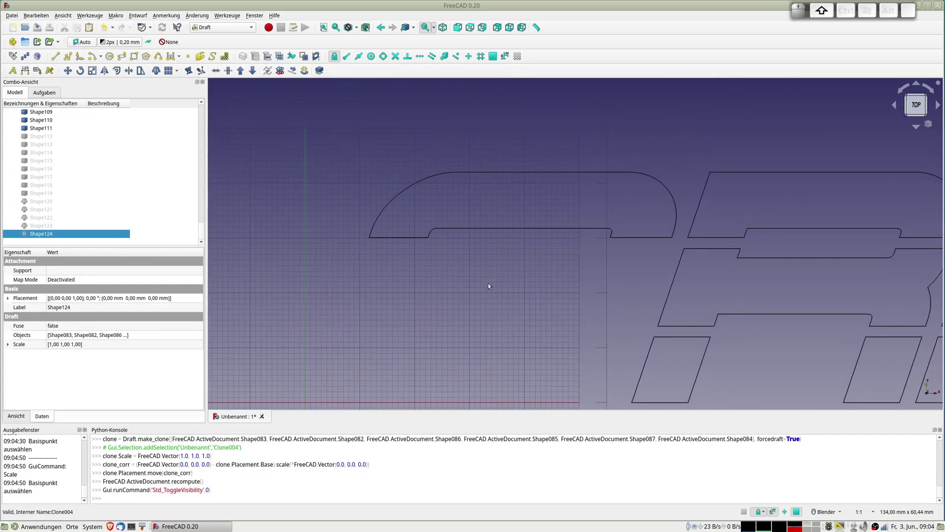
- Select and hide the G's top arc edges, clone them at factor 1, and hide the clone
{"action": "left_click", "coordinate": [400, 240]}
{"action": "left_click", "coordinate": [376, 231]}
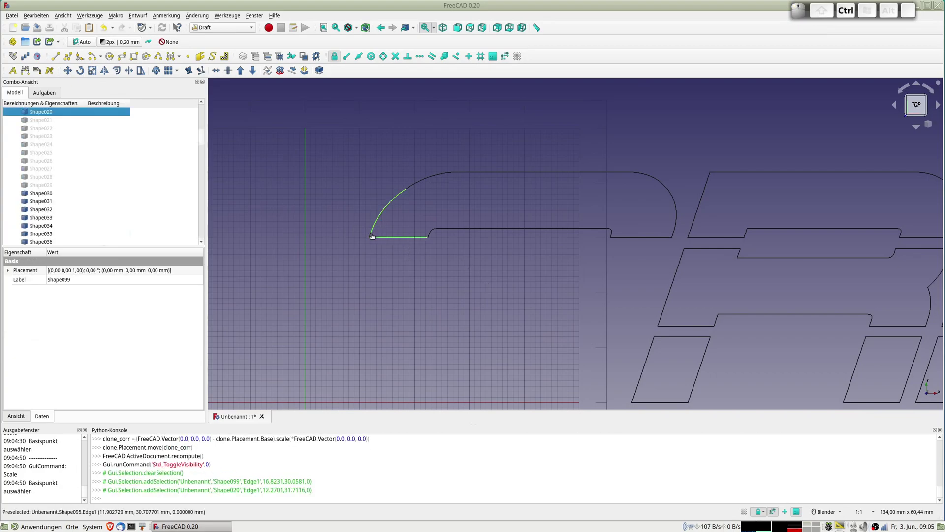
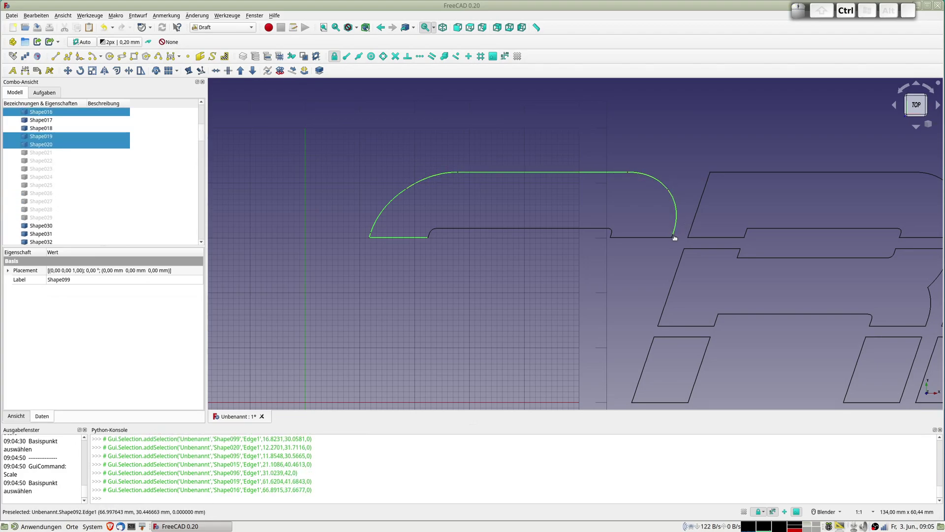
{"action": "scroll", "scroll_direction": "up", "scroll_amount": 3}
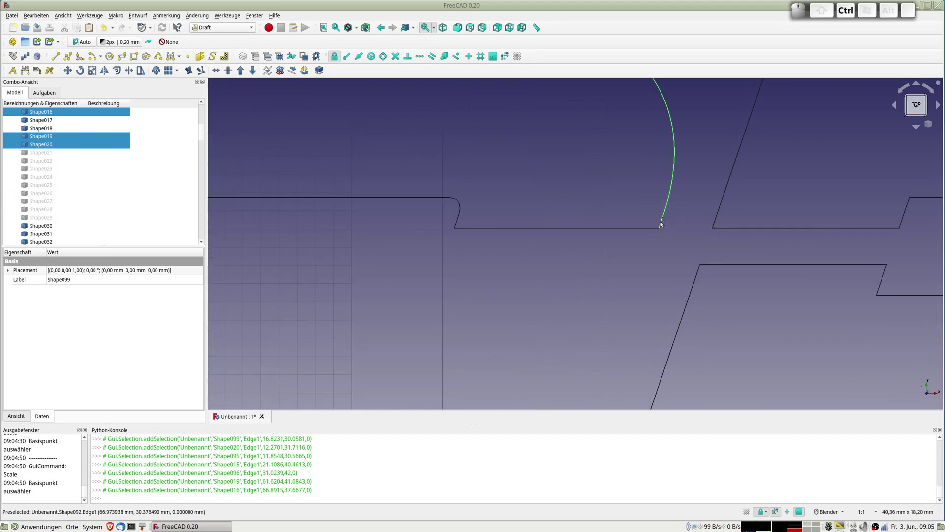
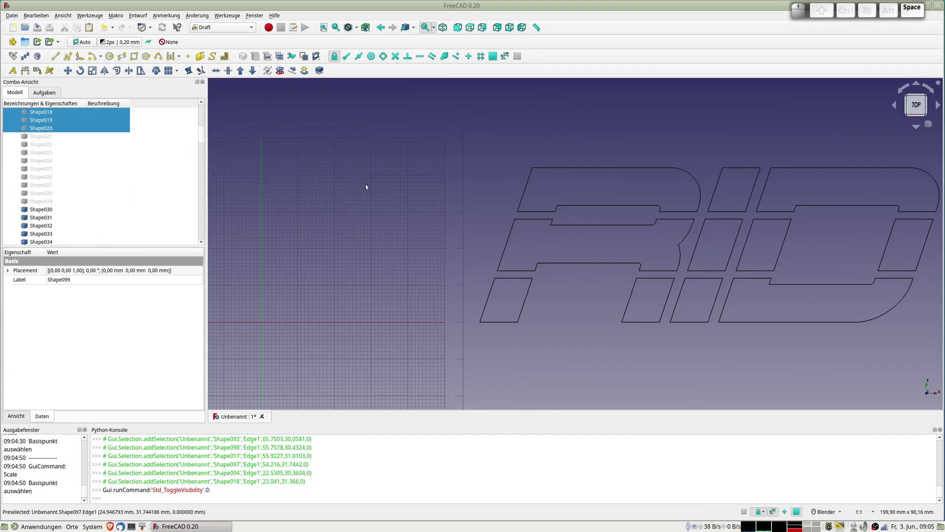
{"action": "key", "text": "space"}
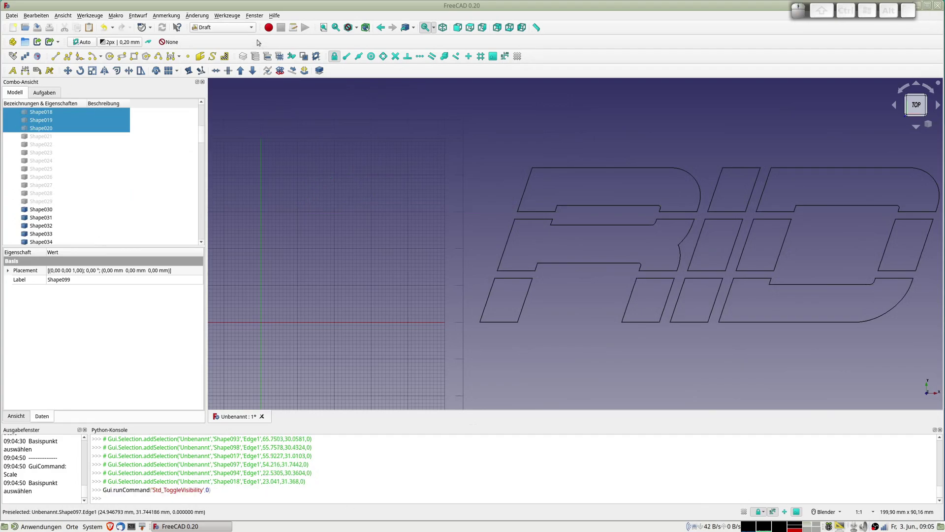
{"action": "left_click", "coordinate": [92, 71]}
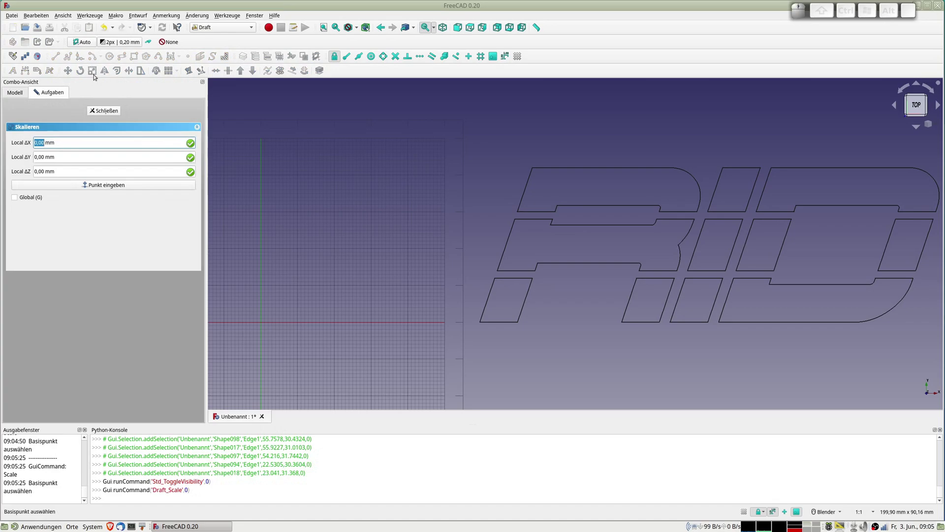
{"action": "key", "text": "0"}
{"action": "key", "text": "0"}
{"action": "key", "text": "Tab"}
{"action": "key", "text": "0"}
{"action": "key", "text": "Return"}
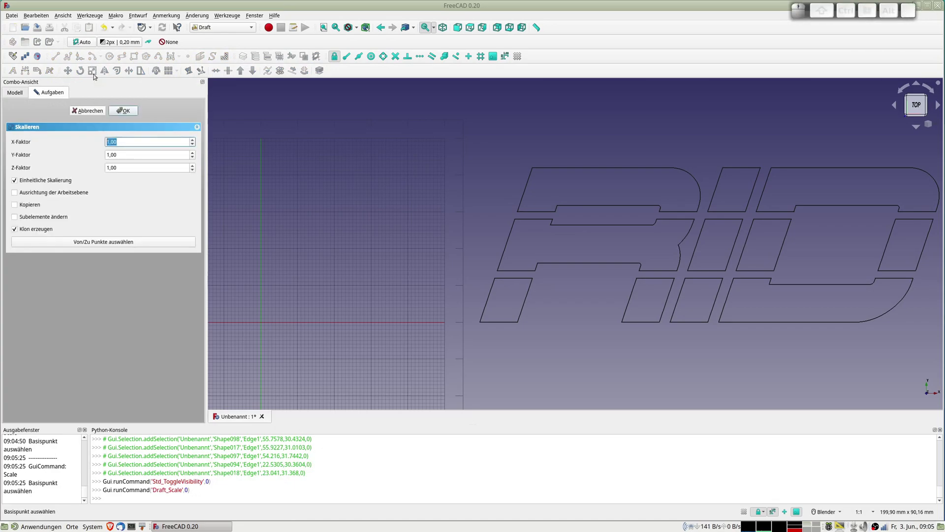
{"action": "key", "text": "Return"}
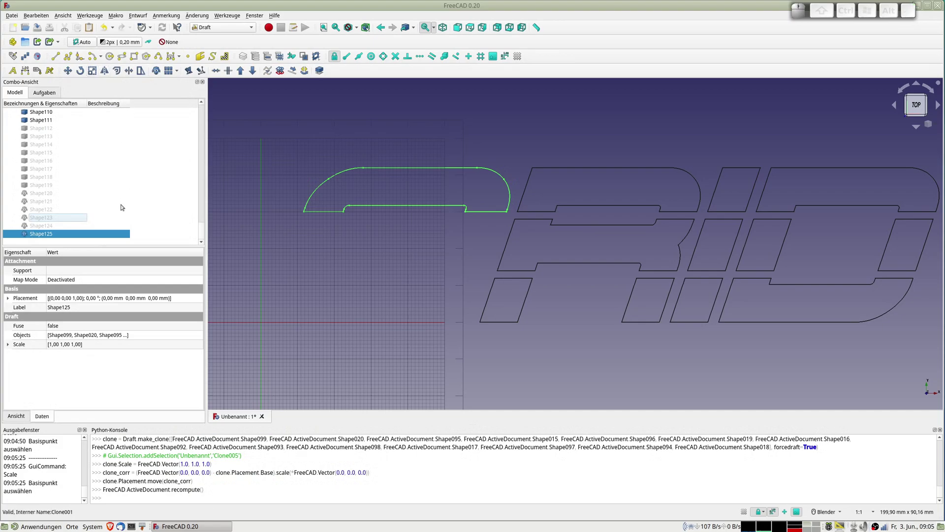
{"action": "key", "text": "space"}
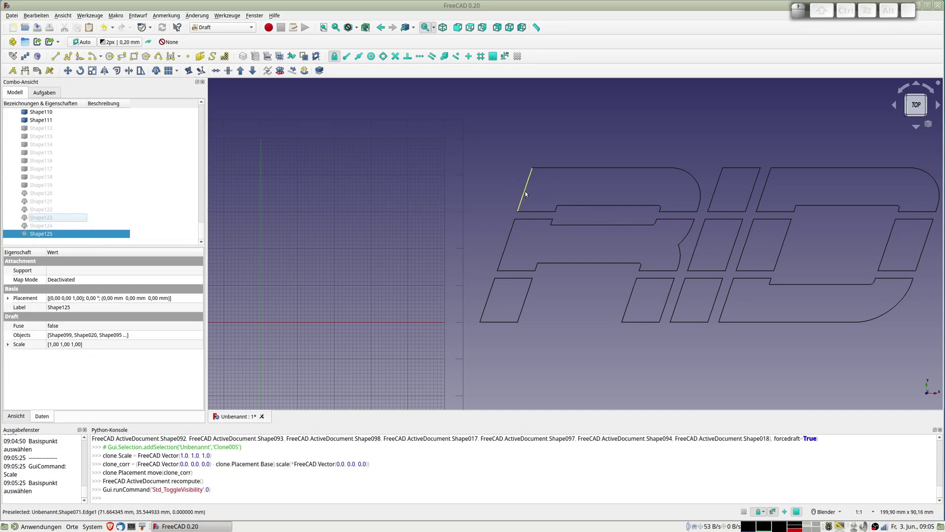
- Select and hide the R's top piece edges, then clone them at base 0,0,0, factor 1
{"action": "left_click", "coordinate": [528, 194]}
{"action": "left_click", "coordinate": [542, 213]}
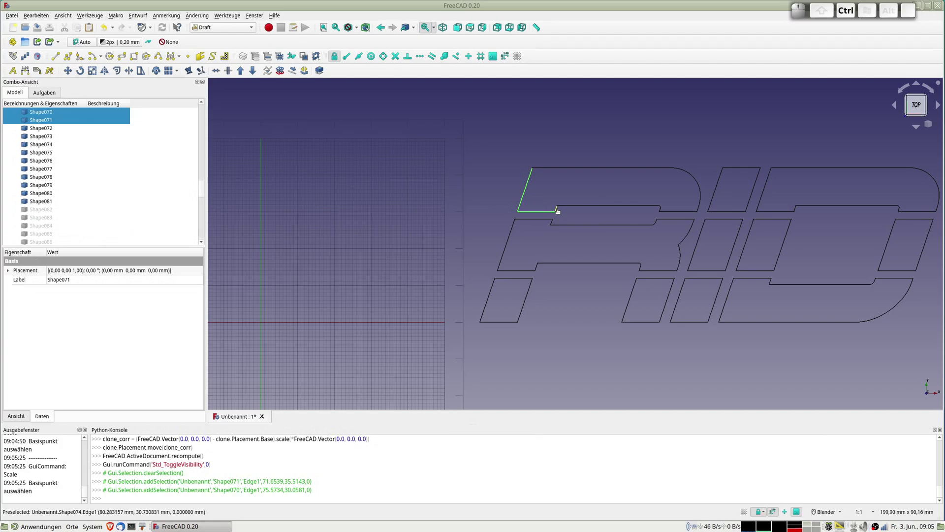
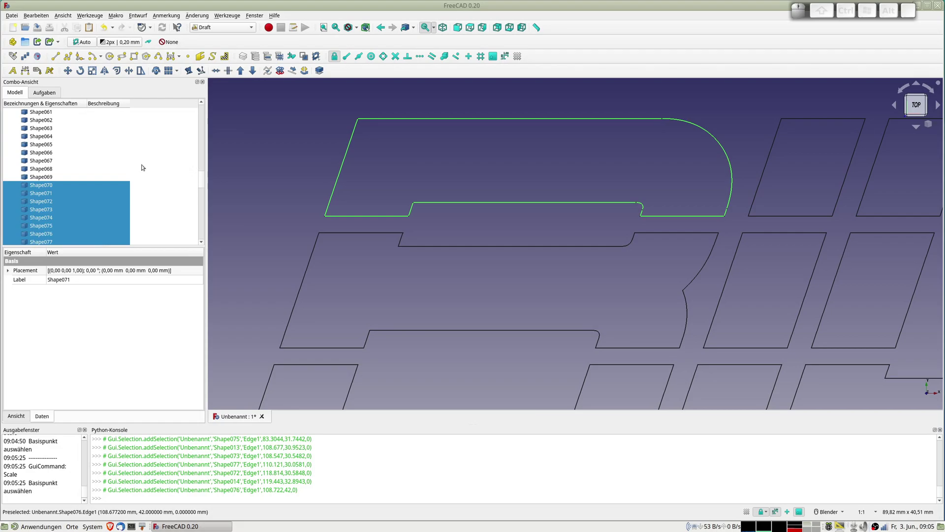
{"action": "key", "text": "space"}
{"action": "left_click", "coordinate": [96, 71]}
{"action": "key", "text": "0"}
{"action": "key", "text": "Tab"}
{"action": "key", "text": "0"}
{"action": "key", "text": "Tab"}
{"action": "key", "text": "0"}
{"action": "key", "text": "Return"}
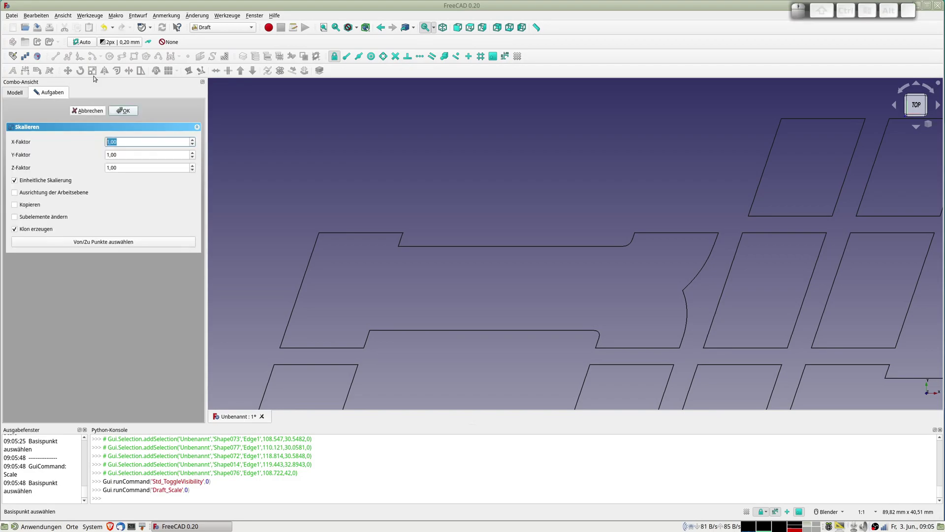
{"action": "key", "text": "Return"}
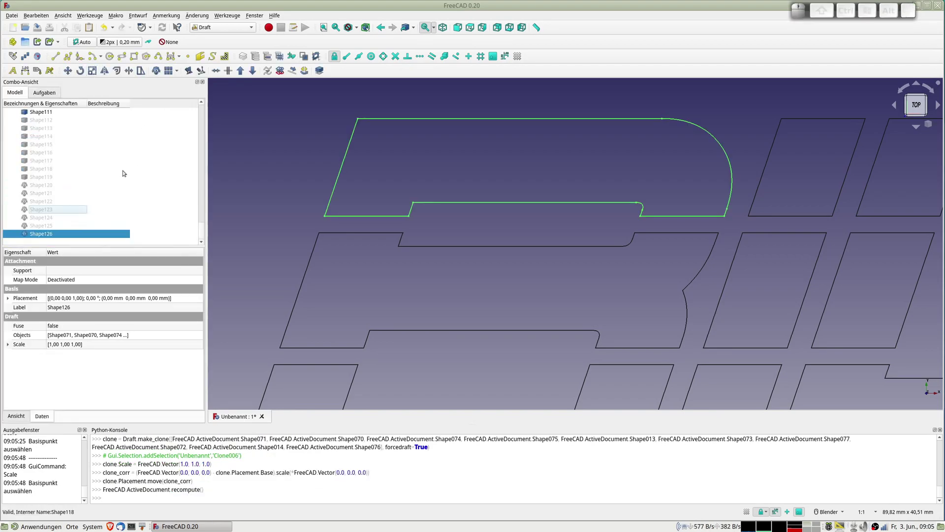
{"action": "scroll", "scroll_direction": "down", "scroll_amount": 3}
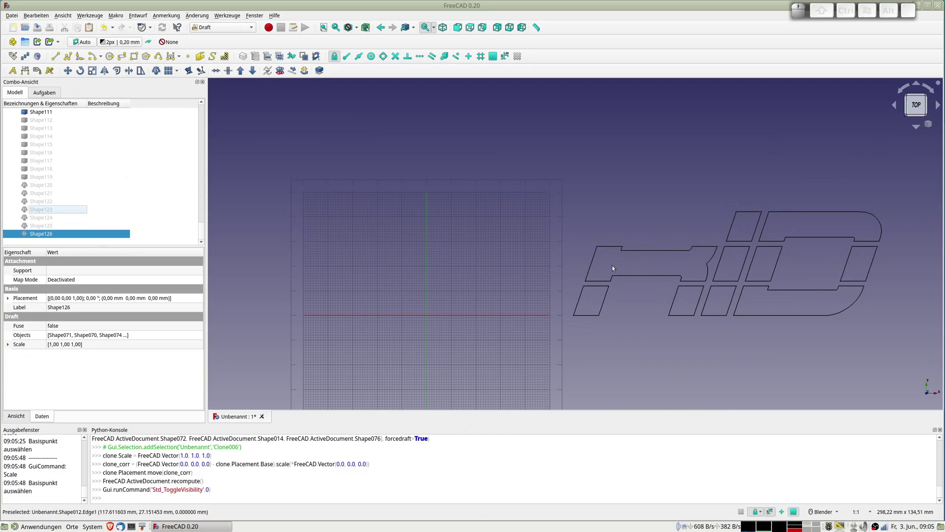
{"action": "scroll", "scroll_direction": "up", "scroll_amount": 3}
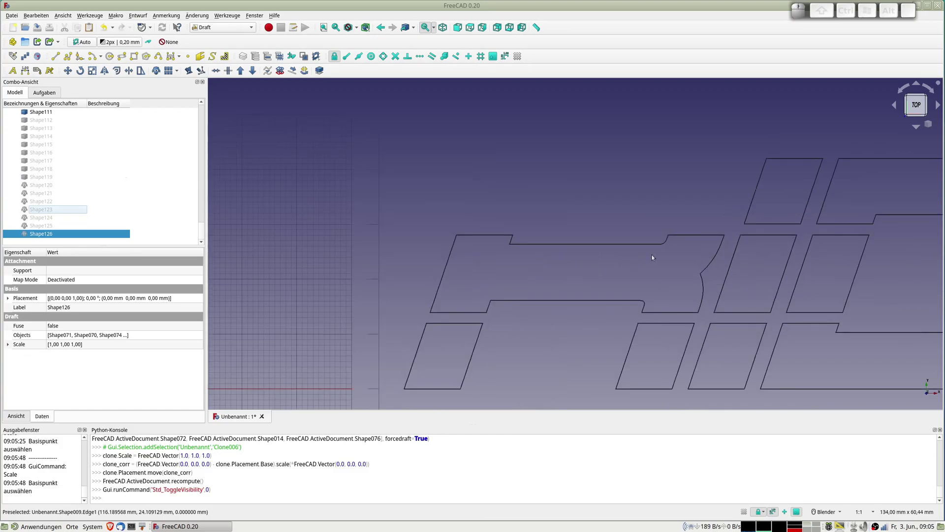
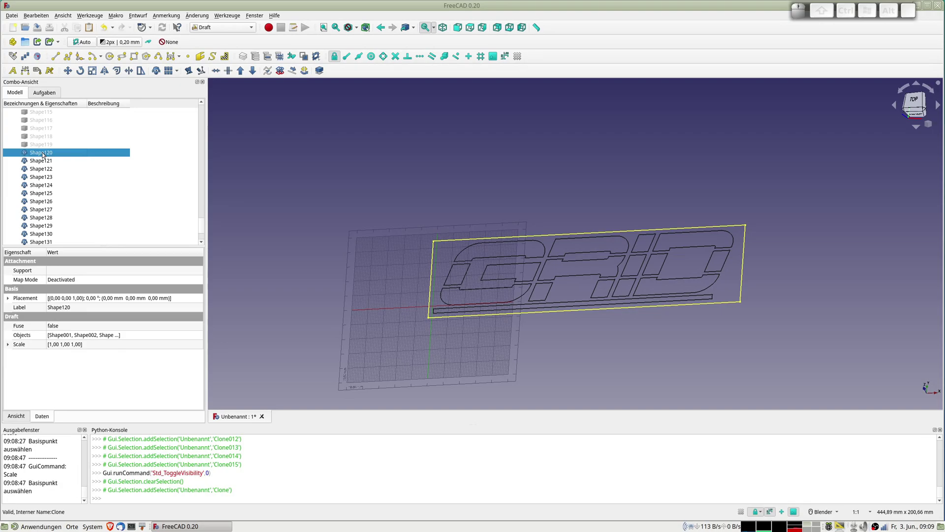
- Hit F1 by mistake on Shape120 and dismiss the Help addon notice
{"action": "key", "text": "F1"}
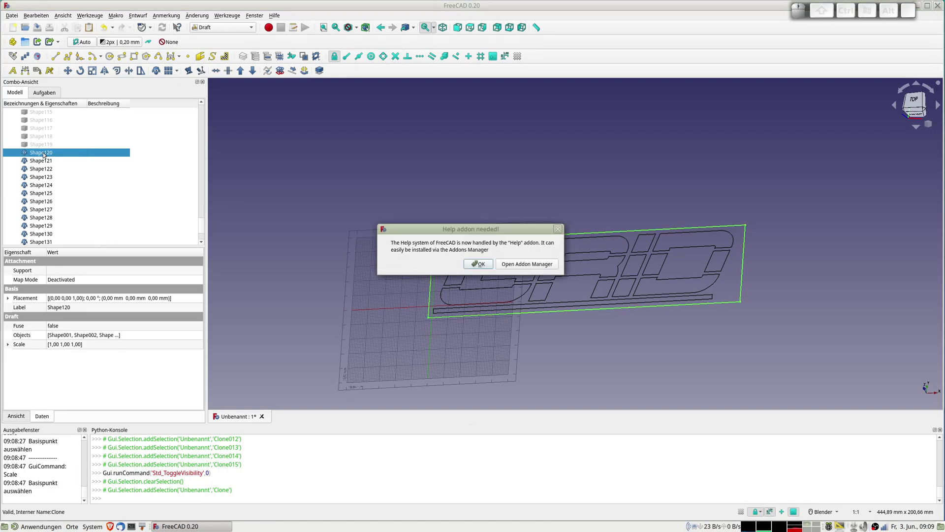
{"action": "key", "text": "Escape"}
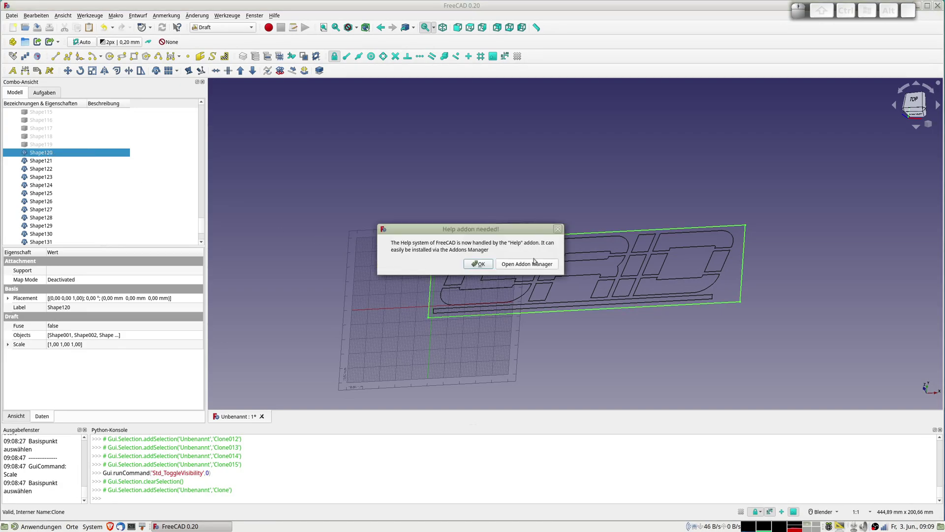
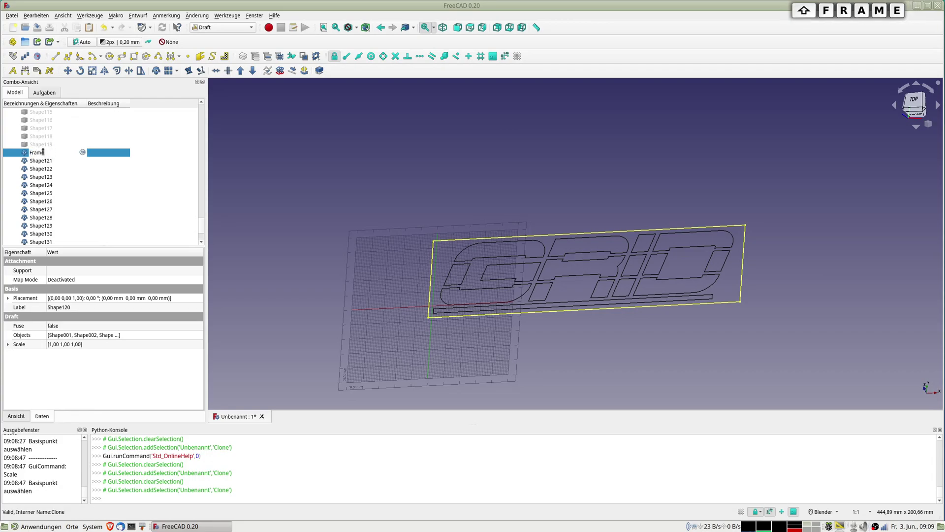
- Name the border clone Frame and the underline bar clone Line
{"action": "key", "text": "Return"}
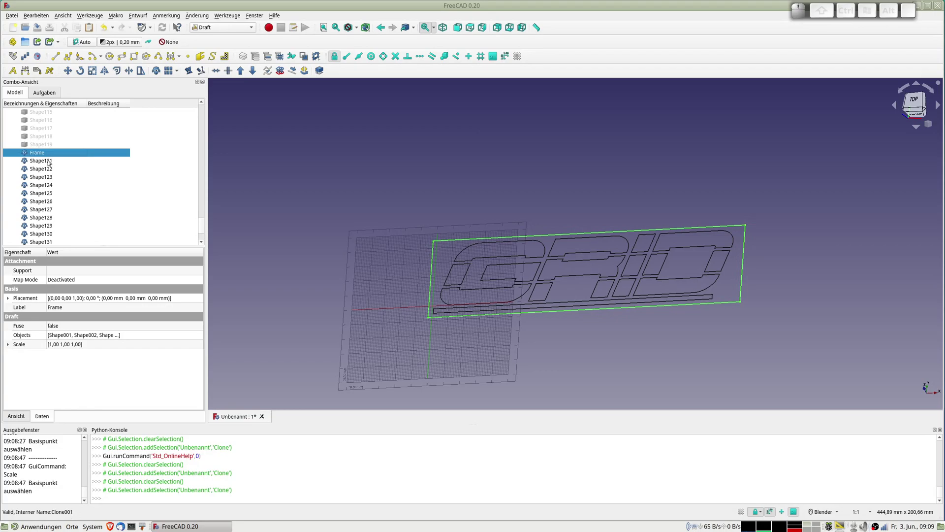
{"action": "left_click", "coordinate": [50, 161]}
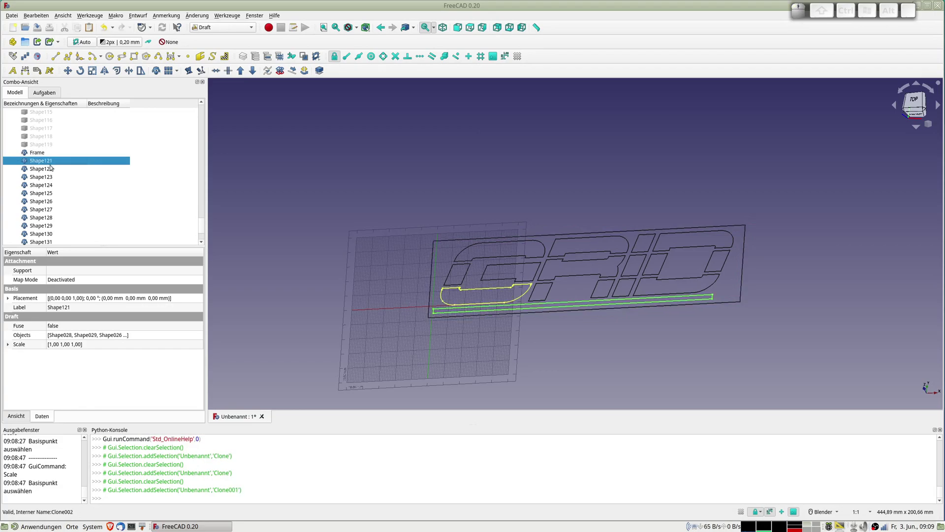
{"action": "key", "text": "F2"}
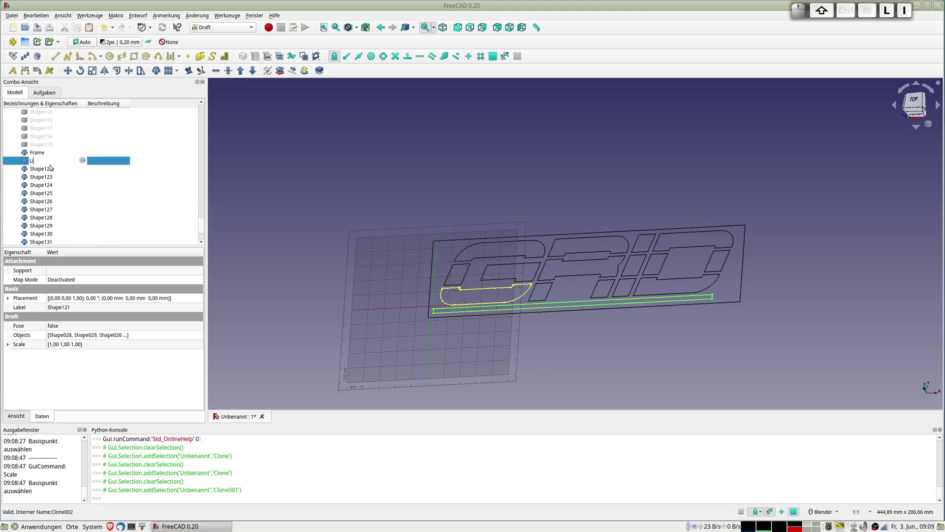
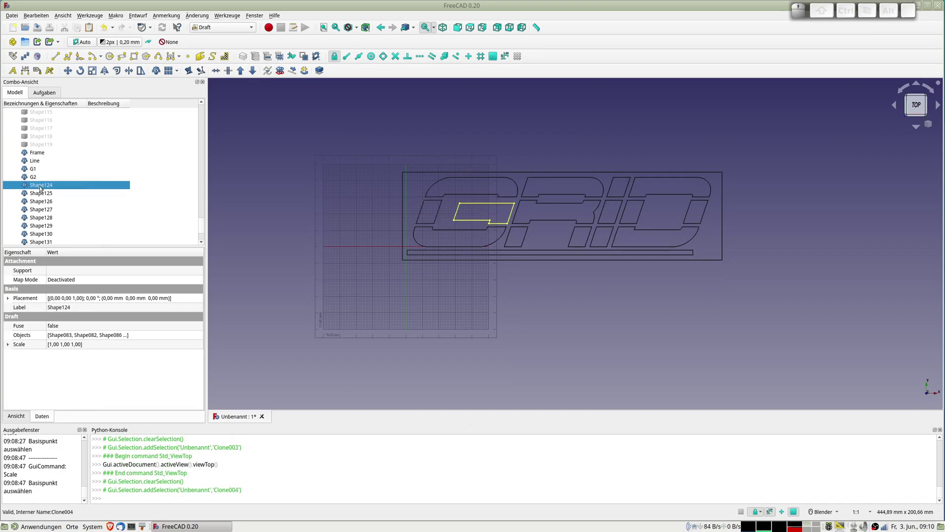
- Rename the G's inner bar piece to G3 and its top arc piece to G4
{"action": "key", "text": "F2"}
{"action": "key", "text": "shift+g"}
{"action": "key", "text": "3"}
{"action": "key", "text": "Return"}
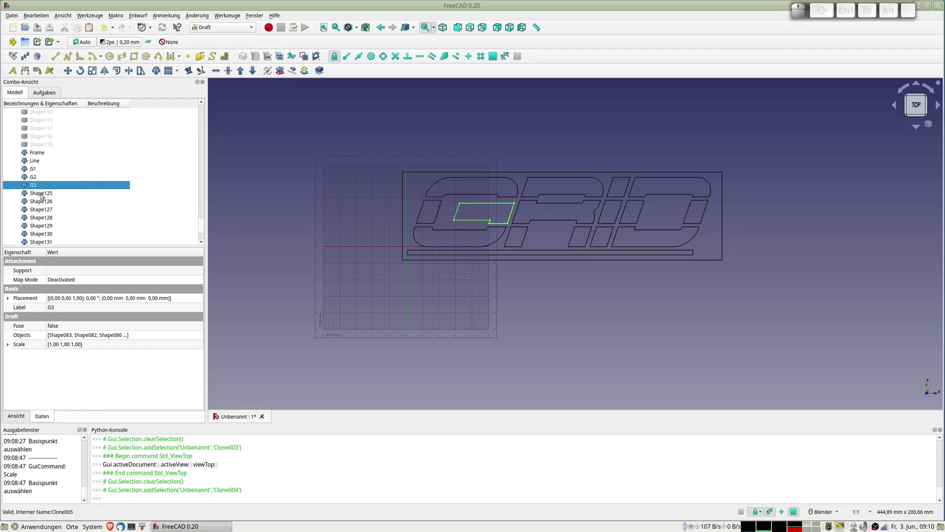
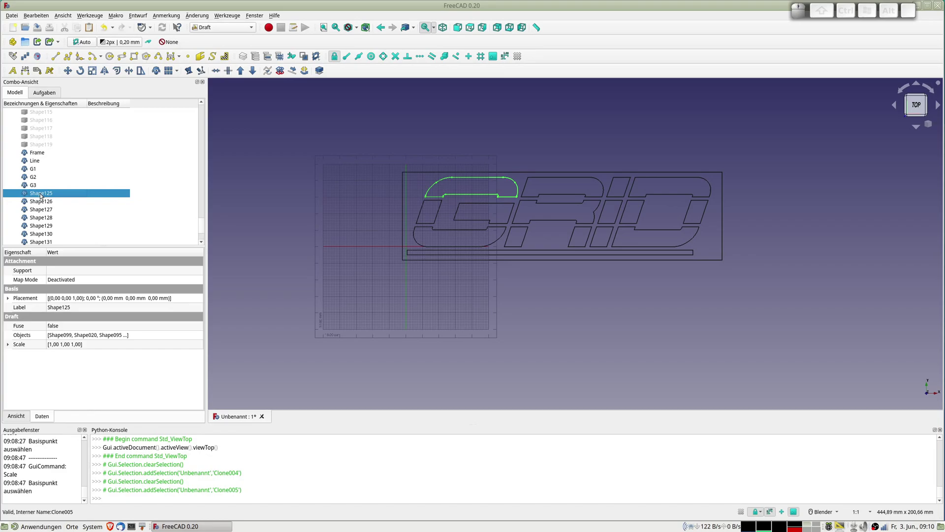
{"action": "key", "text": "F2"}
{"action": "key", "text": "shift+g"}
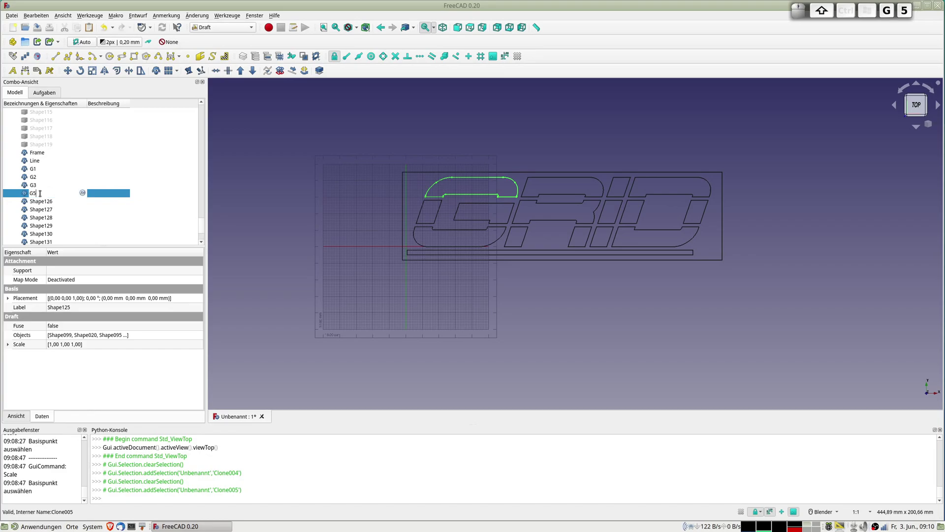
{"action": "key", "text": "BackSpace"}
{"action": "key", "text": "4"}
{"action": "key", "text": "Return"}
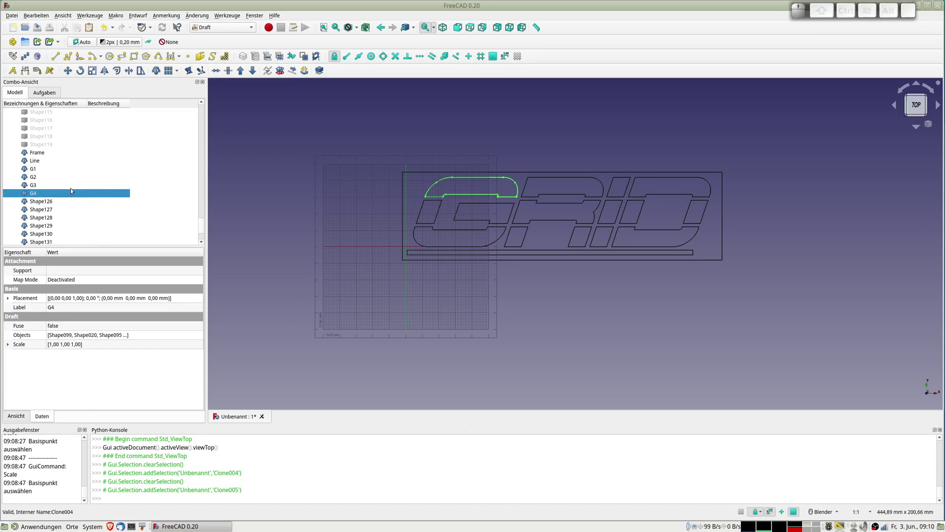
- Rename the R piece clones in order, including R3 and R4
{"action": "left_click", "coordinate": [43, 201]}
{"action": "key", "text": "F2"}
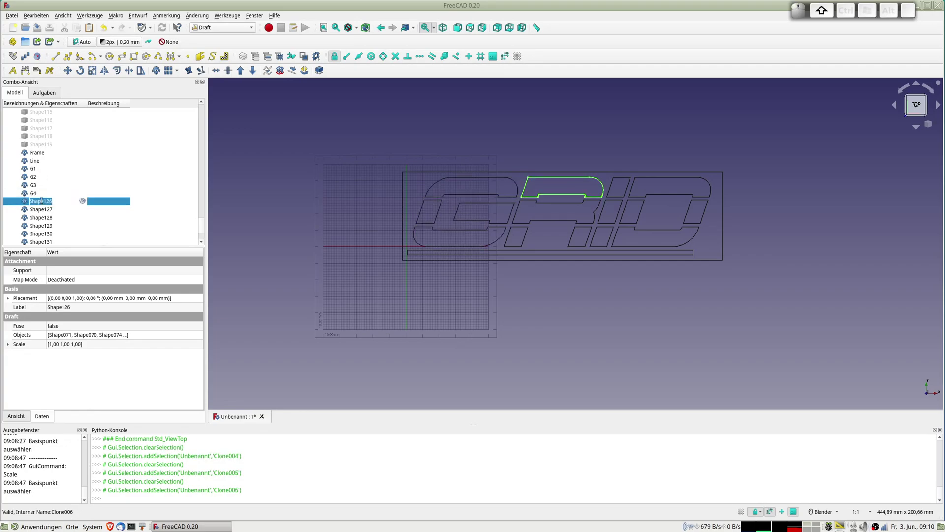
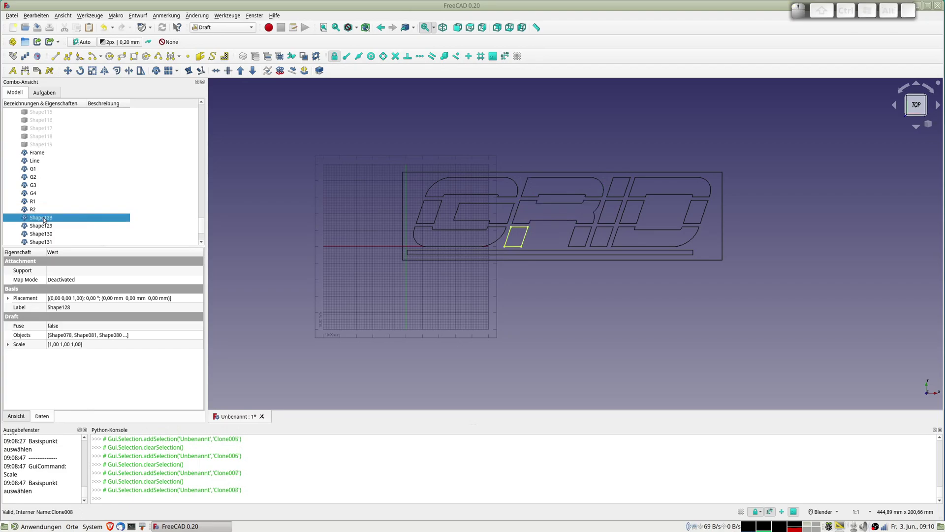
{"action": "key", "text": "F2"}
{"action": "key", "text": "shift+r"}
{"action": "key", "text": "3"}
{"action": "key", "text": "Return"}
{"action": "left_click", "coordinate": [39, 226]}
{"action": "key", "text": "F2"}
{"action": "key", "text": "shift+r"}
{"action": "key", "text": "4"}
{"action": "key", "text": "Return"}
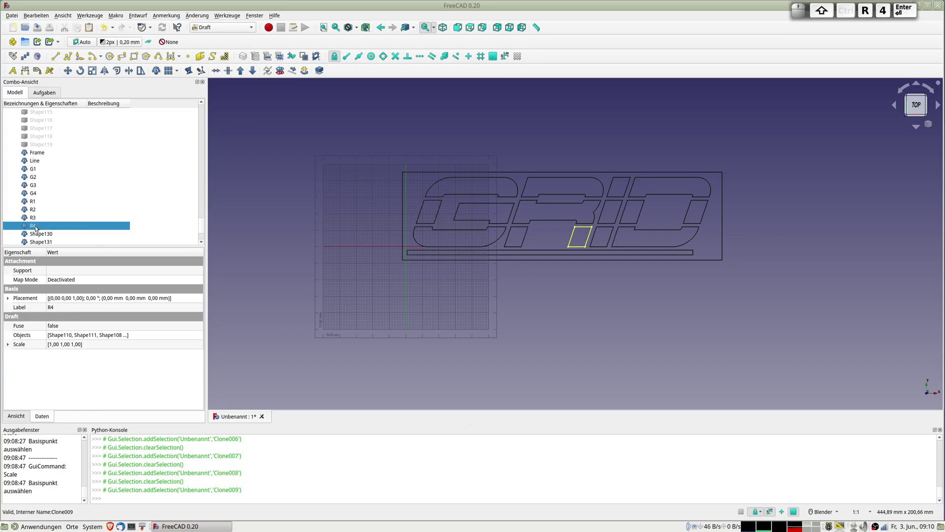
- Rename the I's lower and upper piece clones, labelling the upper one I2
{"action": "left_click", "coordinate": [42, 235]}
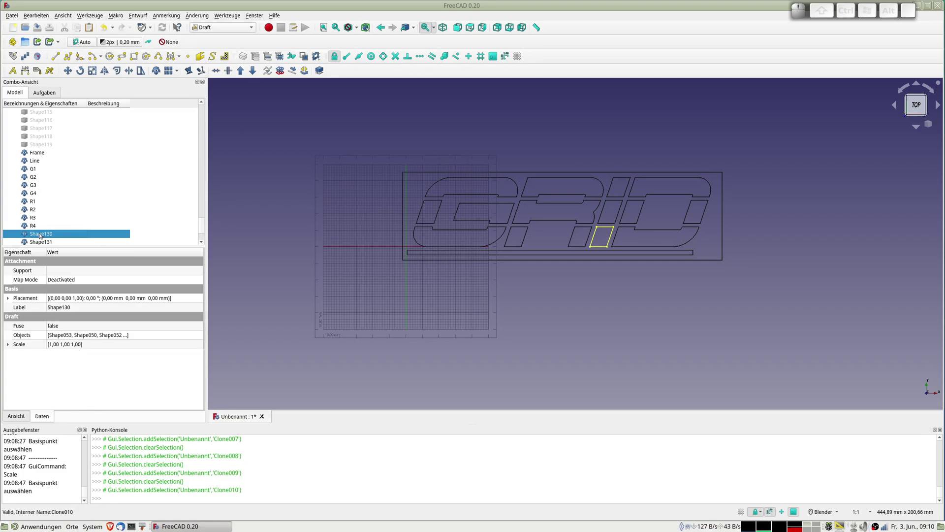
{"action": "key", "text": "F2"}
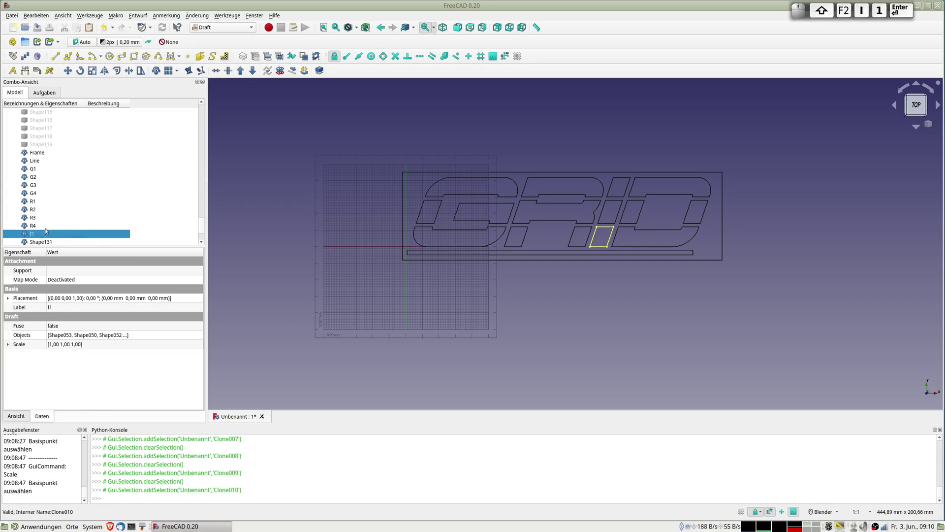
{"action": "scroll", "scroll_direction": "down", "scroll_amount": 3}
{"action": "left_click", "coordinate": [50, 220]}
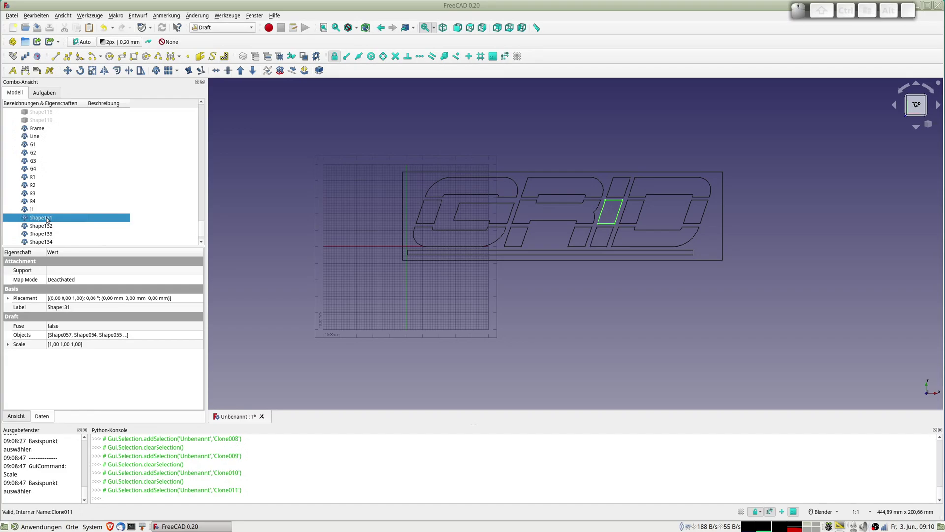
{"action": "key", "text": "F2"}
{"action": "key", "text": "shift+i"}
{"action": "key", "text": "shift+2"}
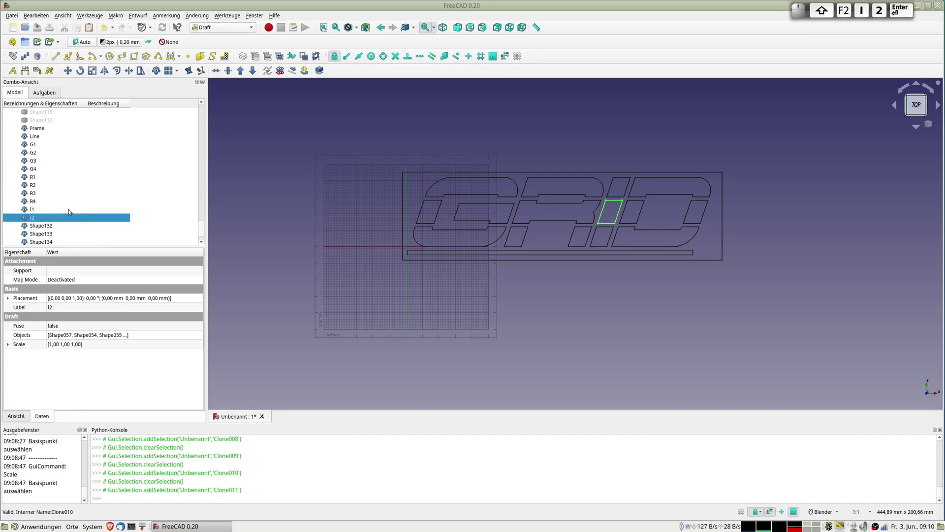
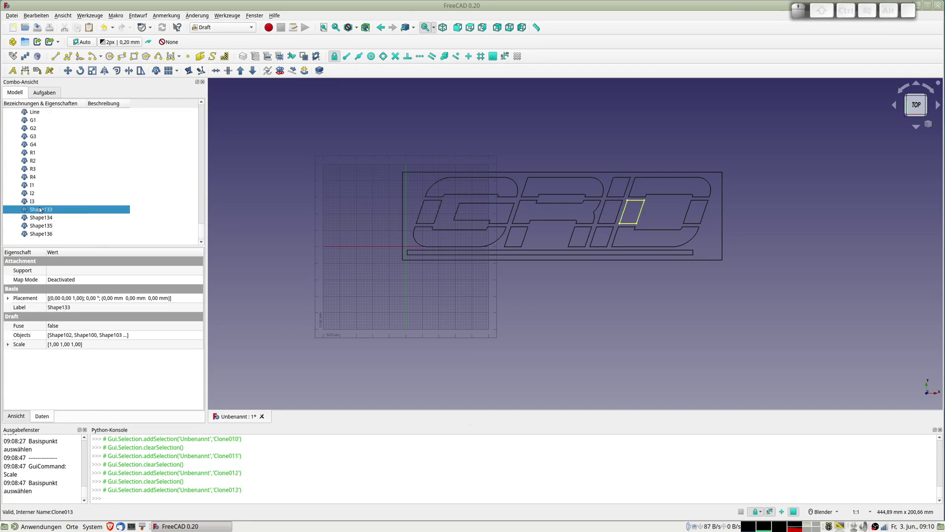
- Rename the D piece clones D1, D3 and D4 (the curved lower piece)
{"action": "key", "text": "F2"}
{"action": "key", "text": "Return"}
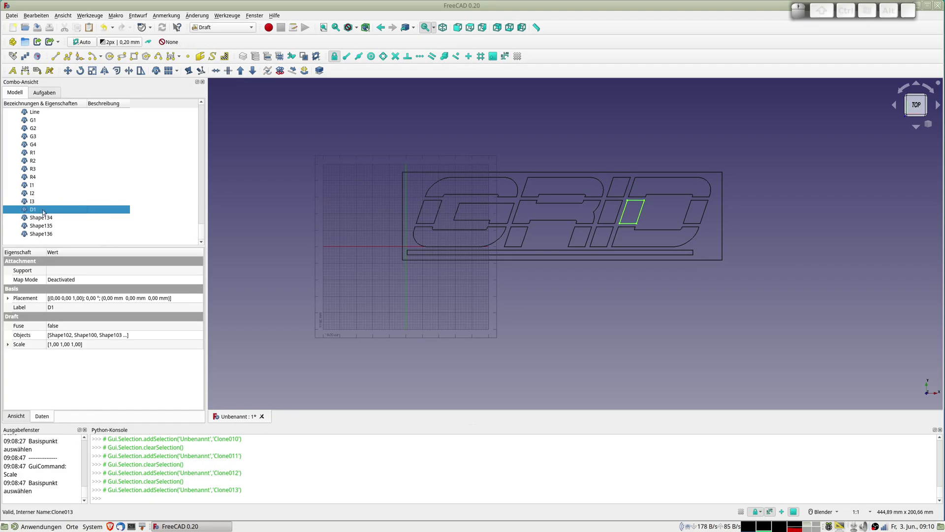
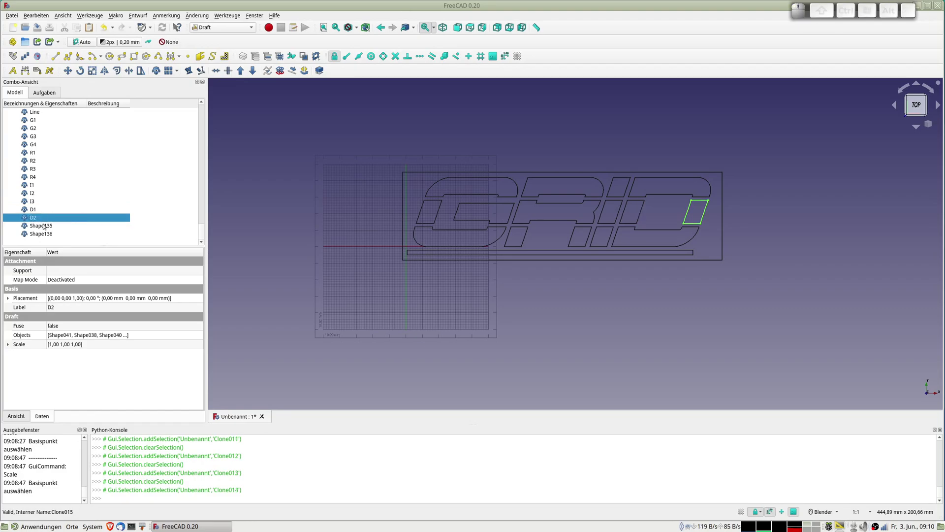
{"action": "left_click", "coordinate": [47, 224]}
{"action": "key", "text": "F2"}
{"action": "key", "text": "shift+d"}
{"action": "key", "text": "shift+3"}
{"action": "left_click", "coordinate": [41, 235]}
{"action": "key", "text": "F2"}
{"action": "key", "text": "shift+d"}
{"action": "key", "text": "4"}
{"action": "key", "text": "Return"}
{"action": "scroll", "scroll_direction": "up", "scroll_amount": 3}
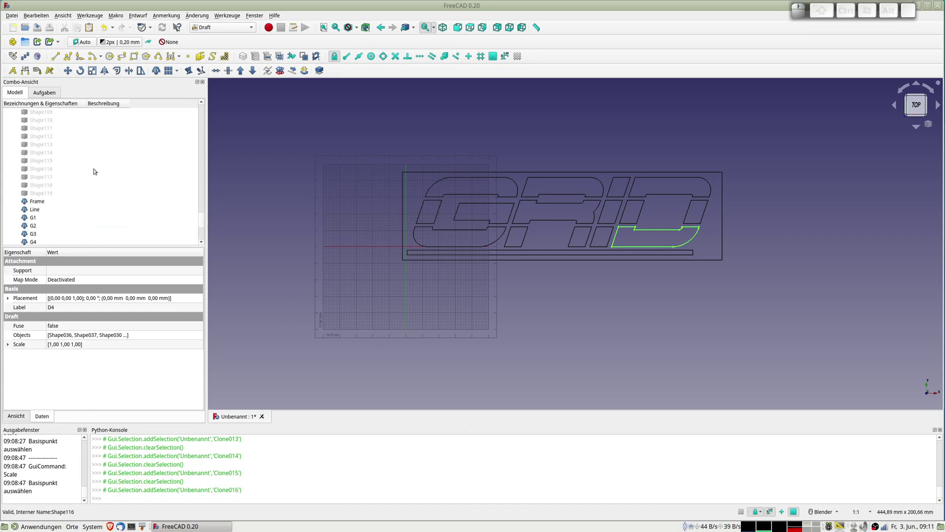
{"action": "scroll", "scroll_direction": "down", "scroll_amount": 3}
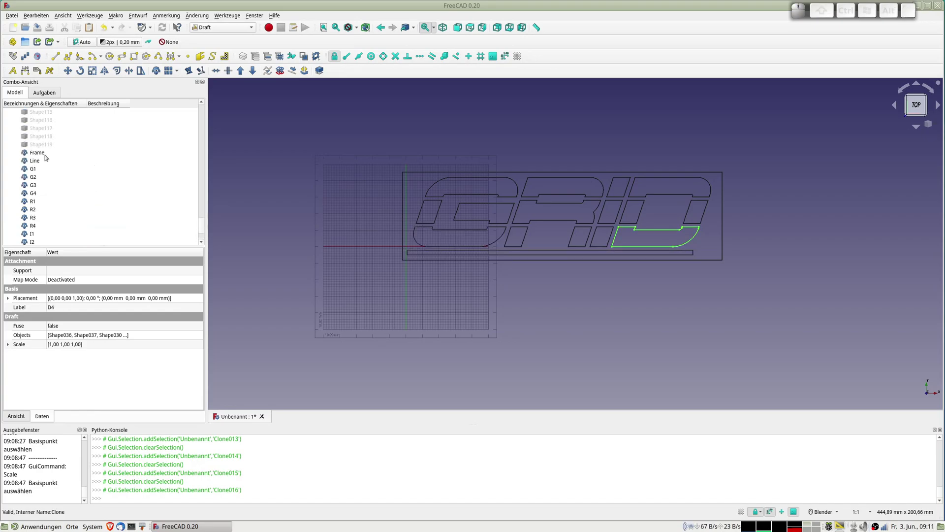
- Extrude the Frame clone -1 mm with Part Extrude and inspect the plate's thickness
{"action": "left_click", "coordinate": [41, 157]}
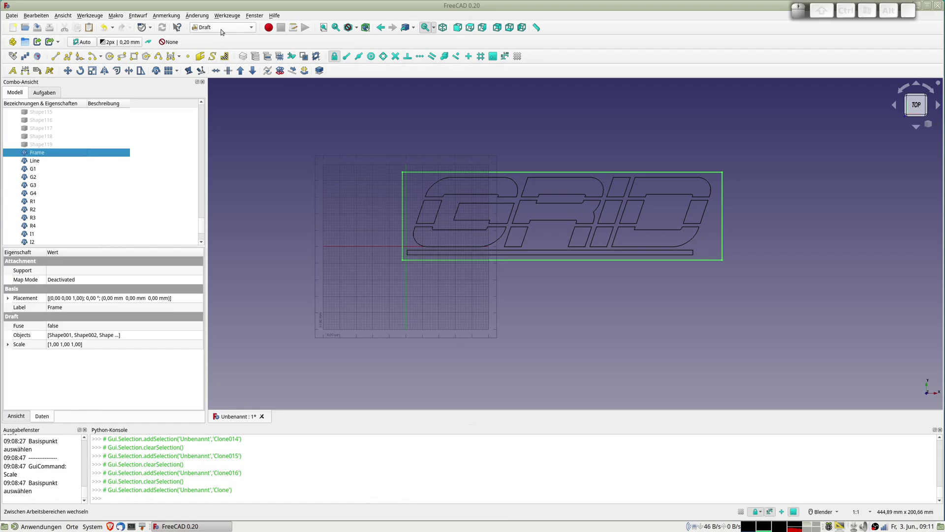
{"action": "left_click", "coordinate": [221, 27]}
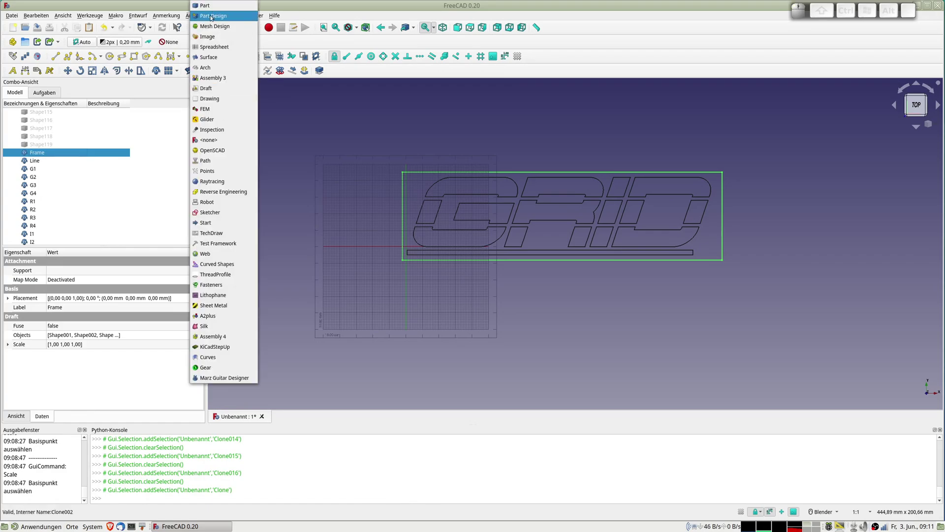
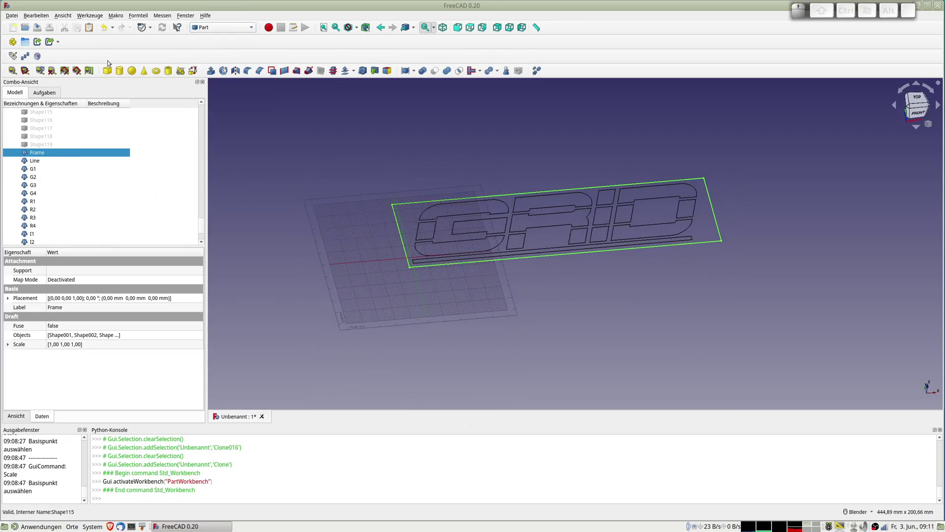
{"action": "left_click", "coordinate": [215, 70]}
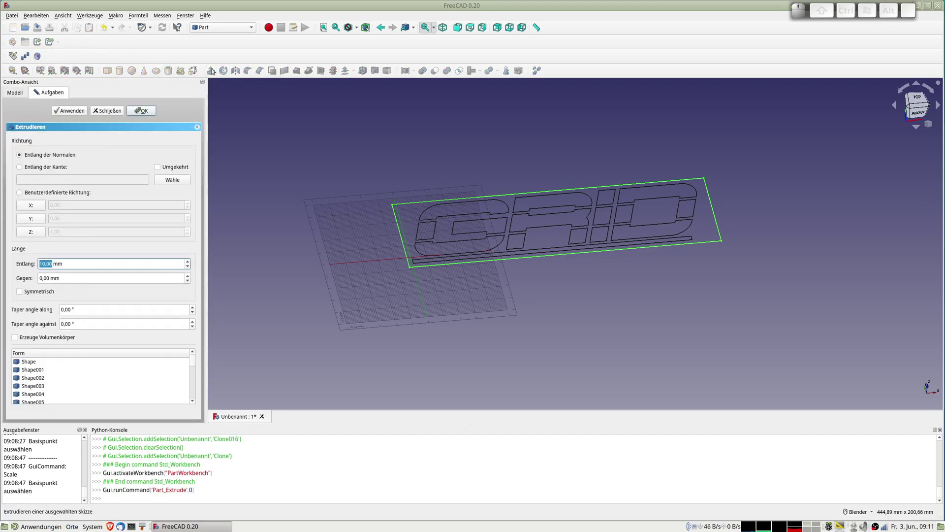
{"action": "key", "text": "-"}
{"action": "key", "text": "1"}
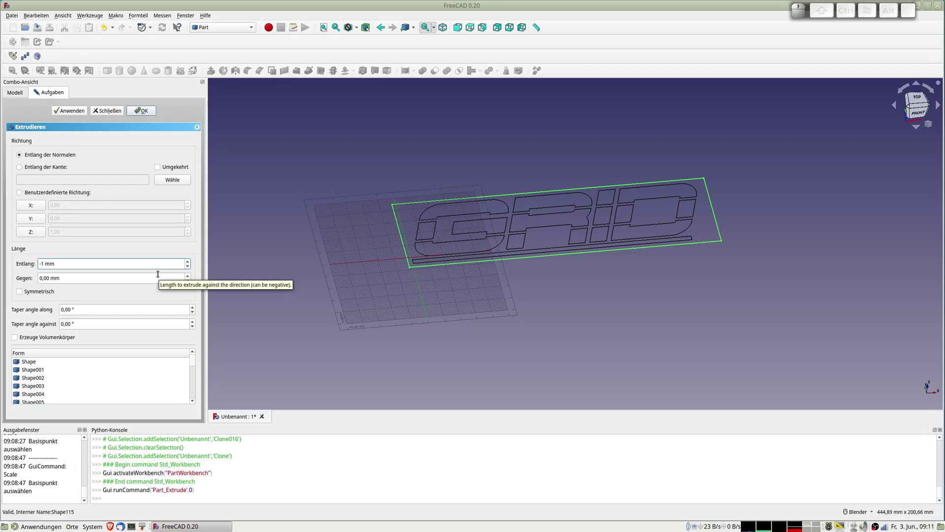
{"action": "key", "text": "Return"}
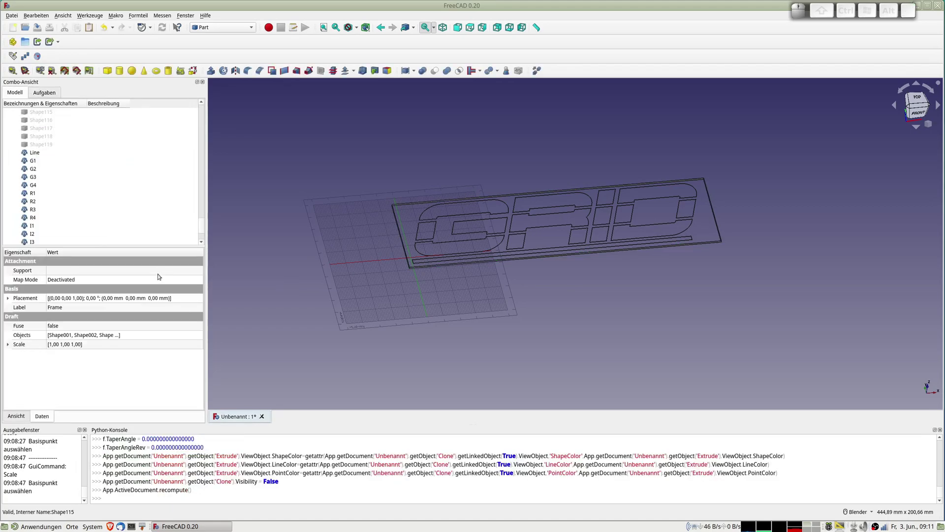
{"action": "scroll", "scroll_direction": "up", "scroll_amount": 3}
{"action": "left_click_drag", "start_coordinate": [429, 277], "coordinate": [377, 286]}
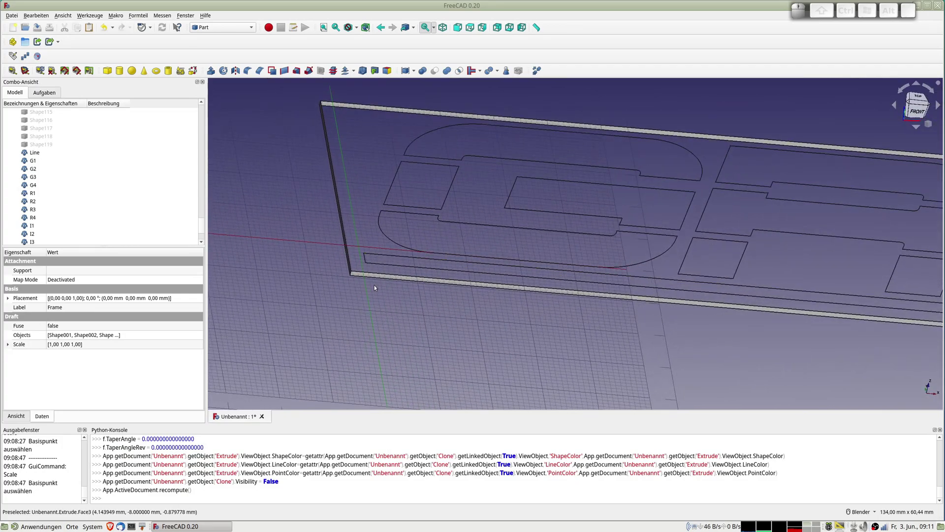
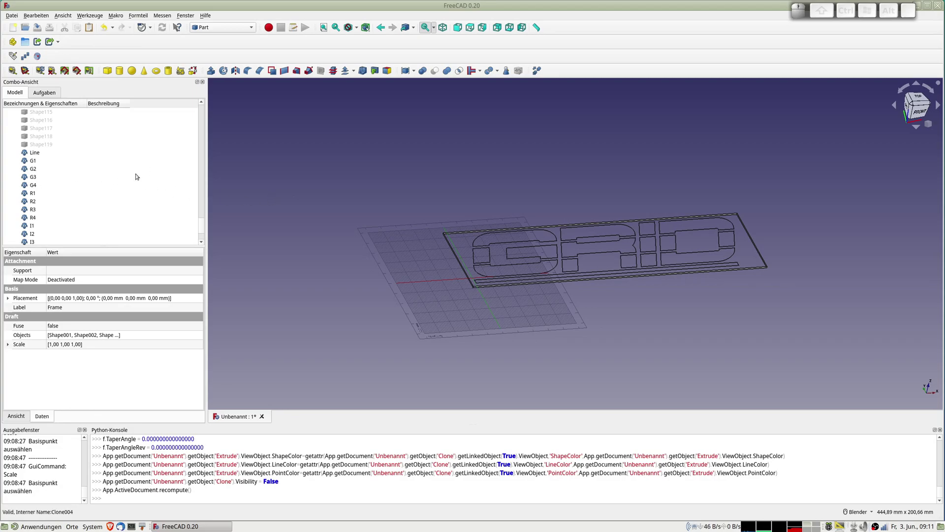
{"action": "scroll", "scroll_direction": "down", "scroll_amount": 3}
- Delete the Extrude object so only the flat GRID outlines remain
{"action": "left_click", "coordinate": [38, 236]}
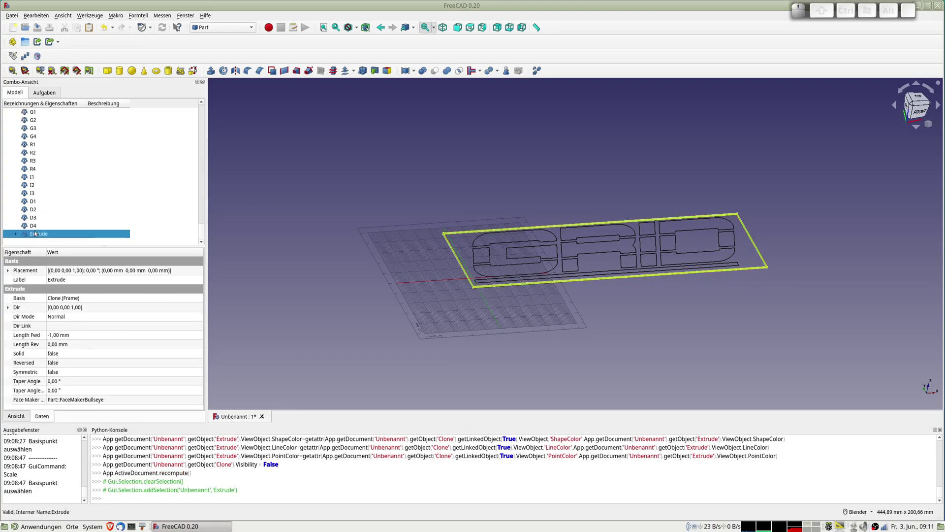
{"action": "key", "text": "Delete"}
{"action": "scroll", "scroll_direction": "up", "scroll_amount": 3}
{"action": "scroll", "scroll_direction": "down", "scroll_amount": 3}
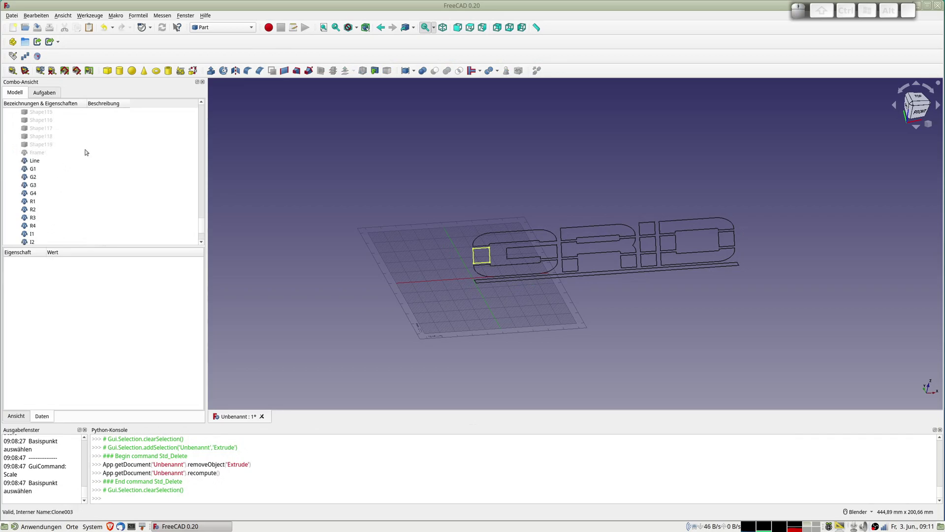
{"action": "left_click", "coordinate": [210, 33]}
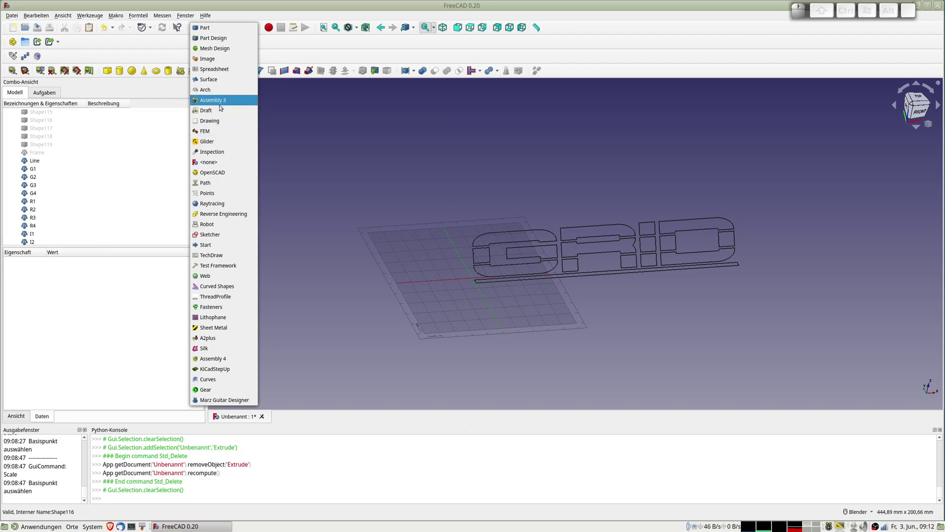
- In Draft, convert the Line through D4 clones into one Sketch and hide the originals
{"action": "left_click", "coordinate": [216, 112]}
{"action": "left_click", "coordinate": [284, 143]}
{"action": "left_click", "coordinate": [37, 162]}
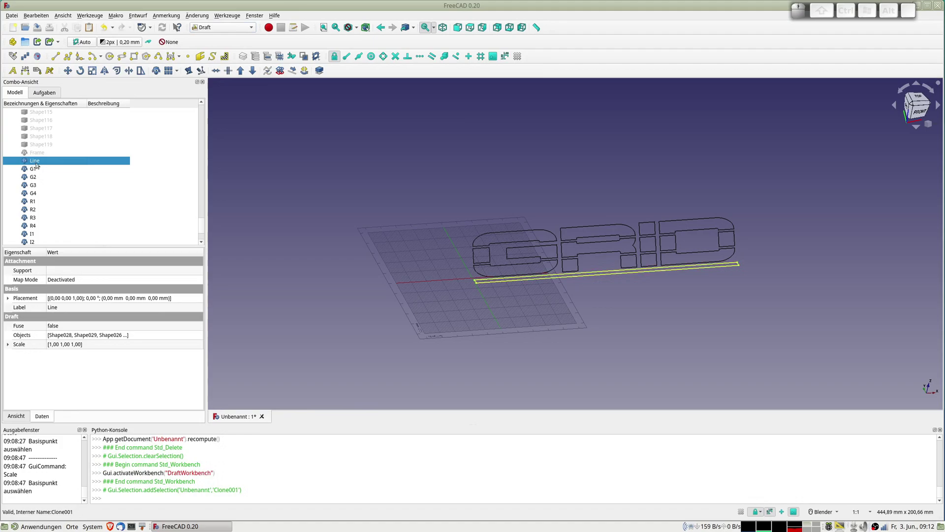
{"action": "scroll", "scroll_direction": "down", "scroll_amount": 3}
{"action": "left_click", "coordinate": [36, 233]}
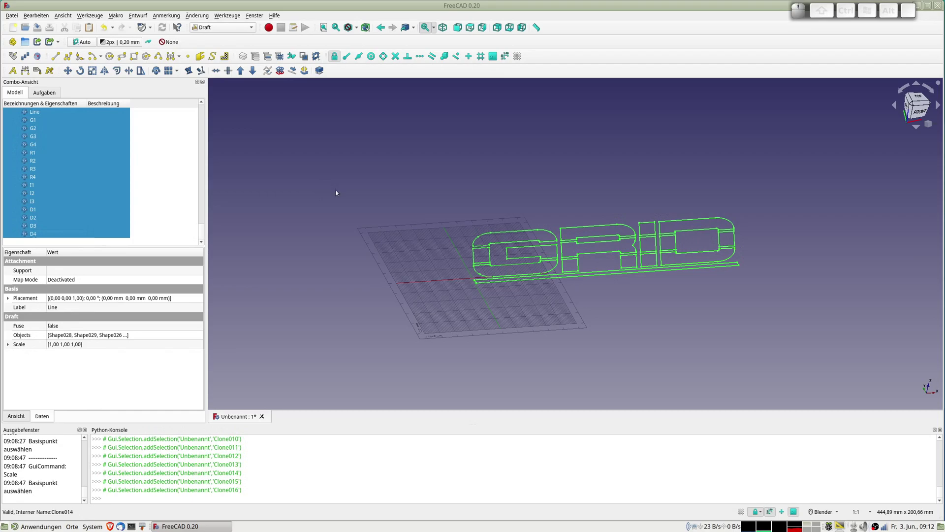
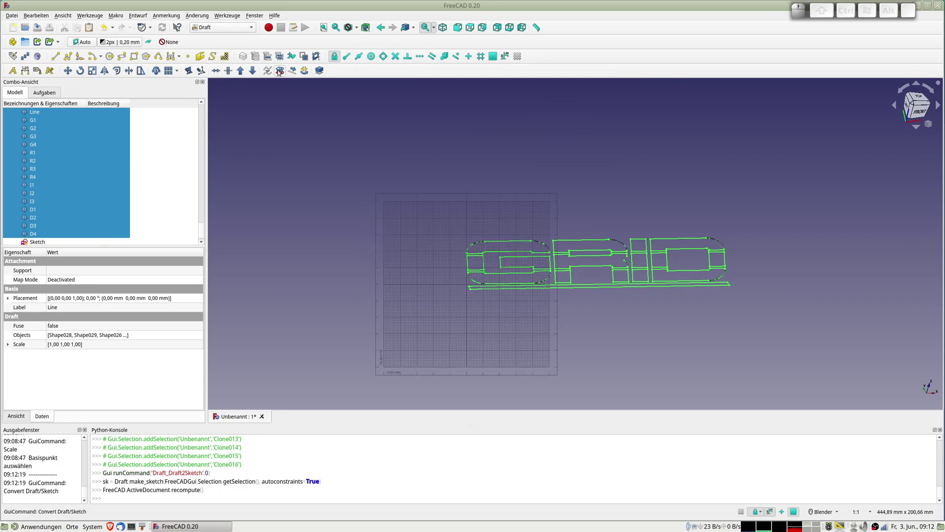
{"action": "key", "text": "space"}
{"action": "scroll", "scroll_direction": "down", "scroll_amount": 3}
{"action": "left_click", "coordinate": [40, 236]}
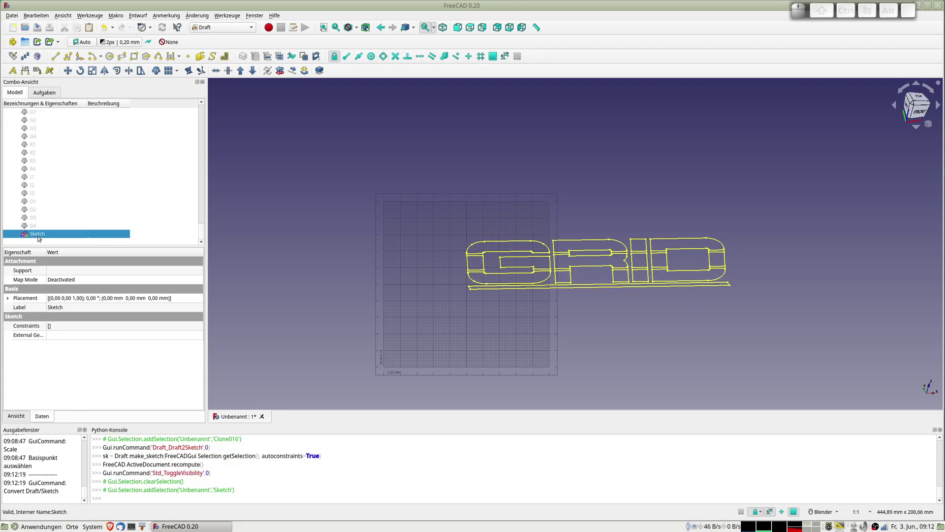
{"action": "left_click", "coordinate": [224, 28]}
- Switch to Part Design, then back to the Draft workbench to toggle the grid off
{"action": "left_click", "coordinate": [216, 21]}
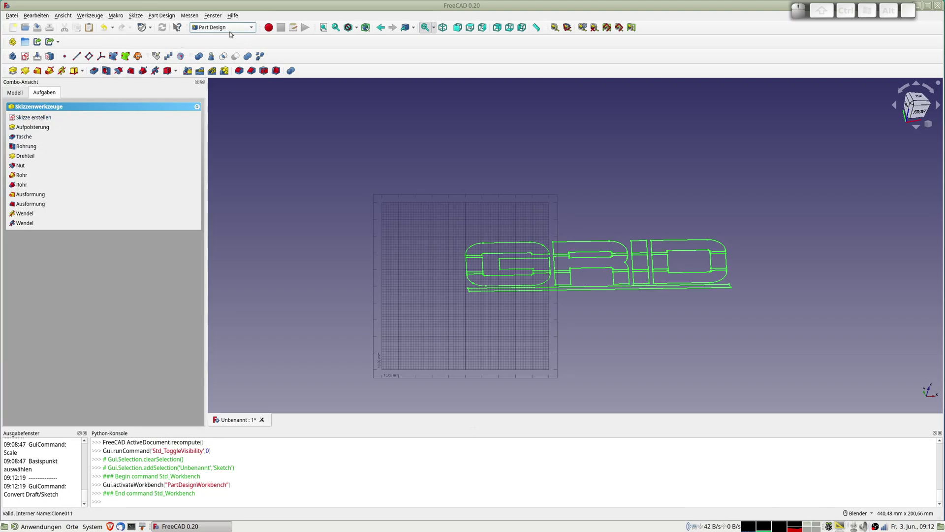
{"action": "left_click", "coordinate": [220, 30]}
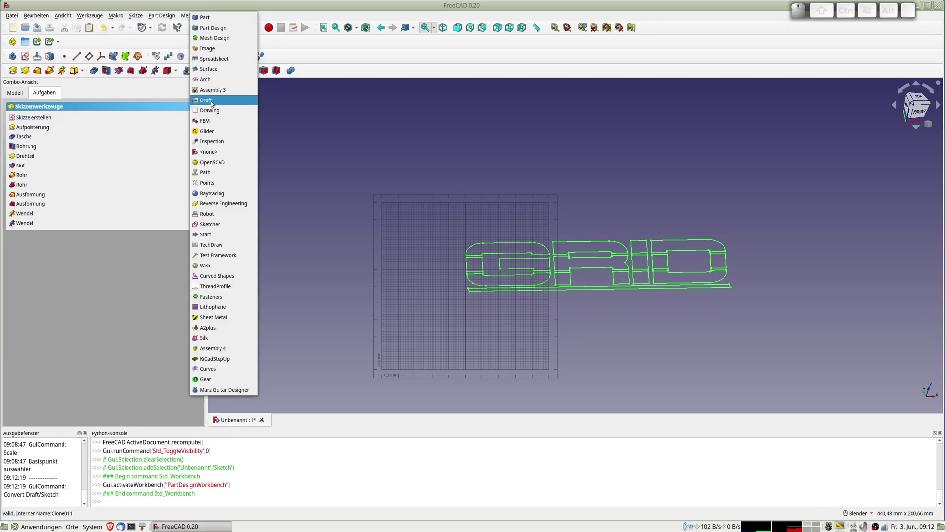
{"action": "left_click", "coordinate": [213, 101]}
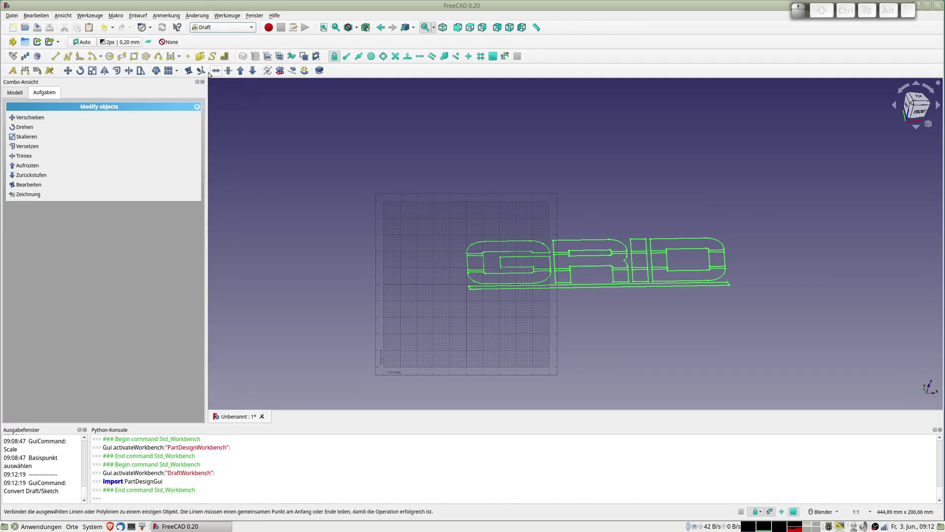
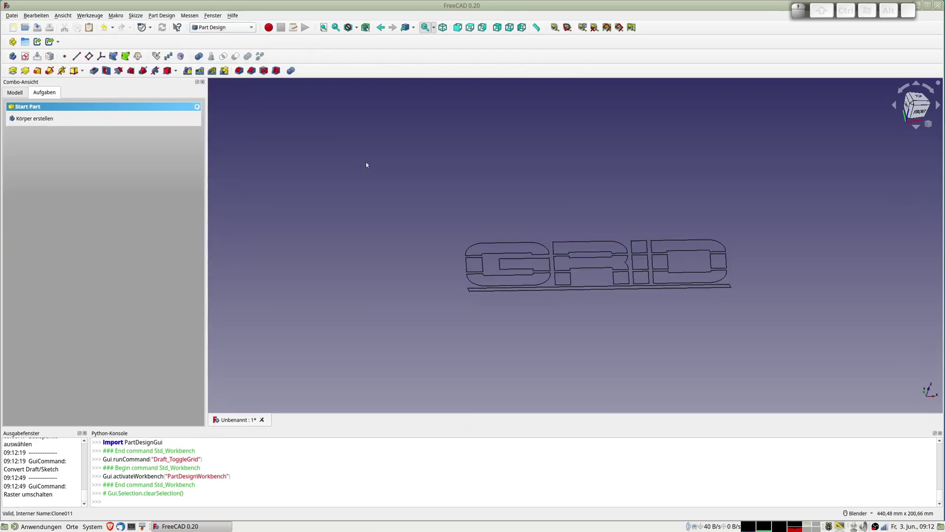
- View the logo from the front then the top and select the GRID sketch in the tree
{"action": "key", "text": "1"}
{"action": "key", "text": "2"}
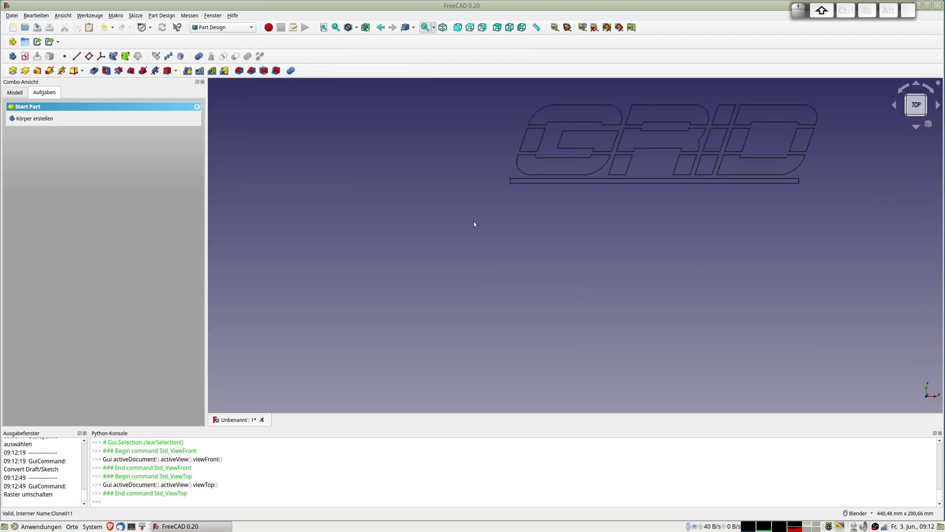
{"action": "left_click", "coordinate": [482, 226]}
{"action": "left_click", "coordinate": [21, 92]}
{"action": "scroll", "scroll_direction": "down", "scroll_amount": 3}
{"action": "left_click", "coordinate": [39, 244]}
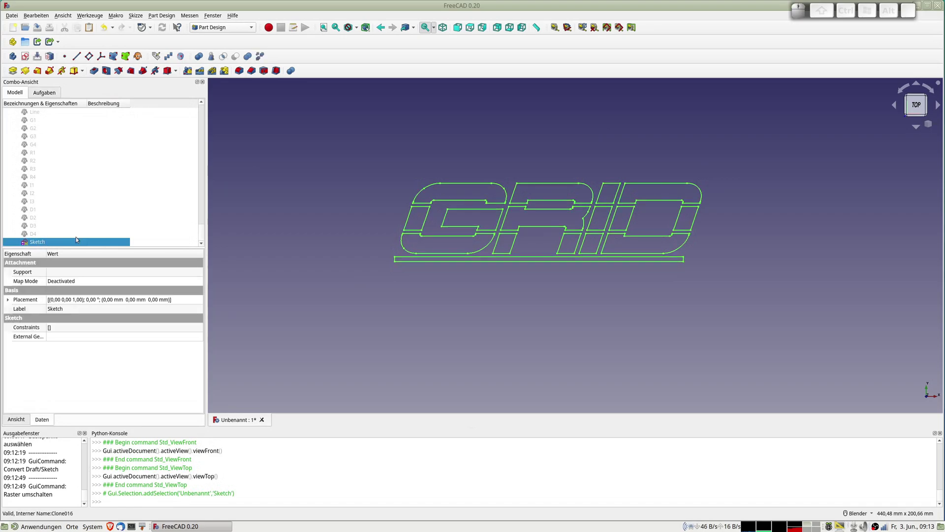
- Create a new Body holding the GRID sketch on its XY plane and check it in the tree
{"action": "left_click", "coordinate": [15, 58]}
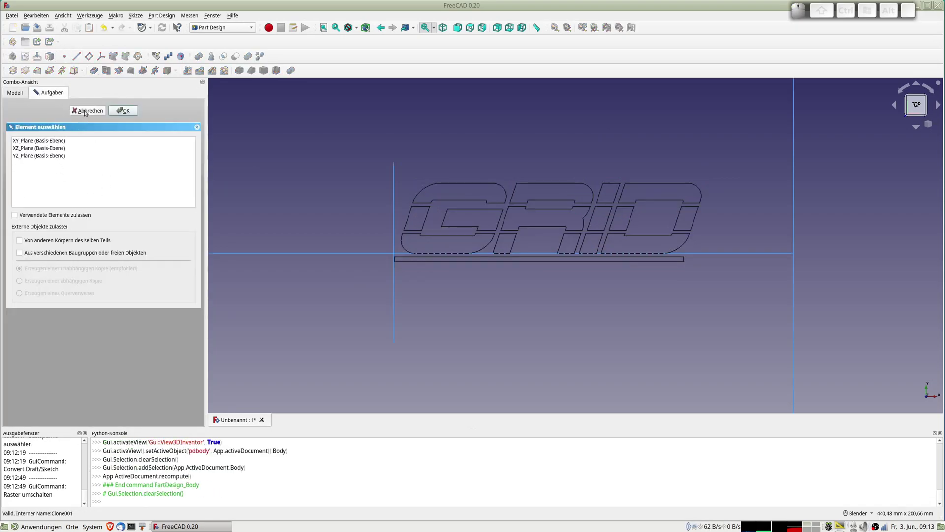
{"action": "left_click", "coordinate": [86, 111]}
{"action": "left_click", "coordinate": [296, 162]}
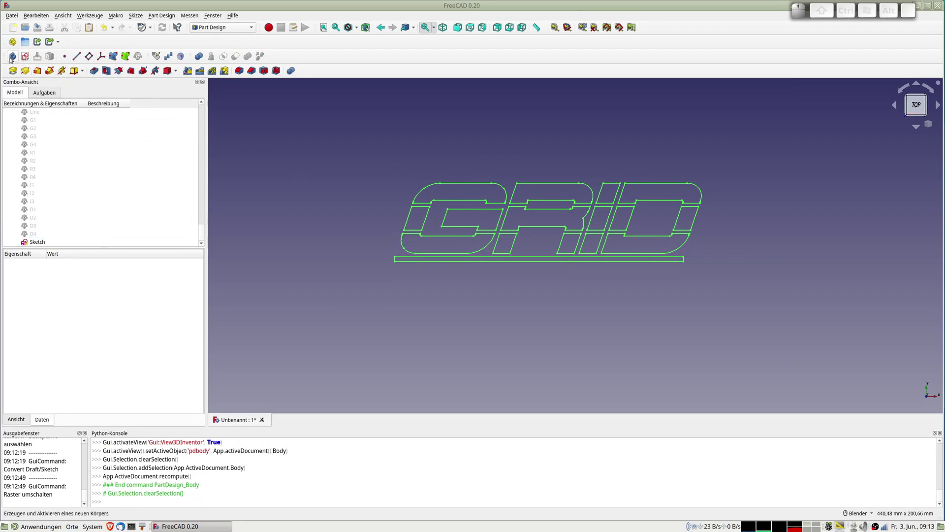
{"action": "left_click", "coordinate": [42, 245]}
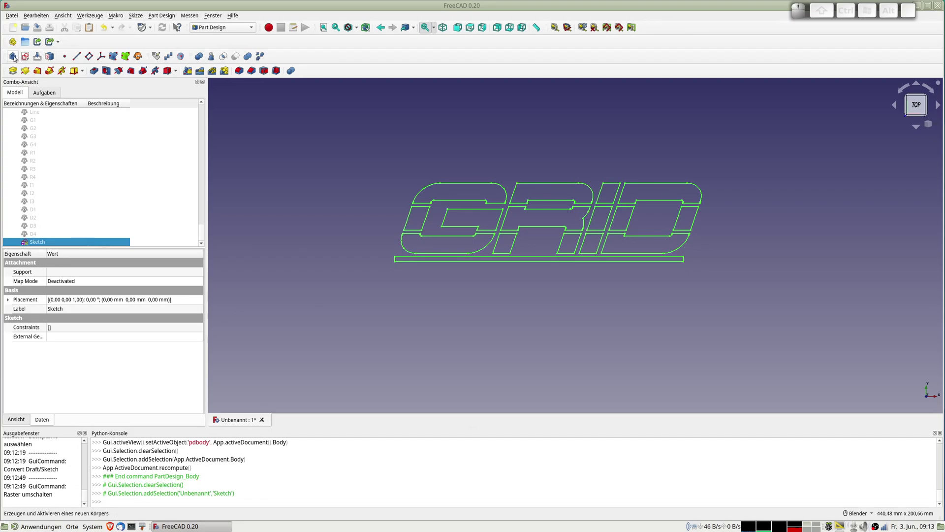
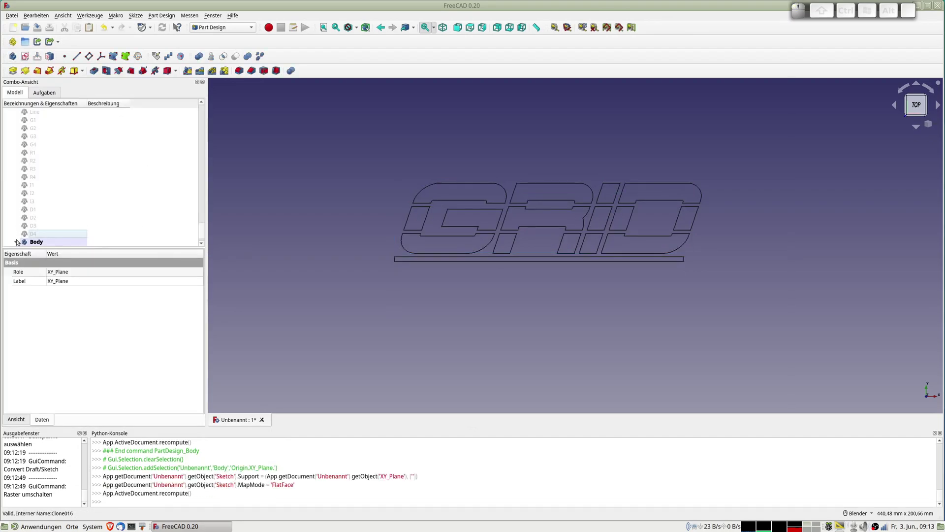
{"action": "scroll", "scroll_direction": "down", "scroll_amount": 3}
{"action": "scroll", "scroll_direction": "up", "scroll_amount": 3}
{"action": "scroll", "scroll_direction": "down", "scroll_amount": 3}
{"action": "left_click", "coordinate": [46, 241]}
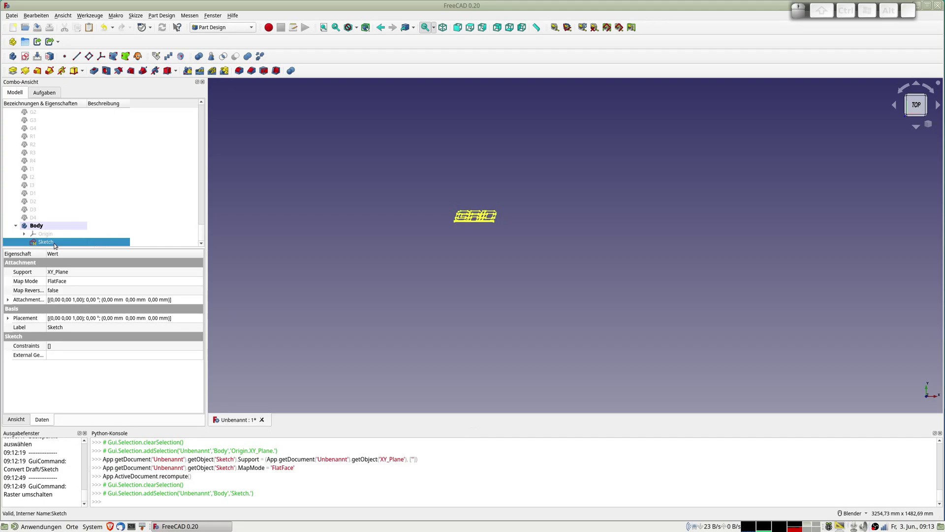
{"action": "scroll", "scroll_direction": "up", "scroll_amount": 3}
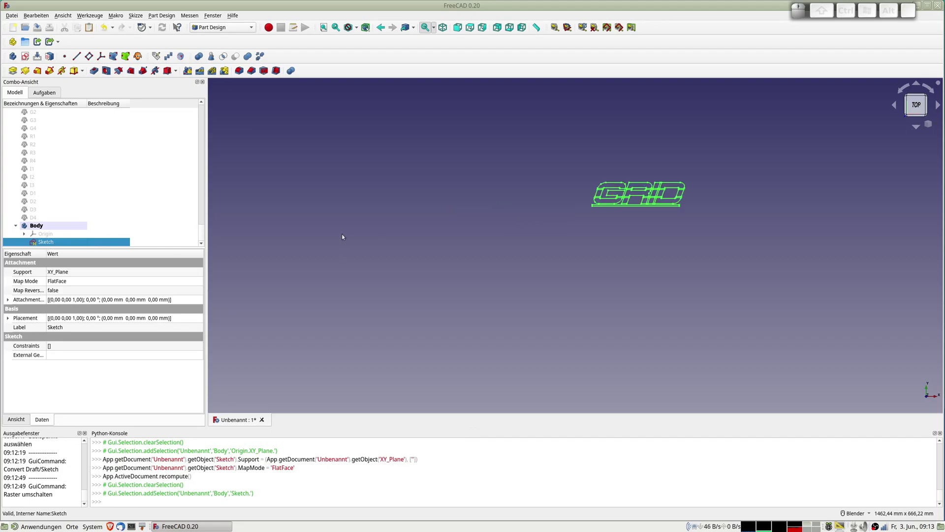
{"action": "scroll", "scroll_direction": "down", "scroll_amount": 3}
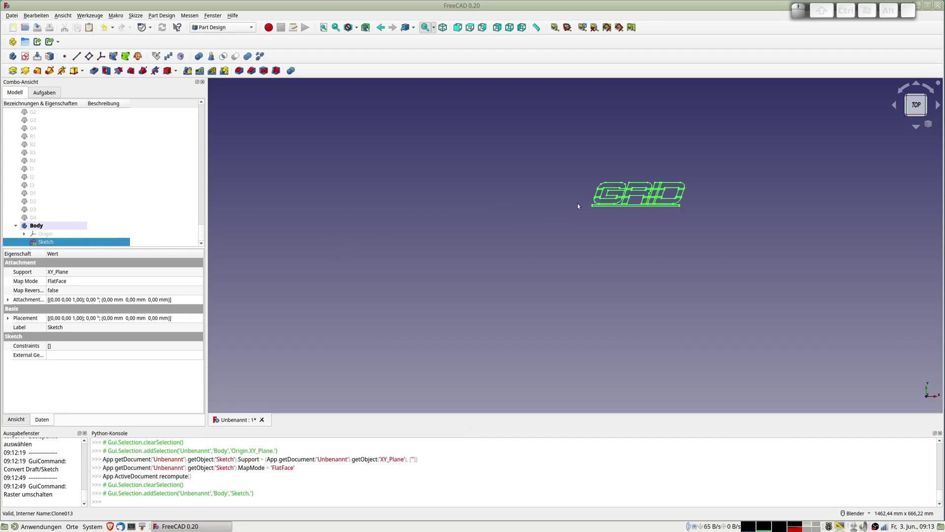
{"action": "scroll", "scroll_direction": "up", "scroll_amount": 3}
{"action": "scroll", "scroll_direction": "down", "scroll_amount": 3}
- Convert the Frame outline into Sketch001 via Draft to Sketch and return to Part Design
{"action": "left_click", "coordinate": [38, 159]}
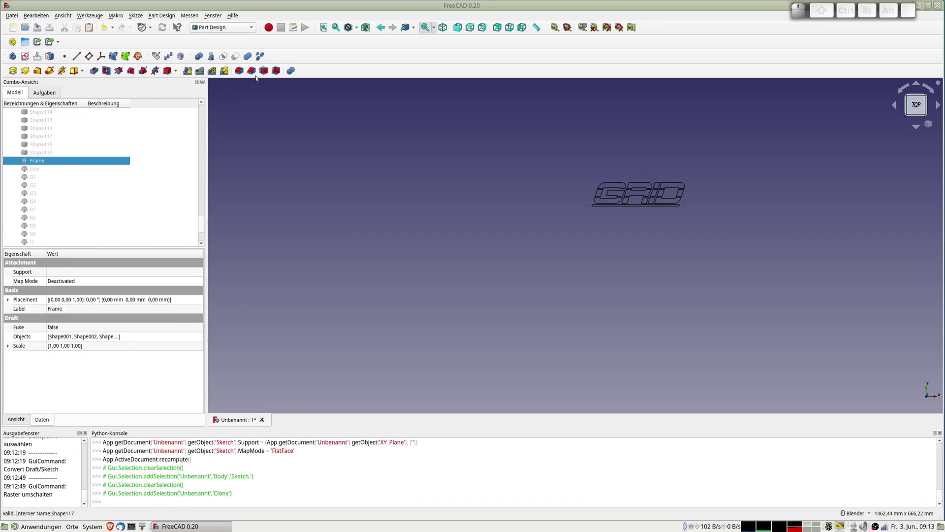
{"action": "left_click", "coordinate": [221, 27]}
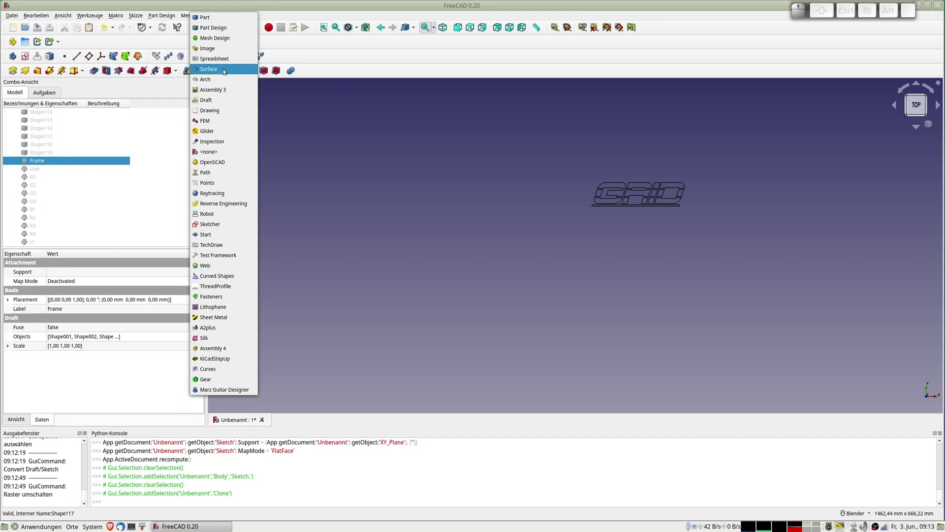
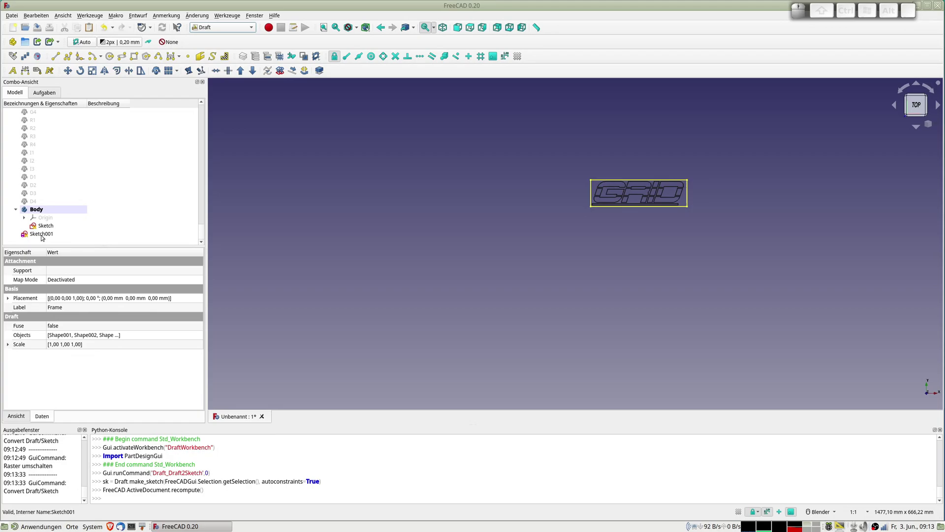
{"action": "left_click", "coordinate": [44, 235]}
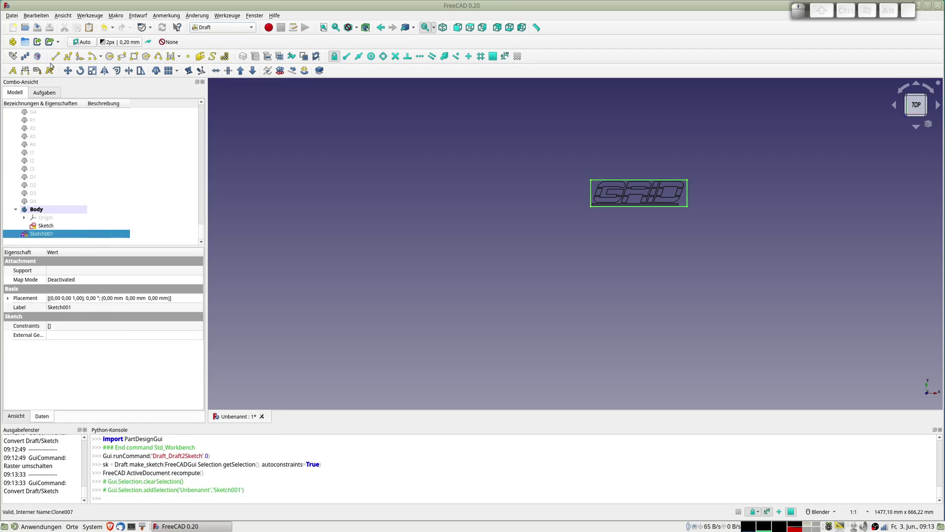
{"action": "left_click", "coordinate": [218, 27]}
{"action": "left_click", "coordinate": [215, 15]}
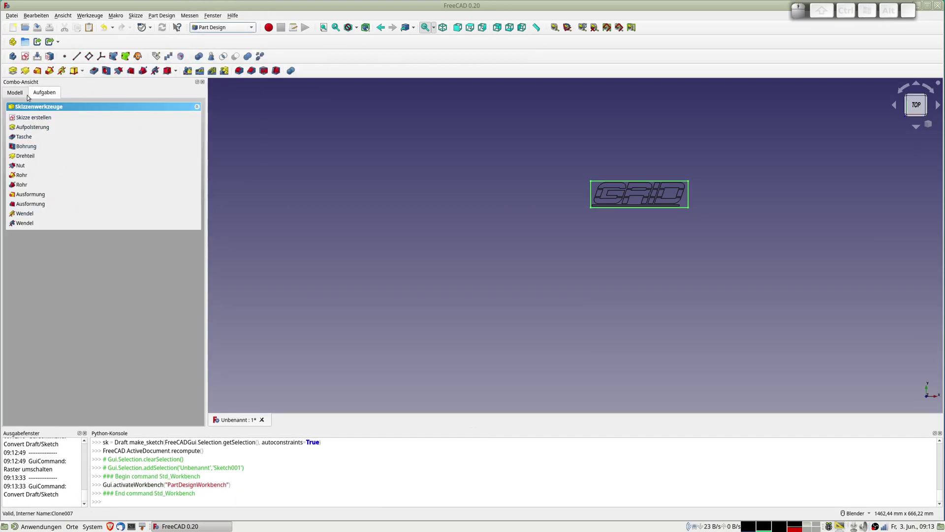
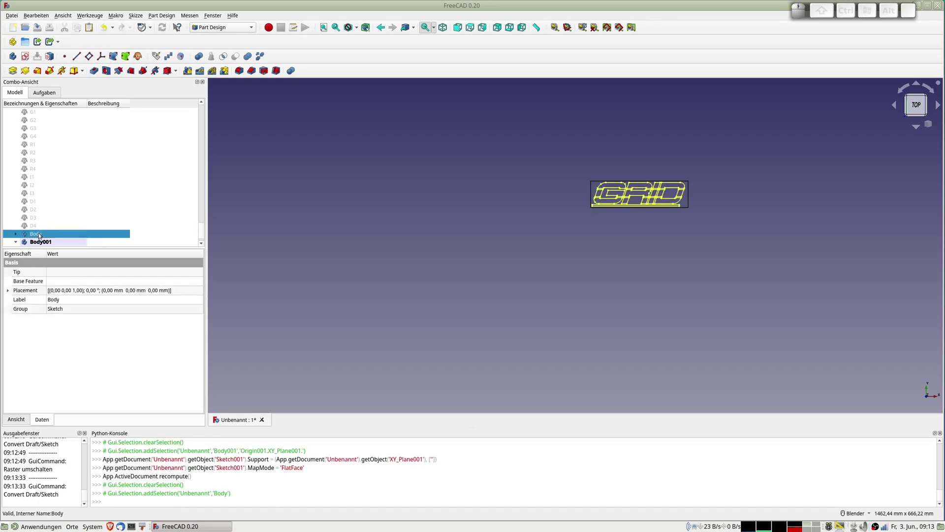
- Rename the first body to Text and the second body to Frame001
{"action": "key", "text": "F2"}
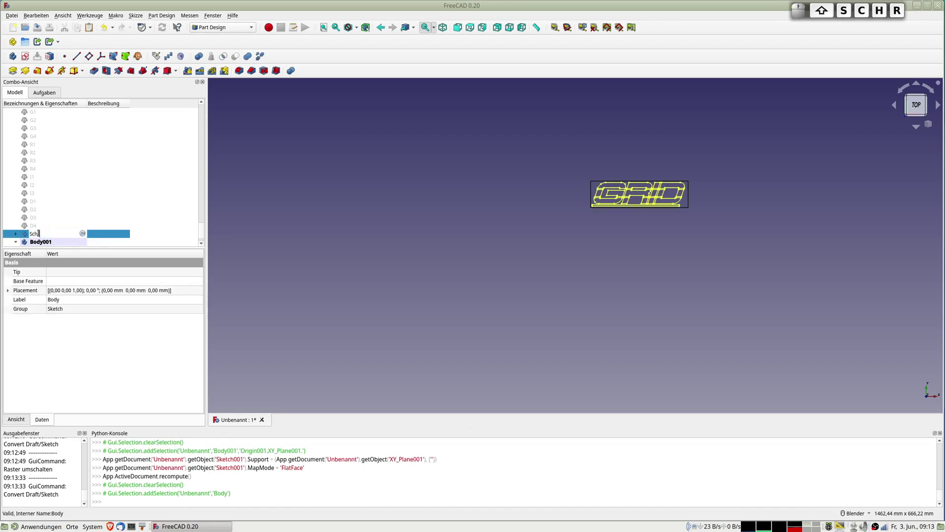
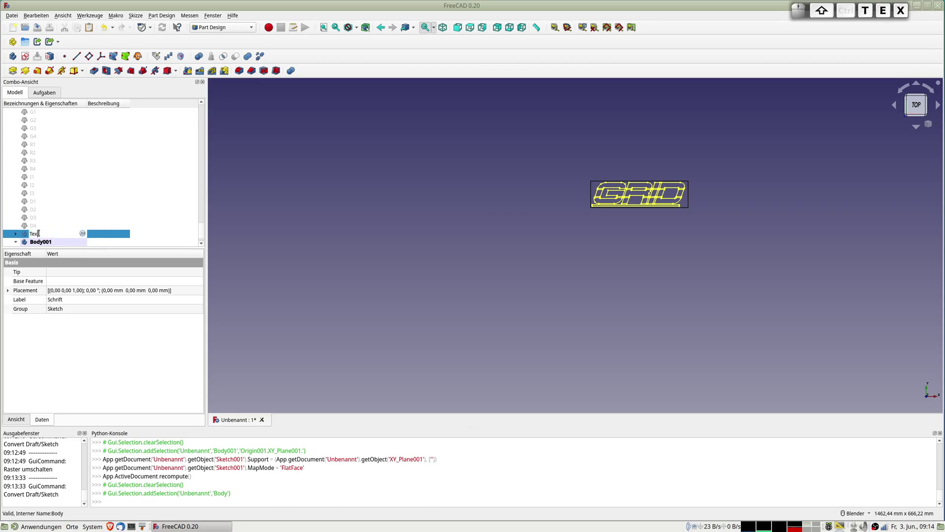
{"action": "key", "text": "shift+t"}
{"action": "key", "text": "Return"}
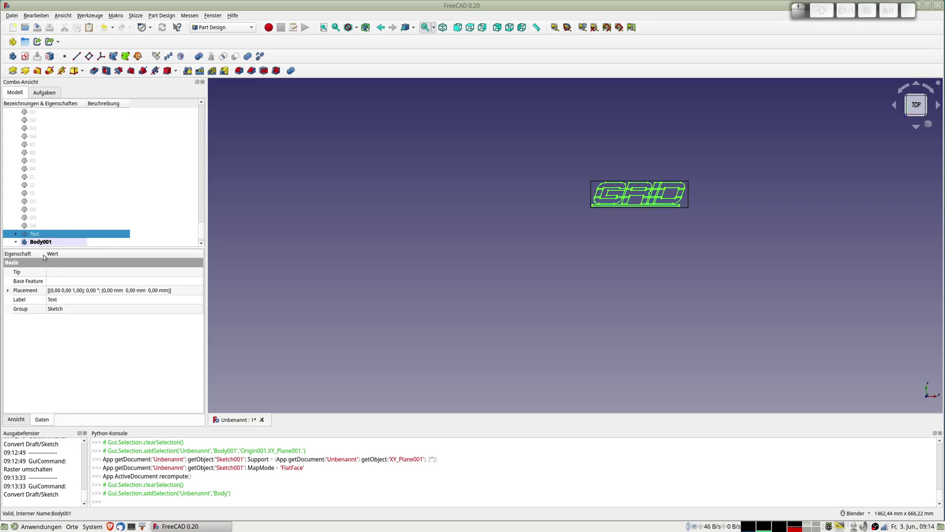
{"action": "left_click", "coordinate": [45, 244]}
{"action": "key", "text": "F2"}
{"action": "key", "text": "Return"}
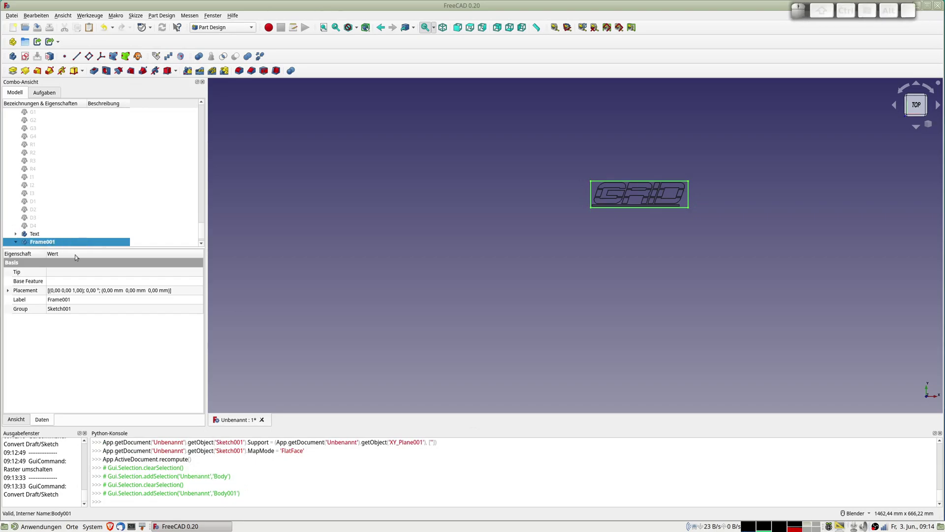
{"action": "left_click", "coordinate": [45, 239]}
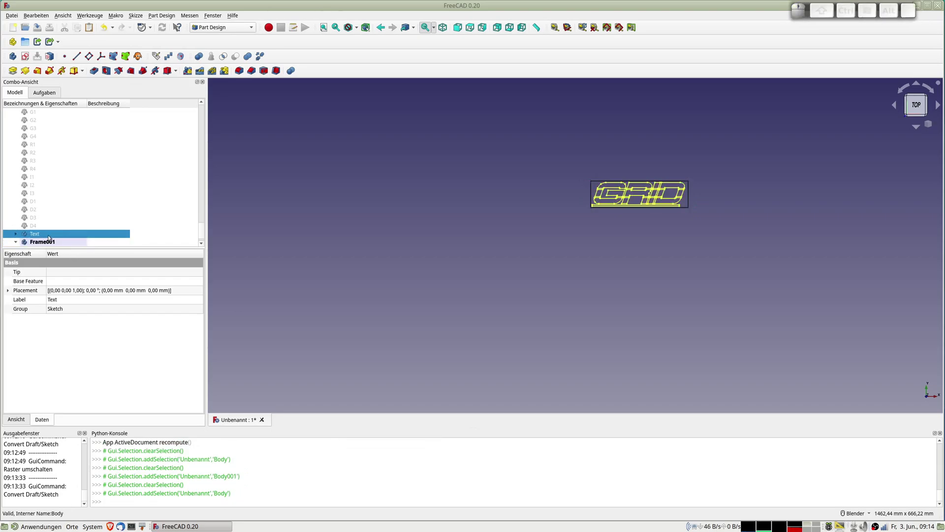
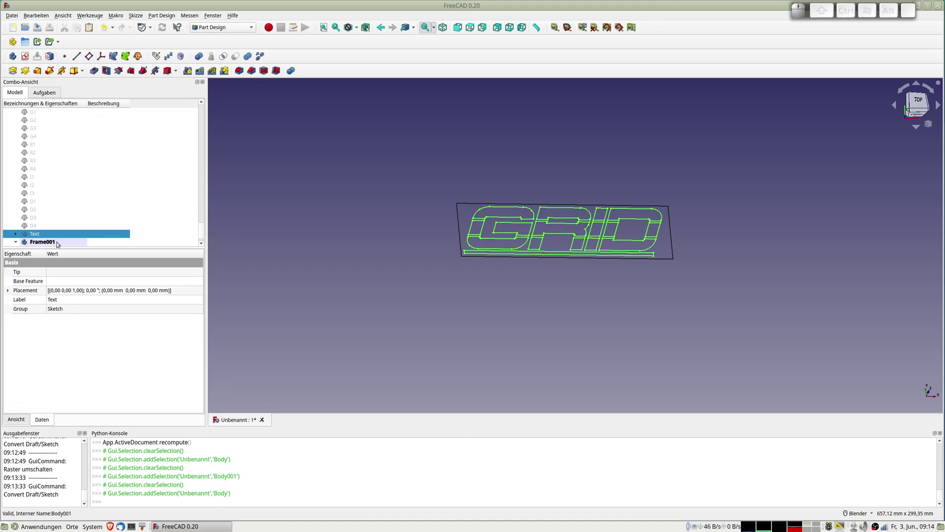
- Delete the Text body and select Sketch001 inside the Frame001 body
{"action": "left_click", "coordinate": [50, 244]}
{"action": "left_click", "coordinate": [36, 238]}
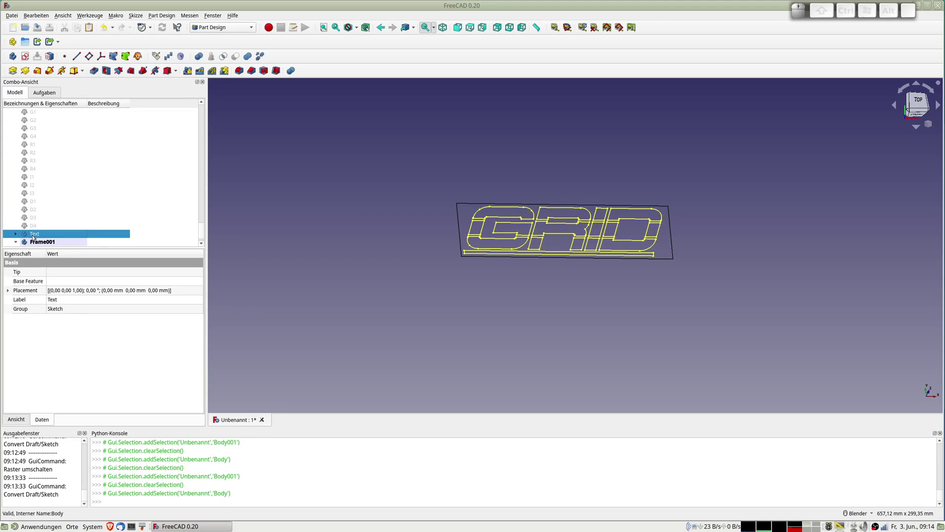
{"action": "key", "text": "Delete"}
{"action": "left_click", "coordinate": [35, 237]}
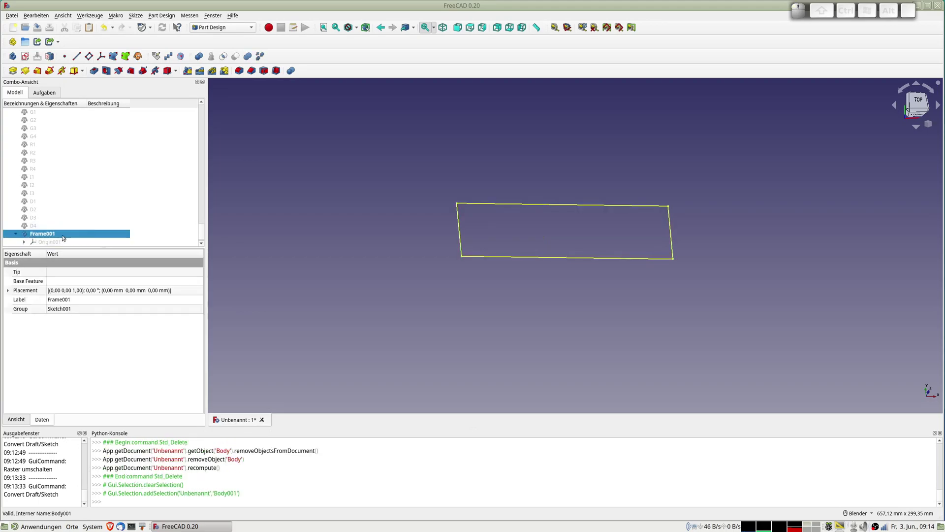
{"action": "scroll", "scroll_direction": "down", "scroll_amount": 3}
{"action": "left_click", "coordinate": [60, 243]}
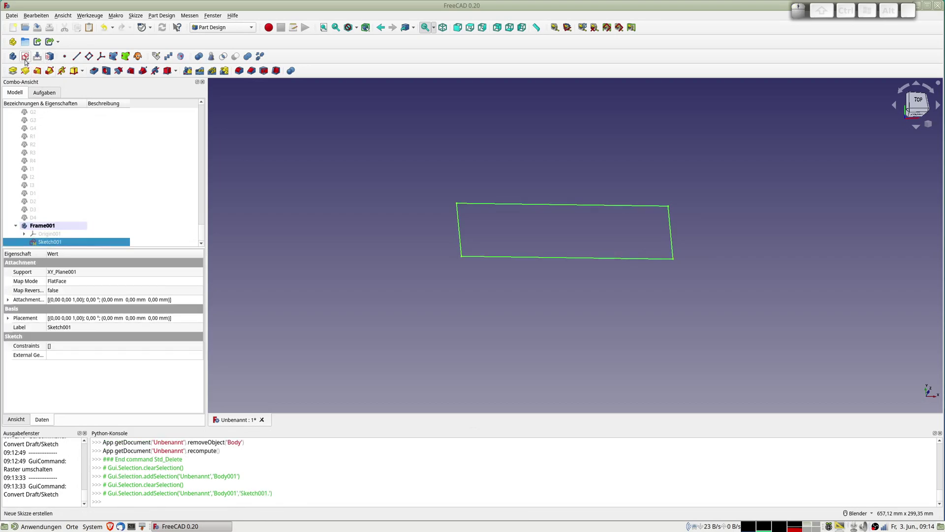
- Pad the frame rectangle 10 mm with the Reversed direction ticked
{"action": "left_click", "coordinate": [15, 73]}
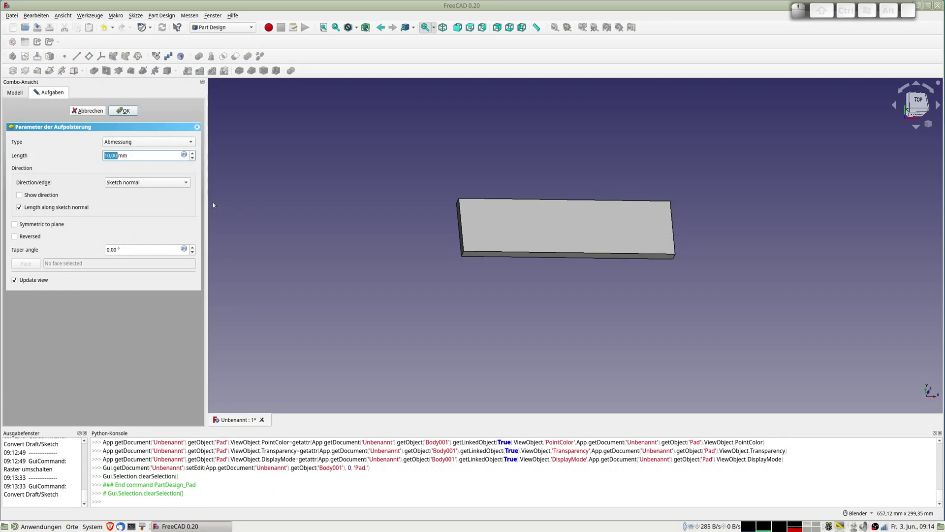
{"action": "left_click", "coordinate": [33, 236]}
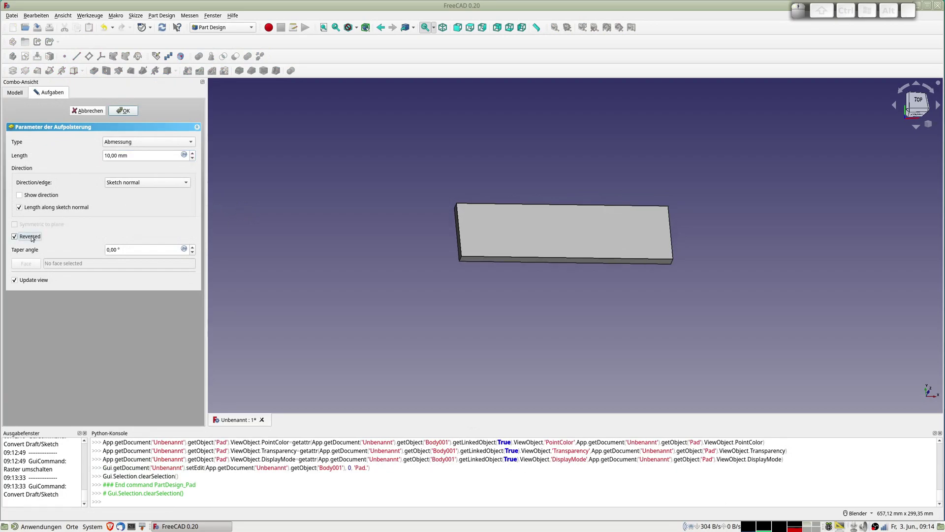
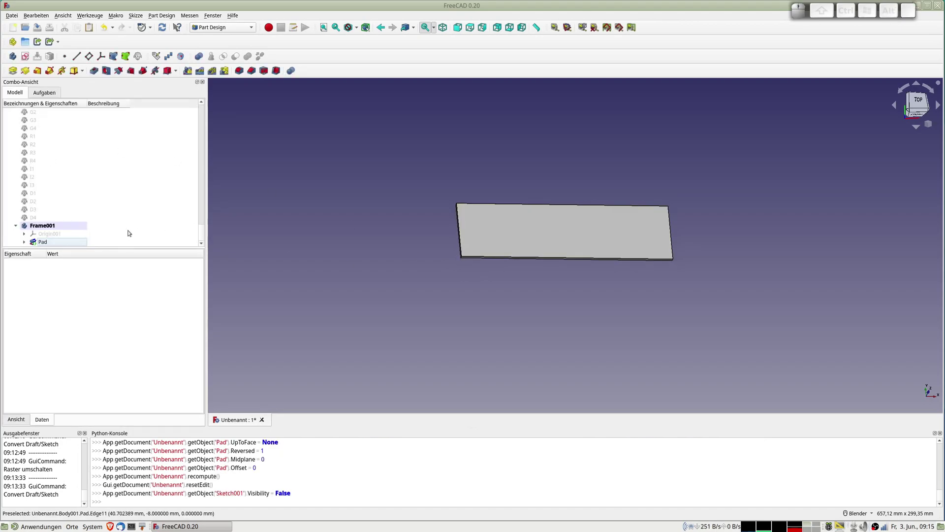
{"action": "scroll", "scroll_direction": "up", "scroll_amount": 3}
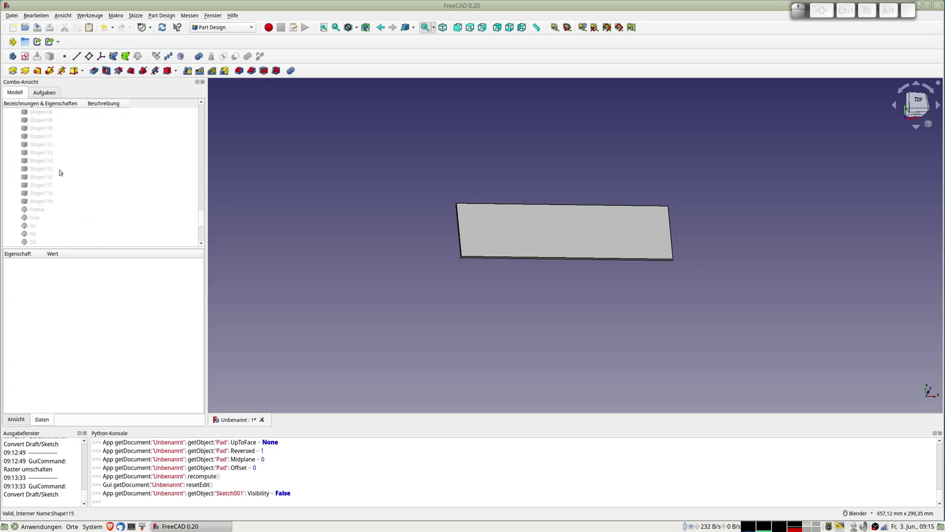
{"action": "scroll", "scroll_direction": "up", "scroll_amount": 3}
{"action": "scroll", "scroll_direction": "up", "scroll_amount": 3}
{"action": "scroll", "scroll_direction": "down", "scroll_amount": 3}
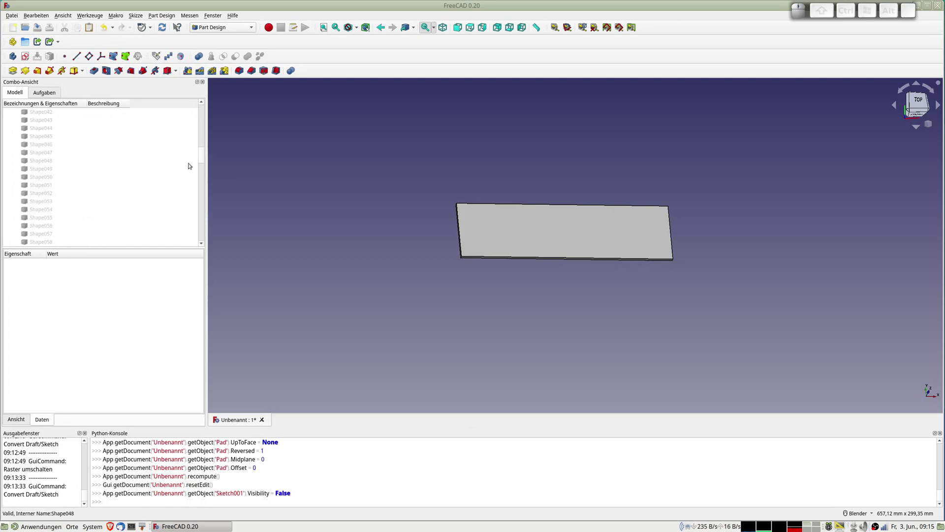
{"action": "left_click", "coordinate": [202, 154]}
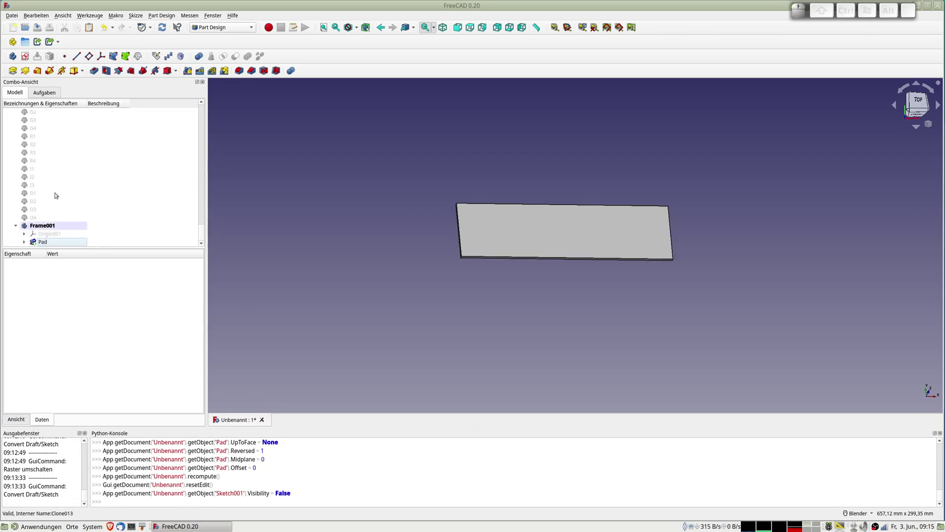
{"action": "scroll", "scroll_direction": "up", "scroll_amount": 3}
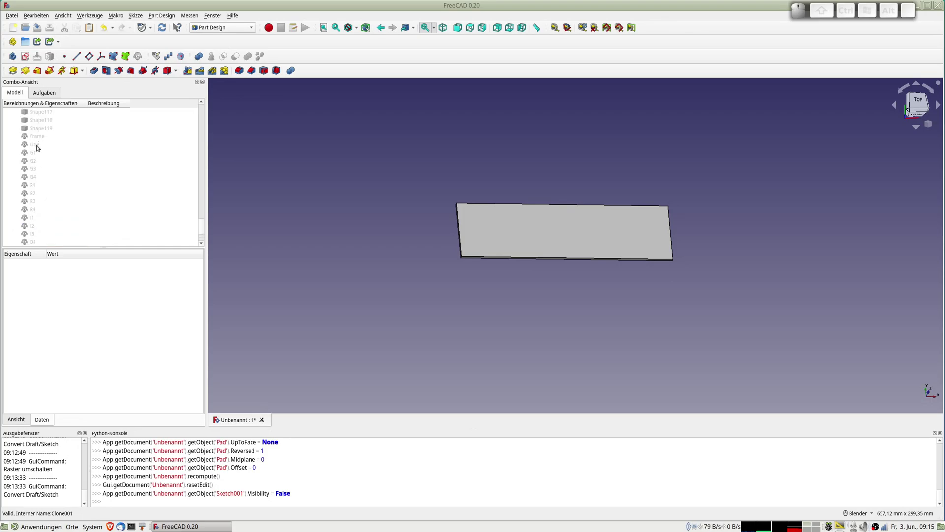
{"action": "left_click", "coordinate": [38, 145]}
- Select the G2–D4 letter clones and run Draft to Sketch in the Draft workbench
{"action": "scroll", "scroll_direction": "down", "scroll_amount": 3}
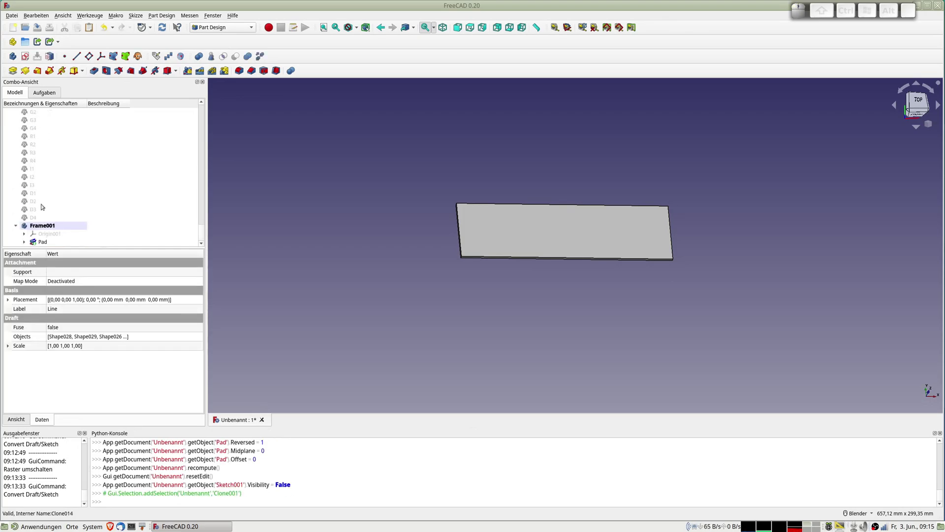
{"action": "left_click", "coordinate": [36, 217]}
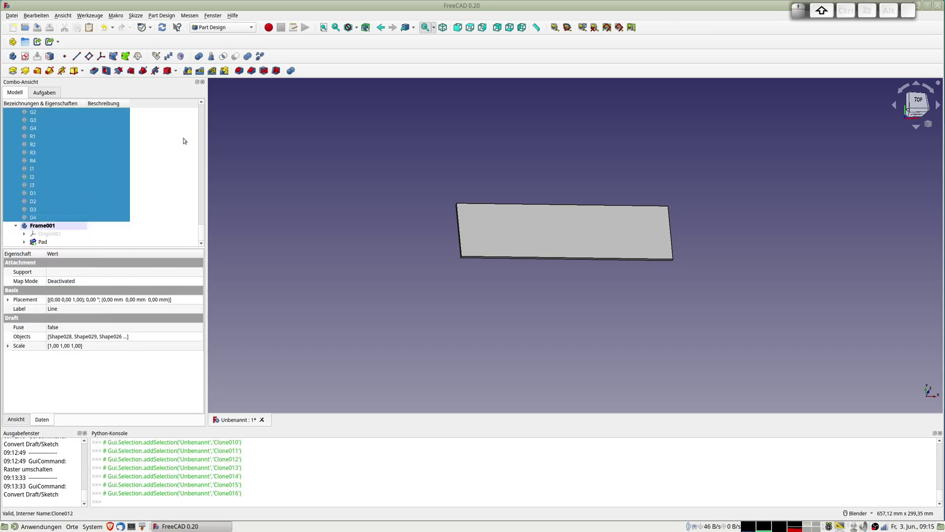
{"action": "left_click", "coordinate": [222, 28]}
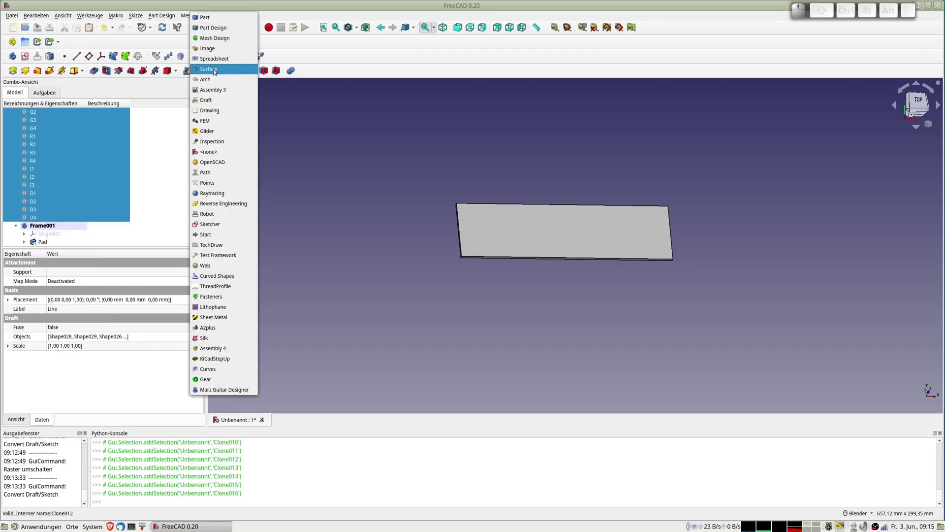
{"action": "left_click", "coordinate": [213, 101]}
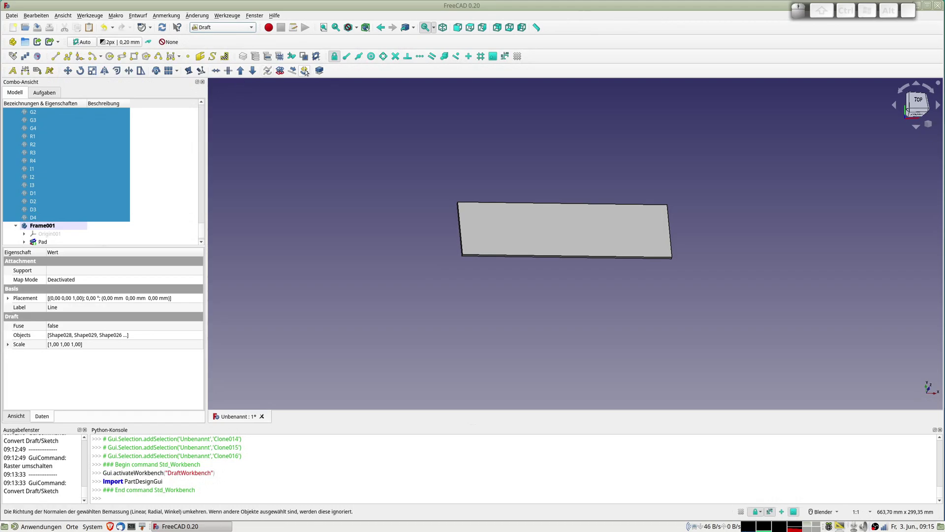
{"action": "left_click", "coordinate": [284, 74]}
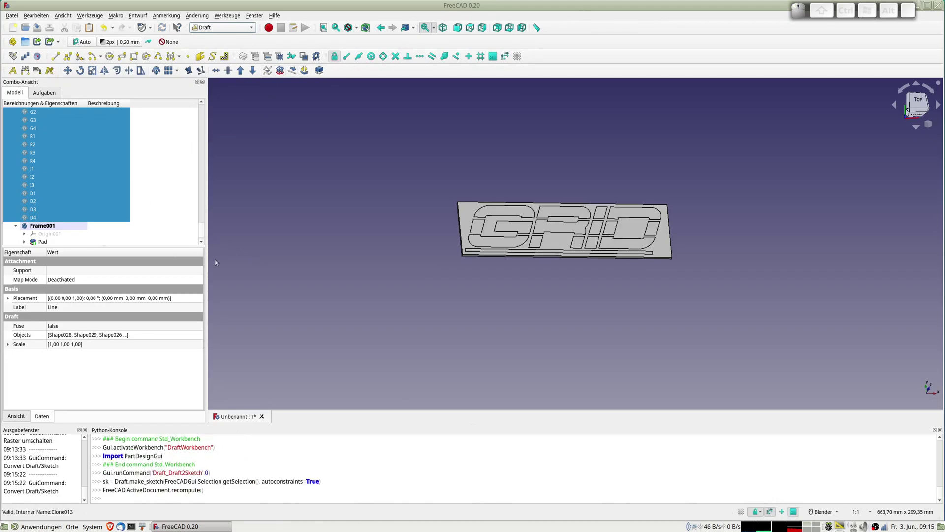
{"action": "scroll", "scroll_direction": "down", "scroll_amount": 3}
- Drag the GRID Sketch into the Frame001 body and return to Part Design
{"action": "left_click", "coordinate": [39, 233]}
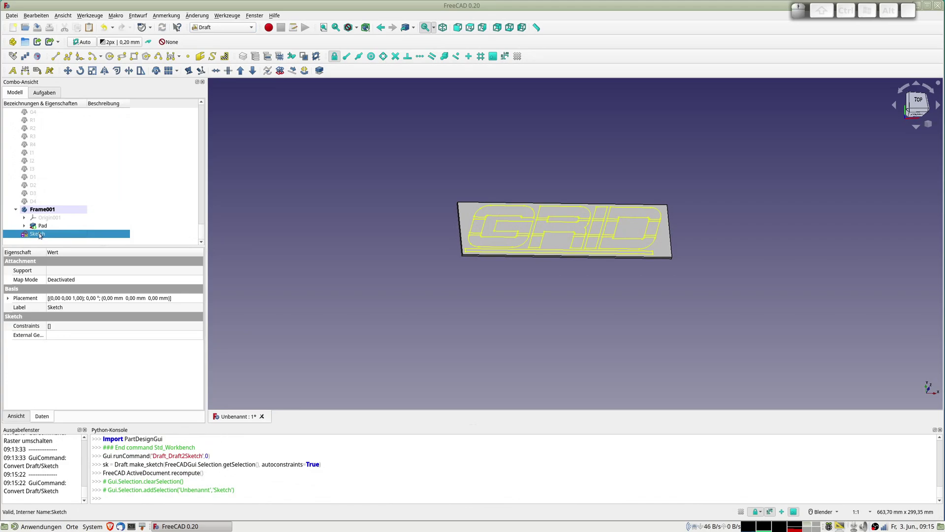
{"action": "left_click_drag", "start_coordinate": [33, 235], "coordinate": [41, 210]}
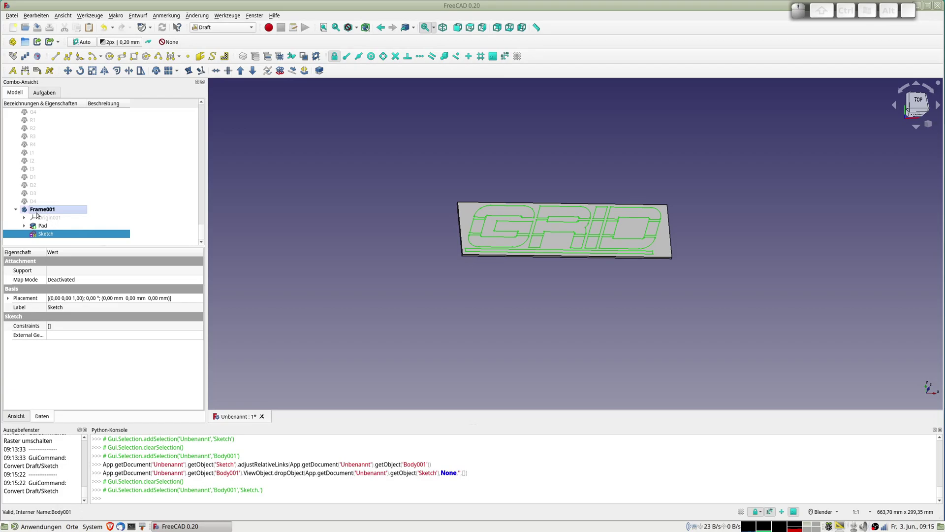
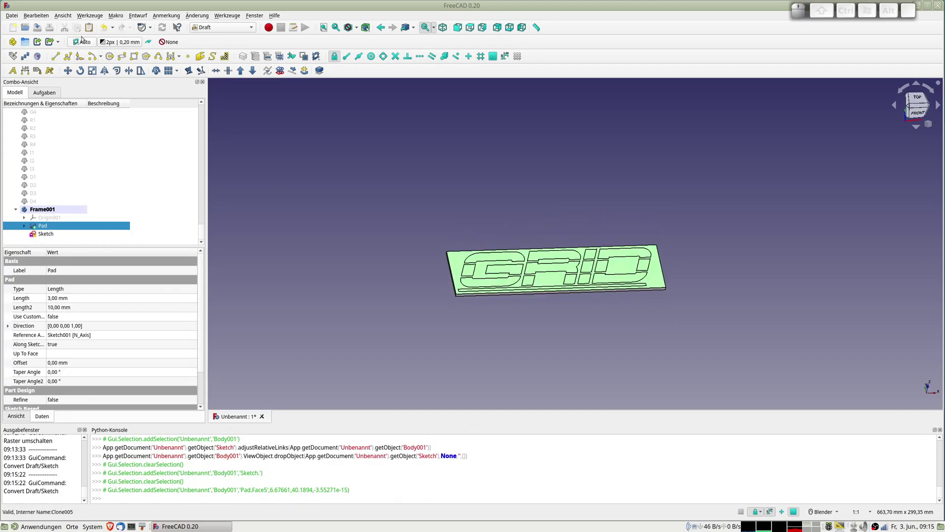
{"action": "left_click", "coordinate": [213, 27]}
{"action": "left_click", "coordinate": [216, 16]}
{"action": "left_click", "coordinate": [53, 58]}
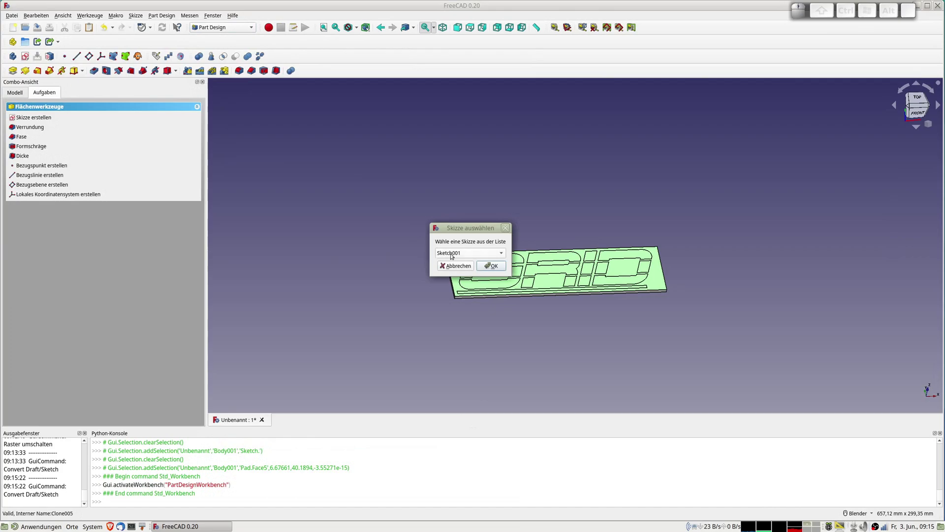
{"action": "left_click", "coordinate": [458, 256]}
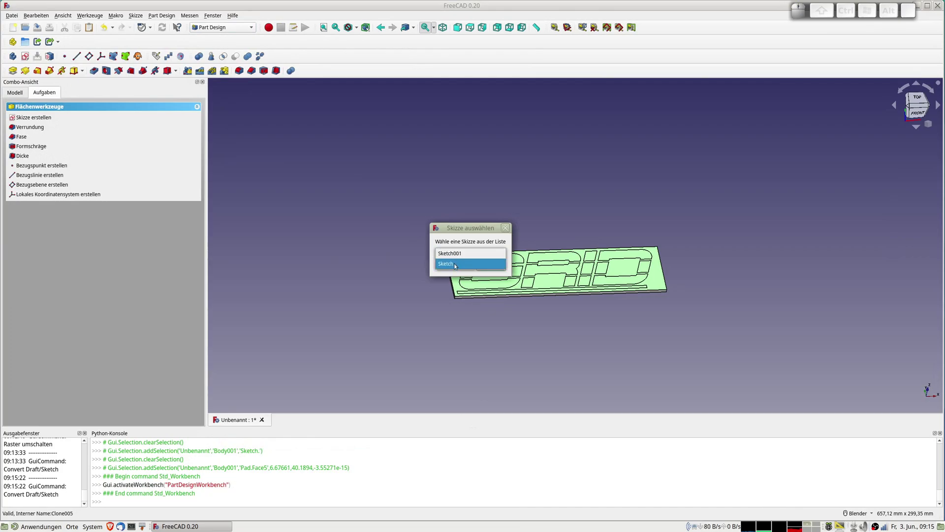
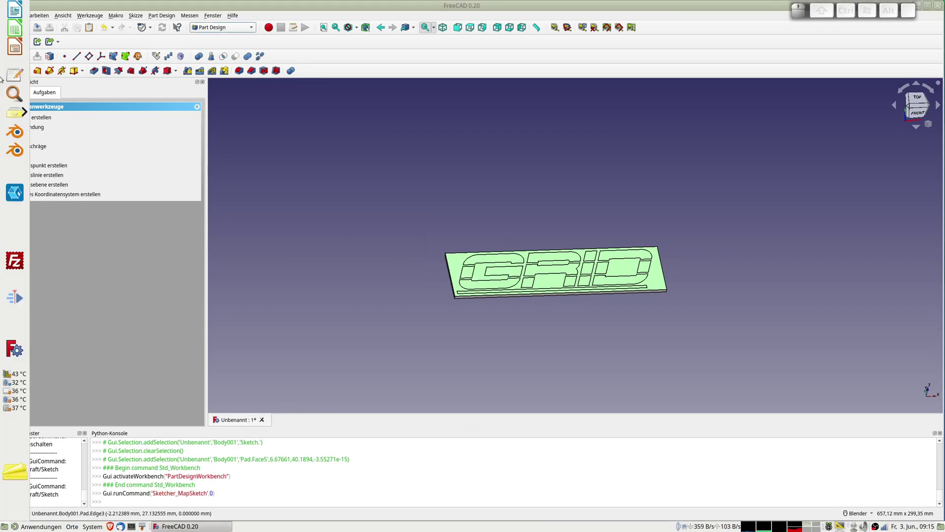
{"action": "left_click", "coordinate": [17, 90]}
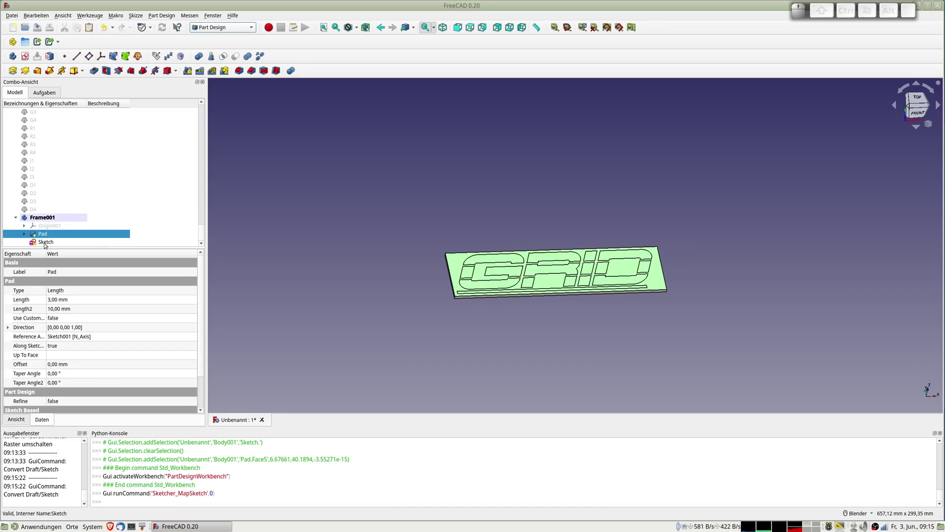
- Map the GRID Sketch onto the Pad's top face (Face5) with Map sketch to face
{"action": "left_click", "coordinate": [28, 234]}
{"action": "scroll", "scroll_direction": "down", "scroll_amount": 3}
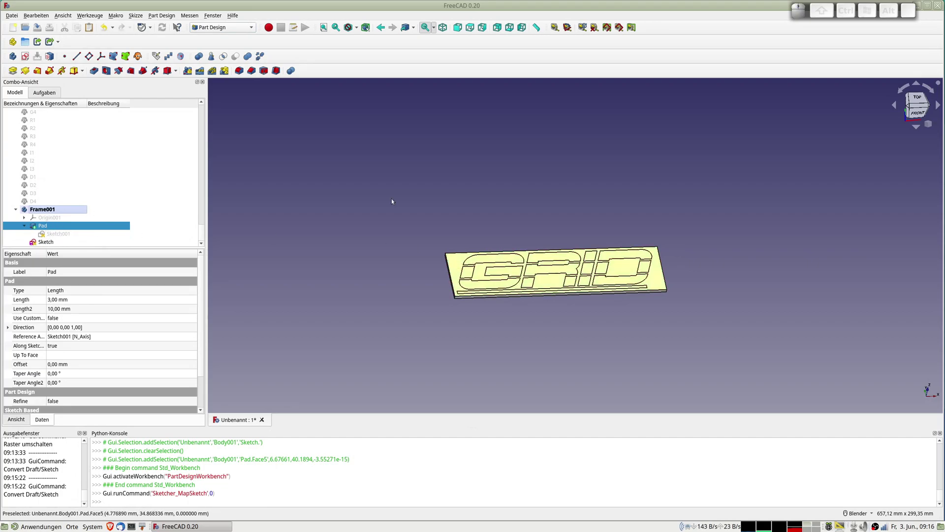
{"action": "left_click", "coordinate": [54, 55]}
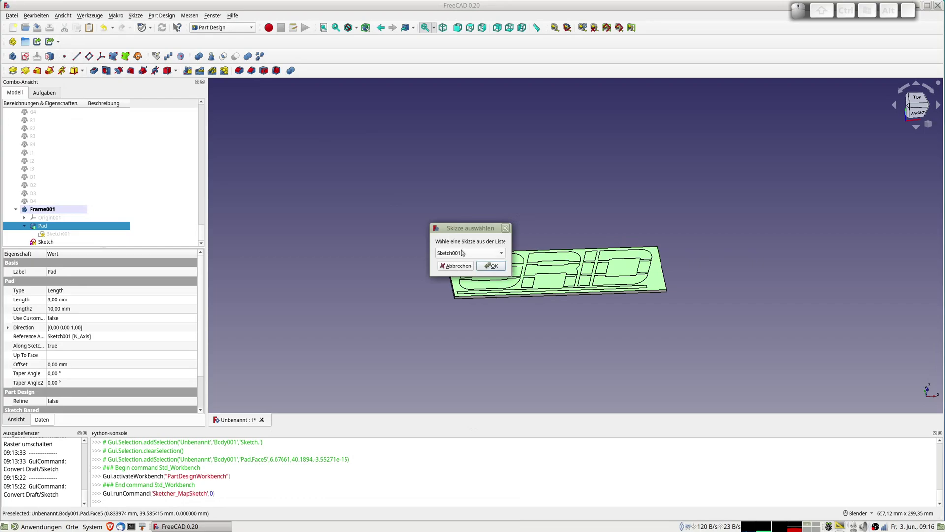
{"action": "left_click", "coordinate": [465, 252]}
{"action": "left_click", "coordinate": [455, 267]}
{"action": "left_click", "coordinate": [490, 265]}
{"action": "left_click", "coordinate": [639, 265]}
{"action": "scroll", "scroll_direction": "down", "scroll_amount": 3}
{"action": "left_click", "coordinate": [54, 243]}
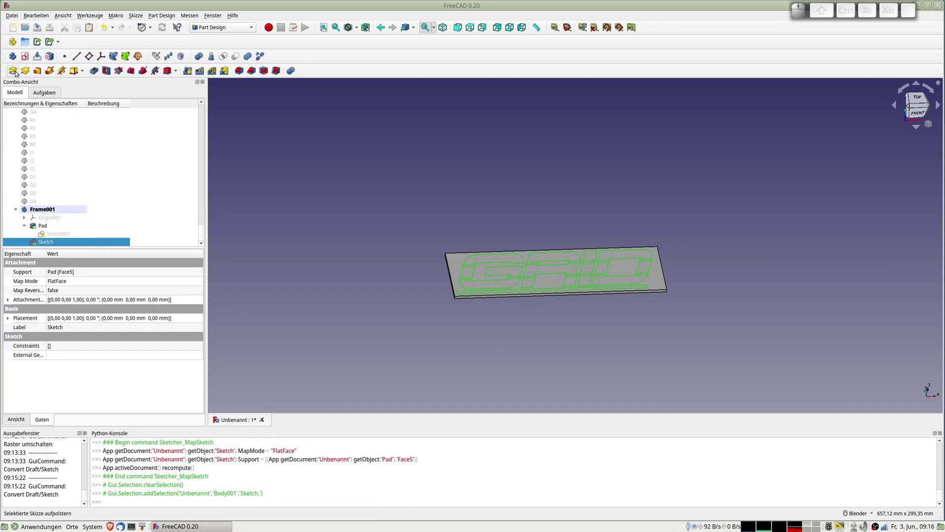
- Cut the GRID sketch into the plate as a 1 mm deep Pocket
{"action": "left_click", "coordinate": [16, 72]}
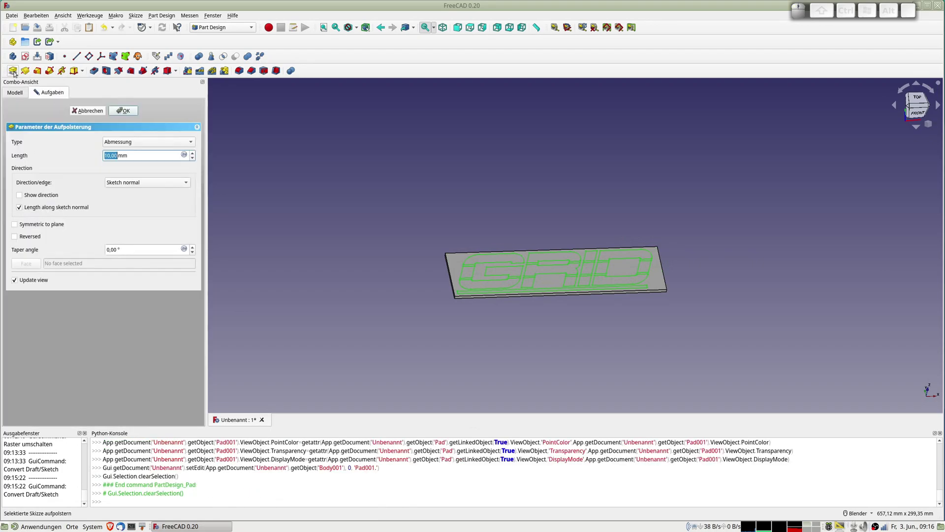
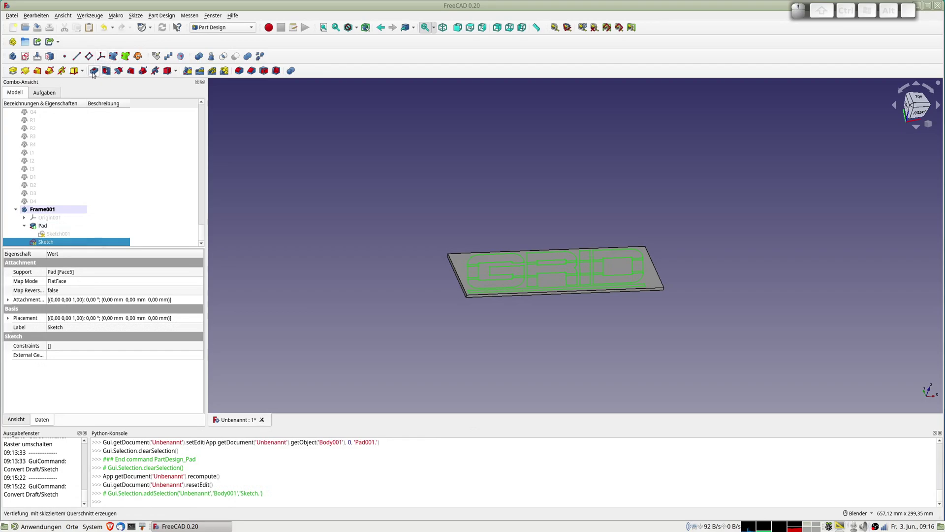
{"action": "left_click", "coordinate": [96, 75]}
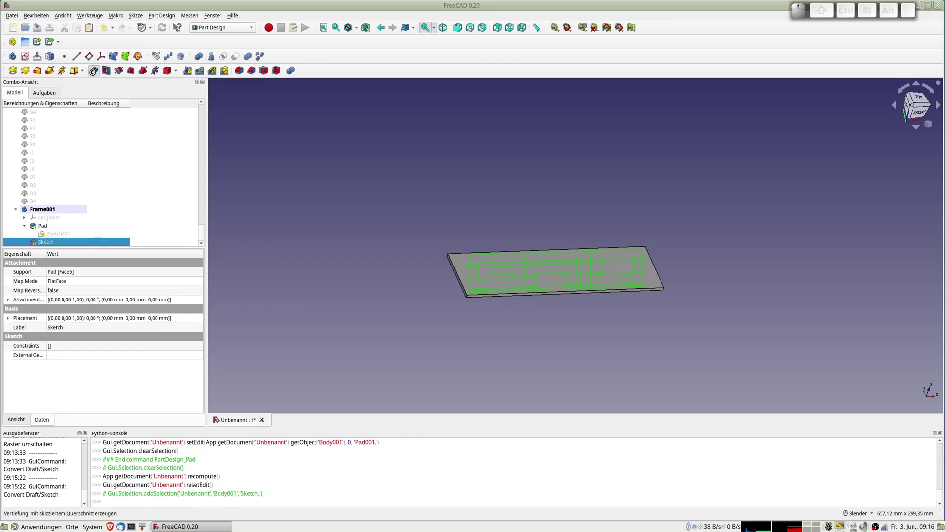
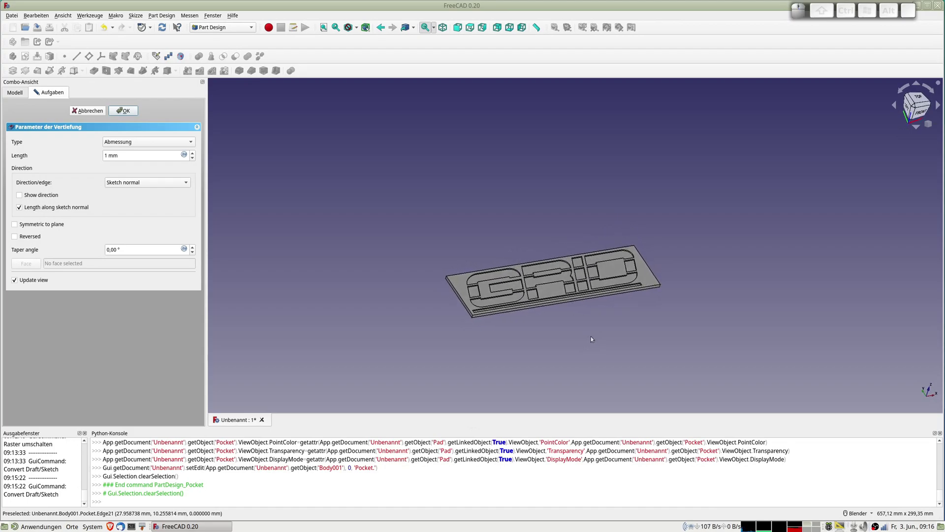
{"action": "left_click", "coordinate": [126, 112]}
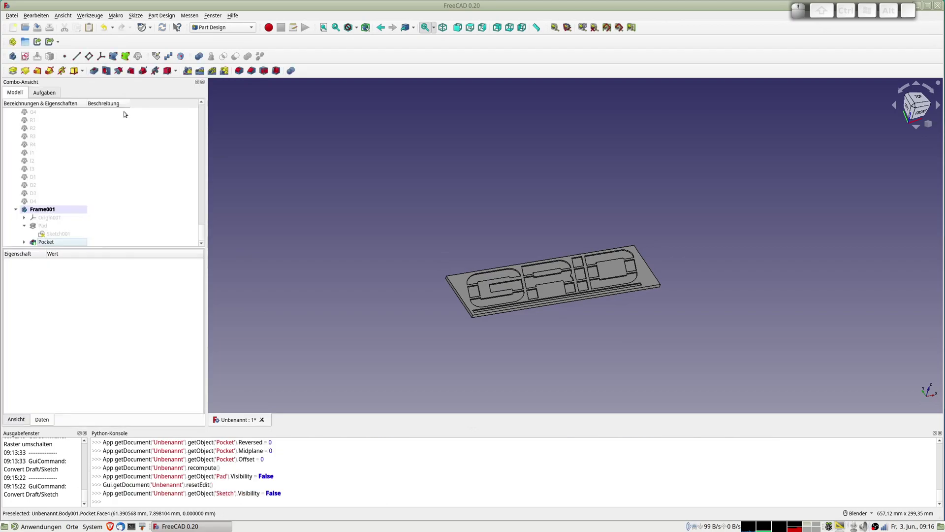
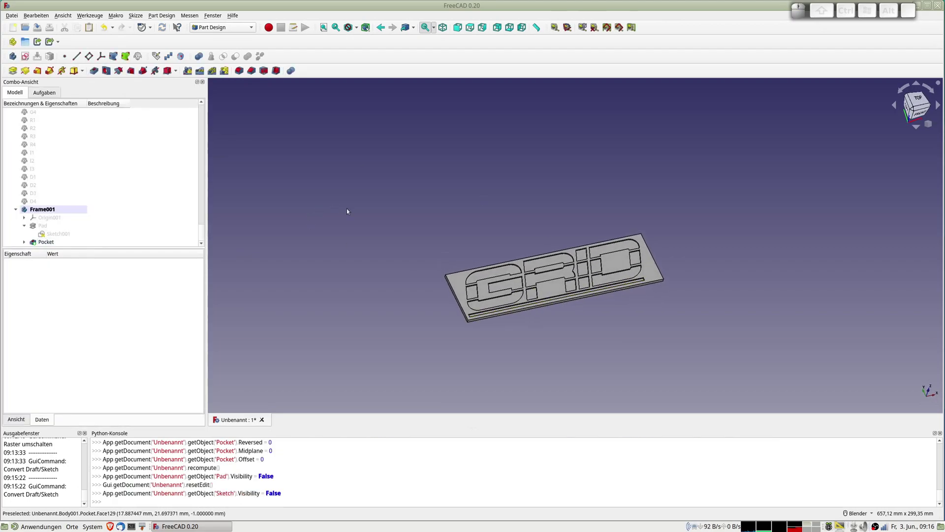
- Rename Body001 to GRID
{"action": "left_click", "coordinate": [49, 211]}
{"action": "key", "text": "F2"}
{"action": "key", "text": "Return"}
- Export the GRID body as Unbenannt-GRID.stl to Downloads/FREECAD
{"action": "key", "text": "ctrl+e"}
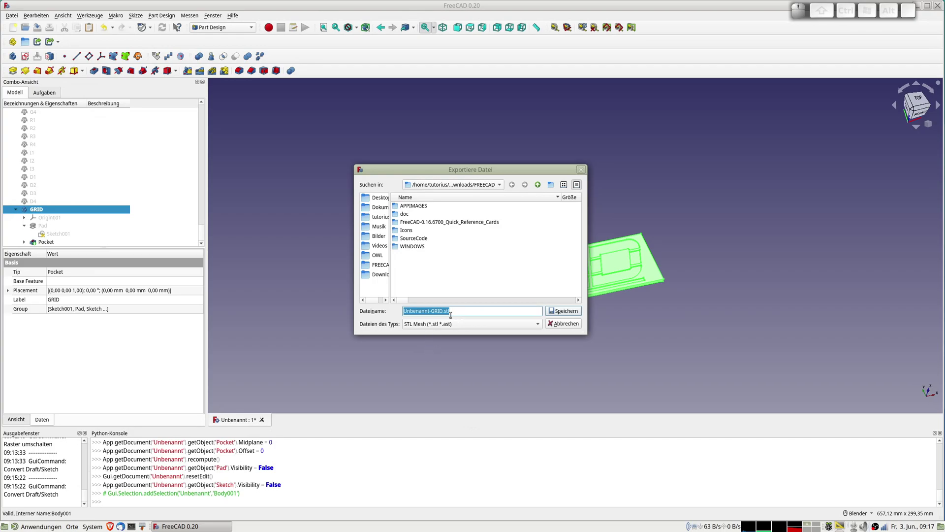
{"action": "left_click", "coordinate": [571, 311]}
{"action": "key", "text": "ctrl+alt+b"}
{"action": "key", "text": "ctrl+alt+b"}
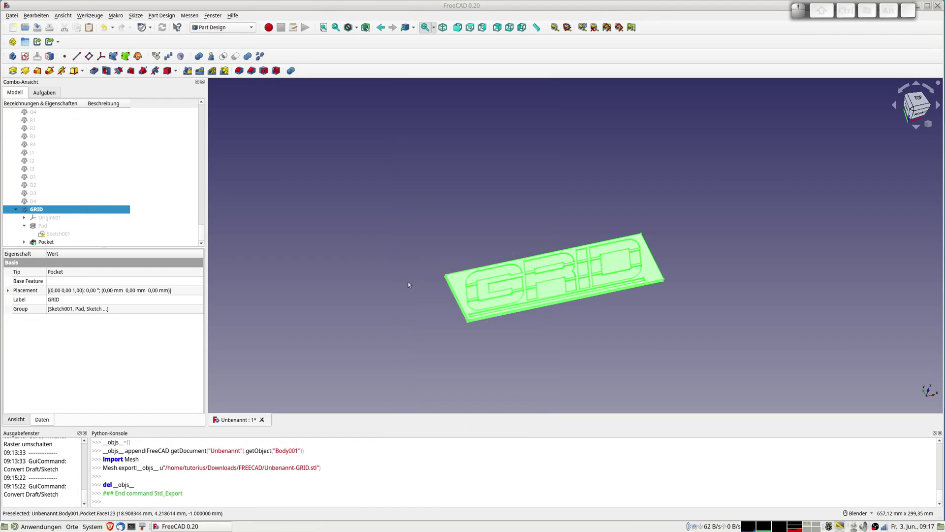
- Launch Cura and browse the file-open dialog into Downloads for Unbenannt-GRID.stl
{"action": "left_click", "coordinate": [411, 284]}
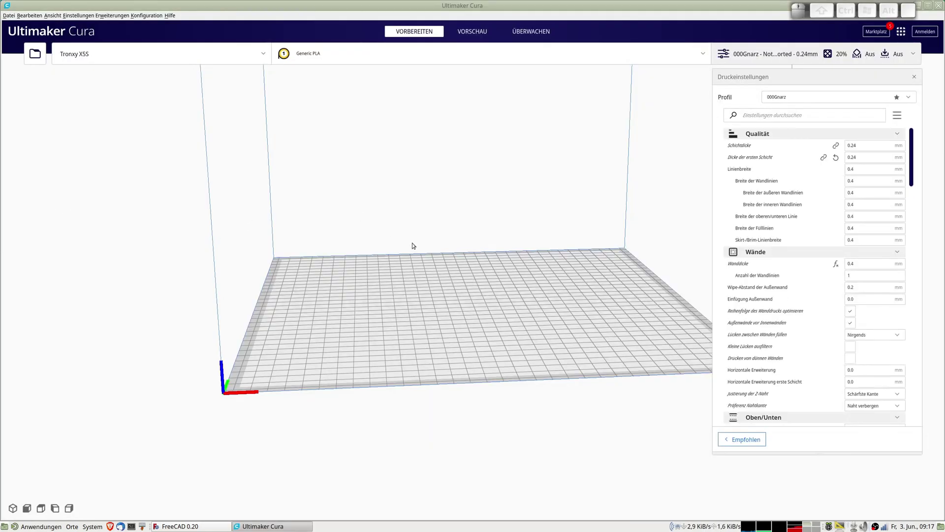
{"action": "key", "text": "ctrl+o"}
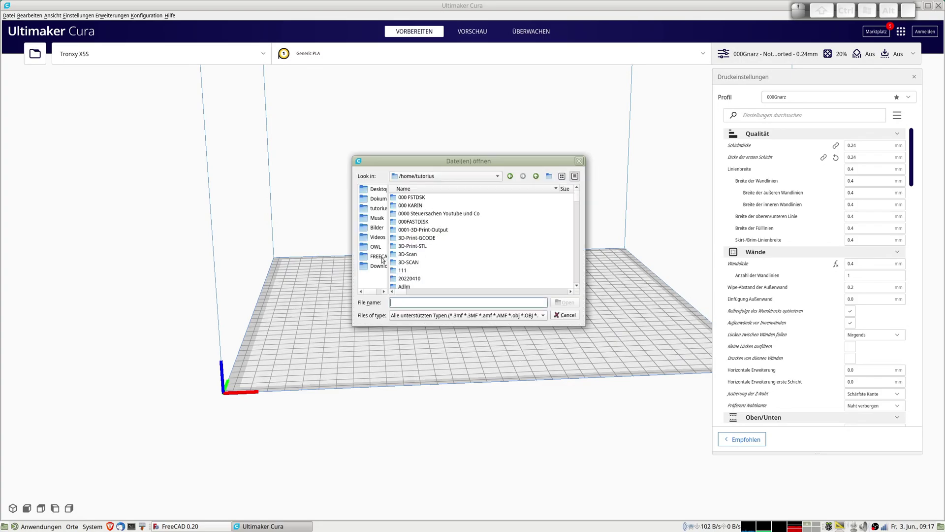
{"action": "left_click", "coordinate": [385, 266]}
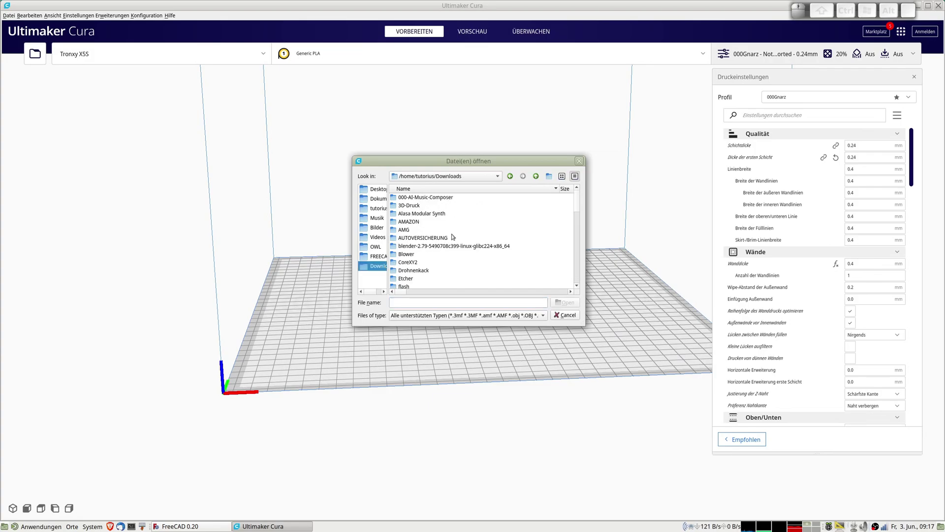
{"action": "scroll", "scroll_direction": "down", "scroll_amount": 3}
{"action": "scroll", "scroll_direction": "down", "scroll_amount": 3}
{"action": "scroll", "scroll_direction": "down", "scroll_amount": 3}
{"action": "scroll", "scroll_direction": "down", "scroll_amount": 3}
{"action": "scroll", "scroll_direction": "down", "scroll_amount": 3}
{"action": "scroll", "scroll_direction": "down", "scroll_amount": 3}
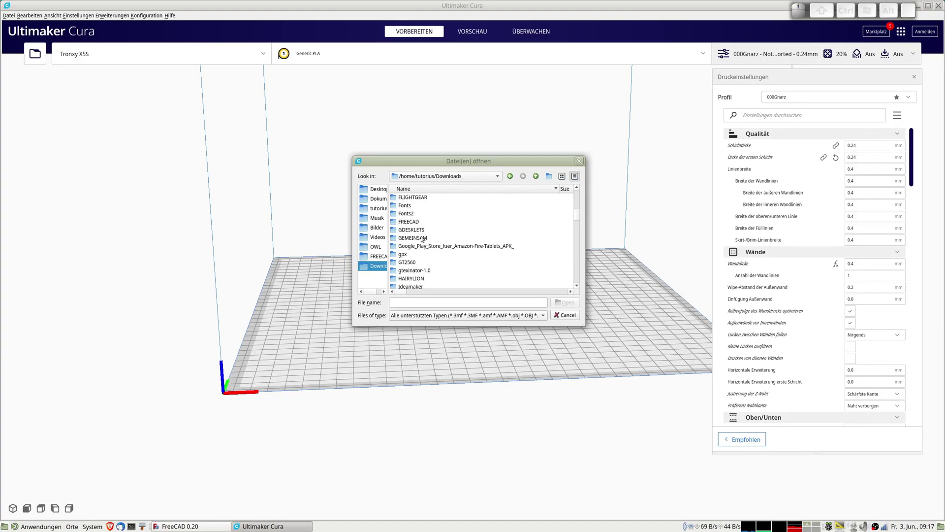
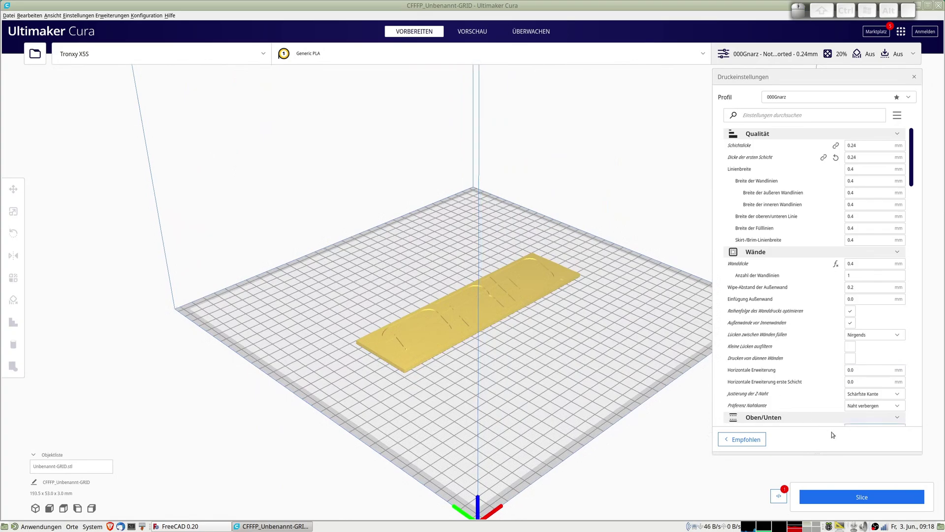
- Slice the GRID plate and tilt the layer preview (1 h 22 min, 27 g)
{"action": "left_click", "coordinate": [876, 498]}
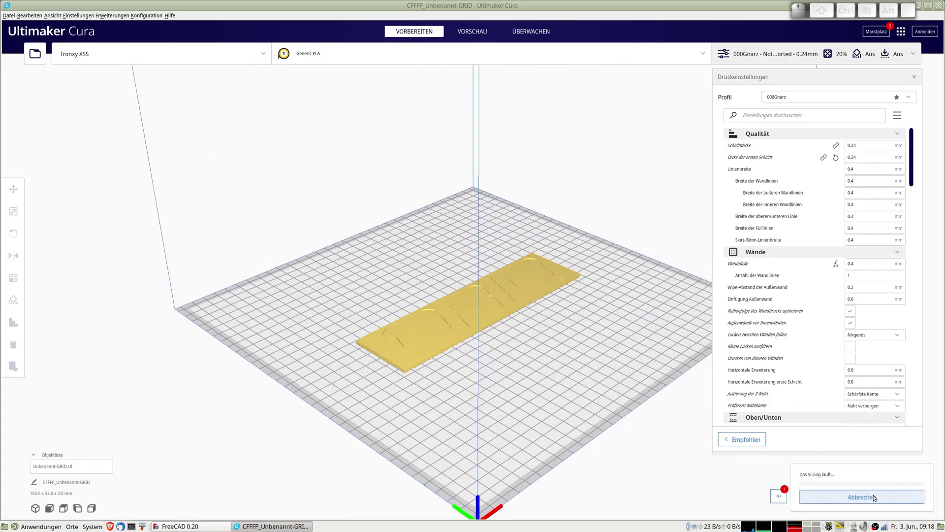
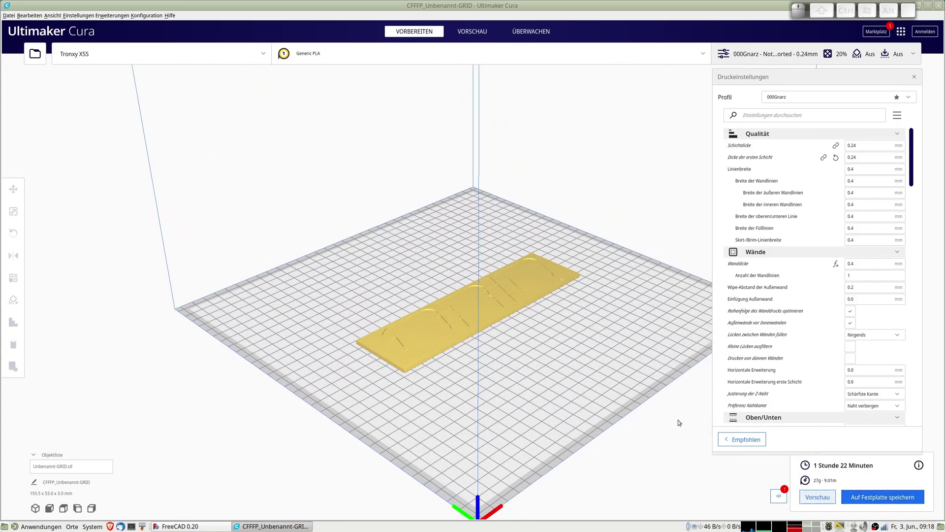
{"action": "scroll", "scroll_direction": "up", "scroll_amount": 3}
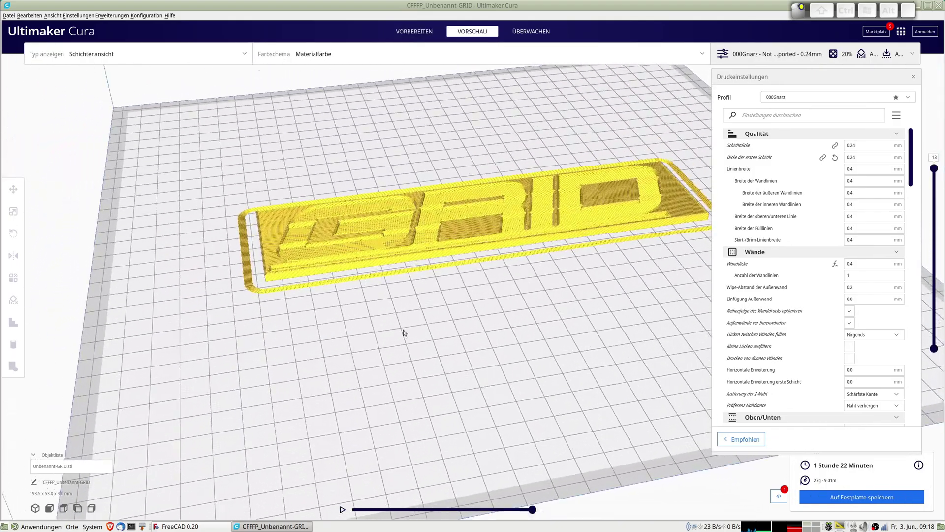
{"action": "left_click", "coordinate": [421, 318]}
{"action": "left_click_drag", "start_coordinate": [543, 271], "coordinate": [767, 390]}
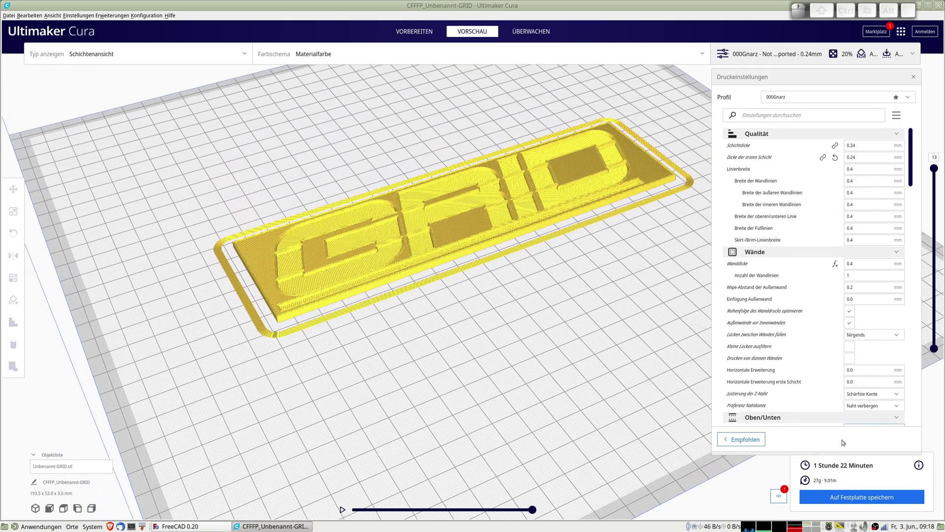
- Add the Filament Change post-processing script in Modify G-Code
{"action": "left_click", "coordinate": [783, 495]}
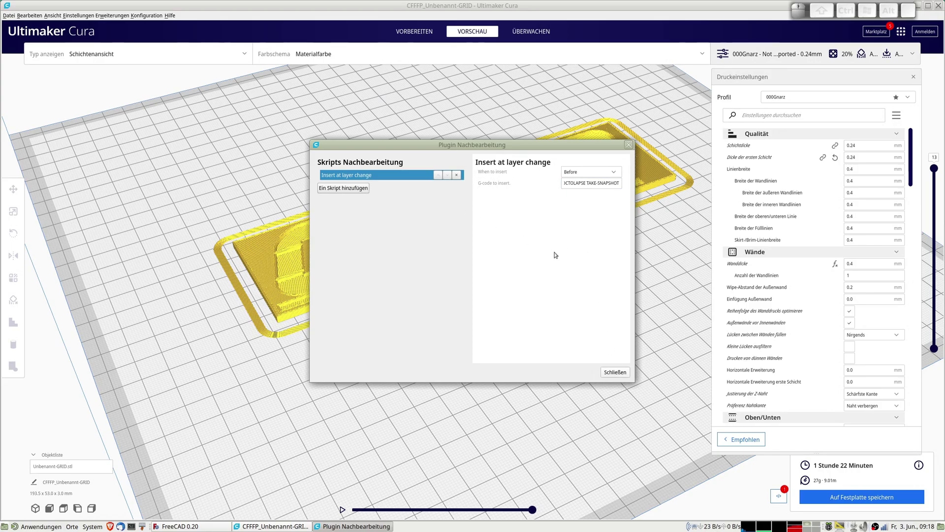
{"action": "left_click", "coordinate": [446, 201]}
{"action": "left_click", "coordinate": [348, 190]}
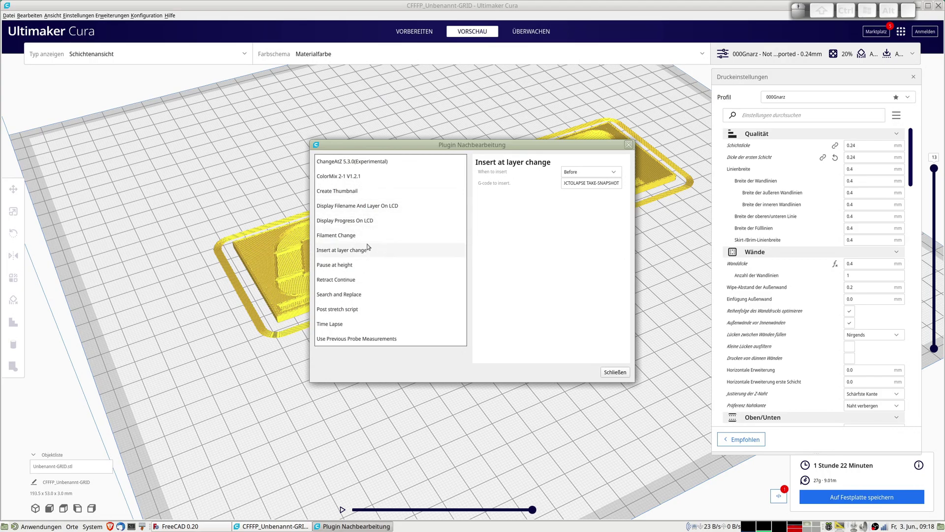
{"action": "left_click", "coordinate": [344, 236]}
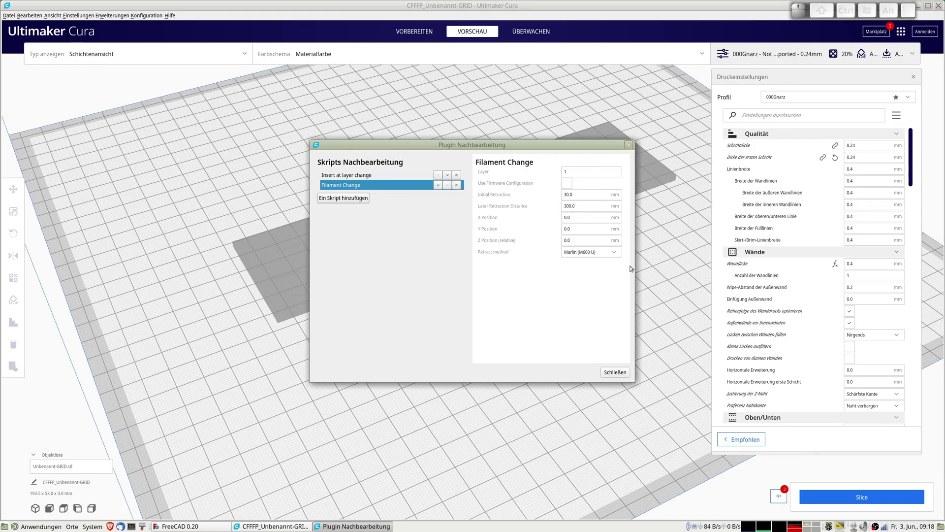
{"action": "left_click", "coordinate": [624, 373]}
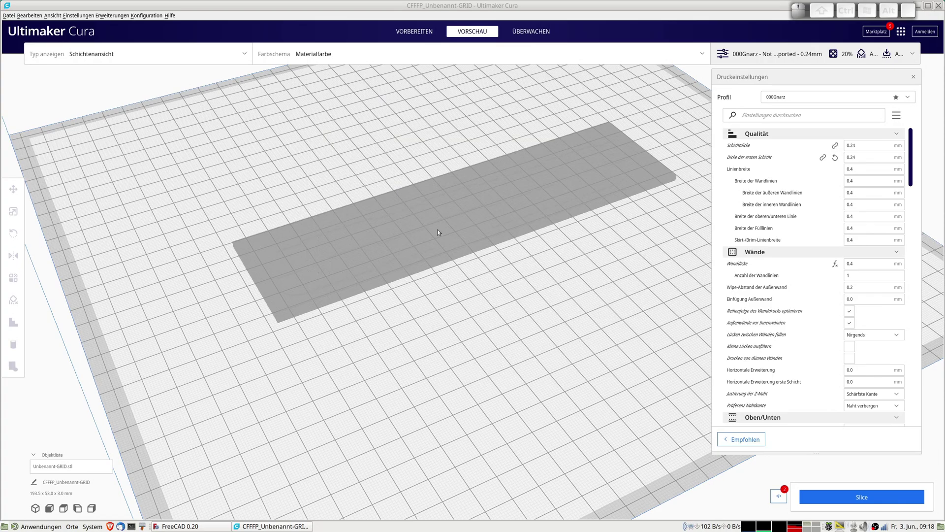
- Select the plate model and re-slice it with the new script
{"action": "left_click", "coordinate": [451, 256]}
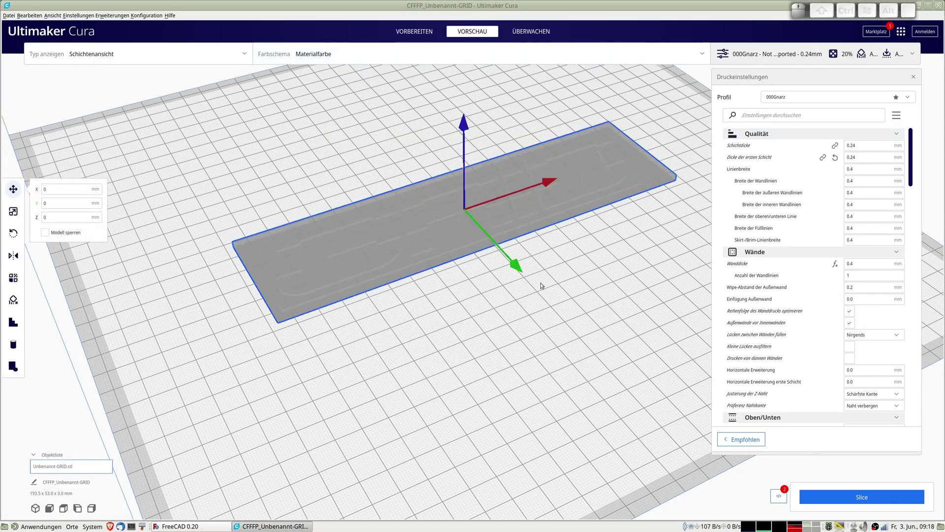
{"action": "left_click", "coordinate": [855, 501]}
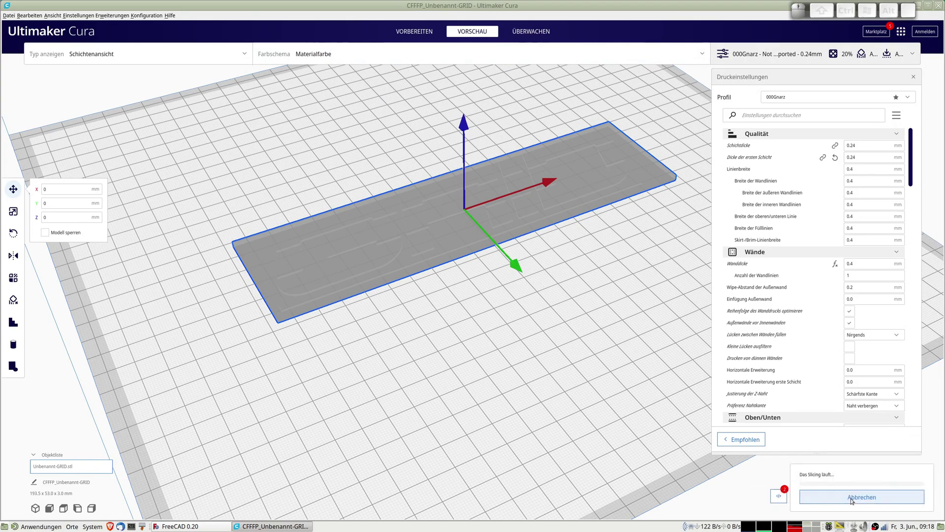
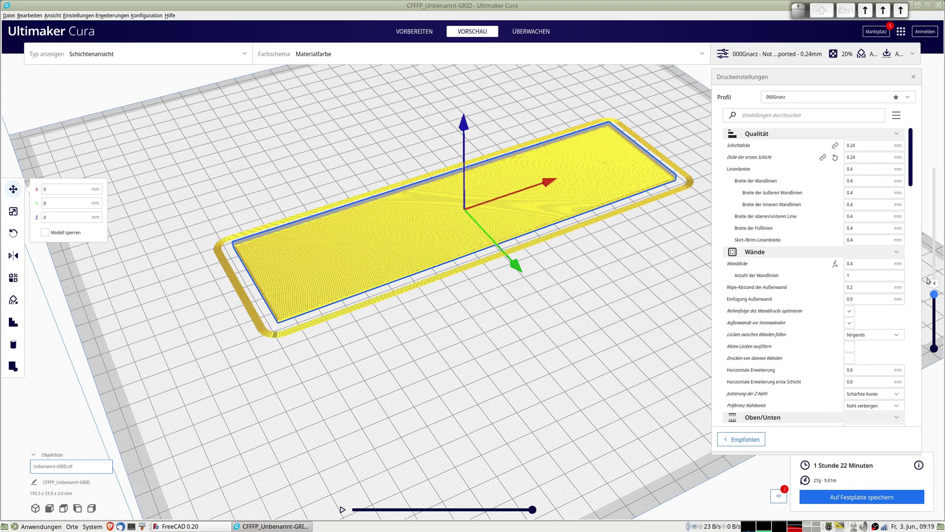
{"action": "key", "text": "Up"}
{"action": "key", "text": "Up"}
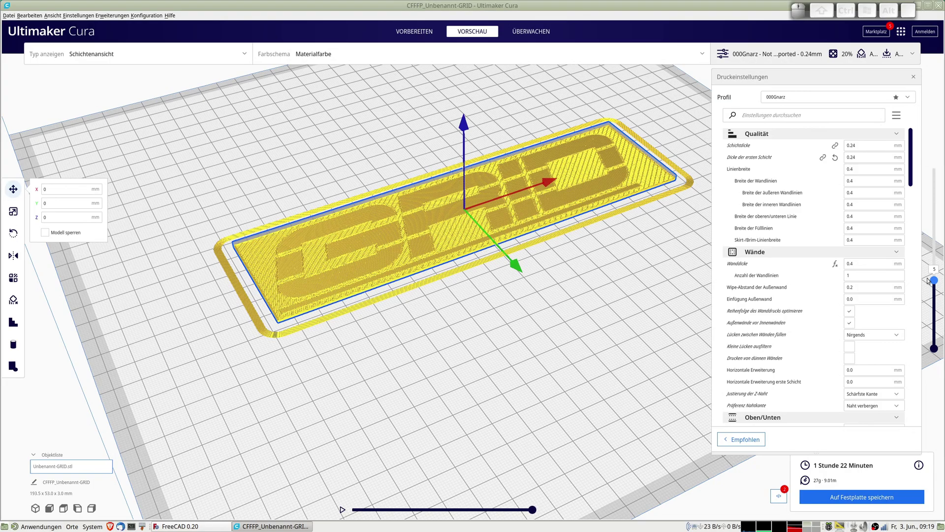
{"action": "key", "text": "Up"}
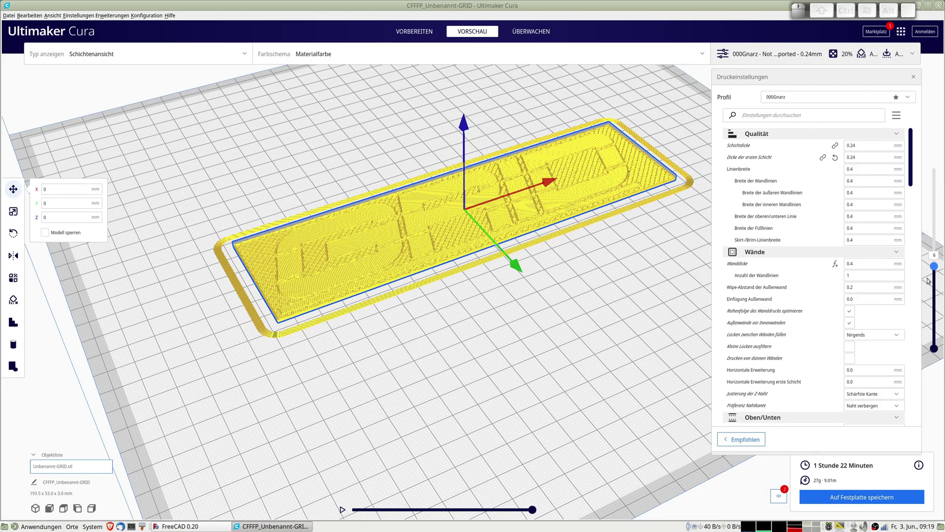
{"action": "key", "text": "Down"}
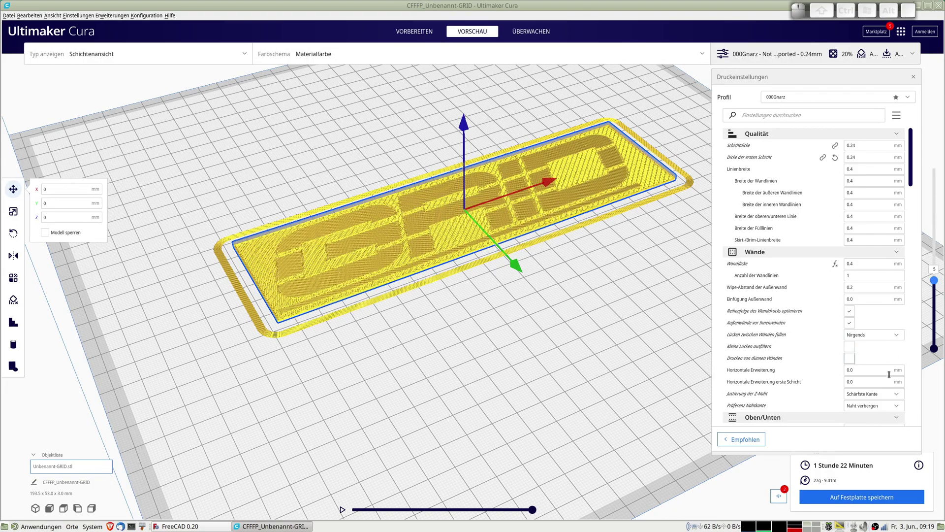
- Set the Filament Change script's layer to 5 and deselect the model
{"action": "left_click", "coordinate": [781, 500]}
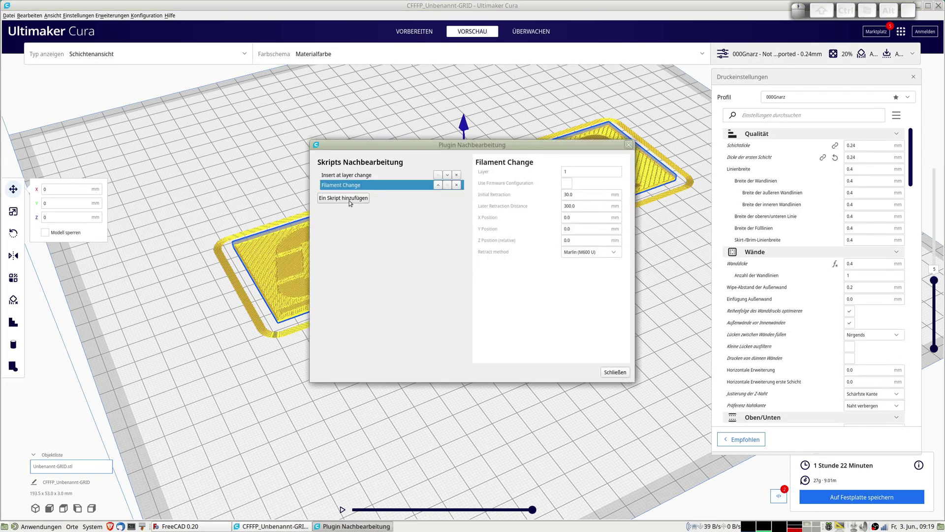
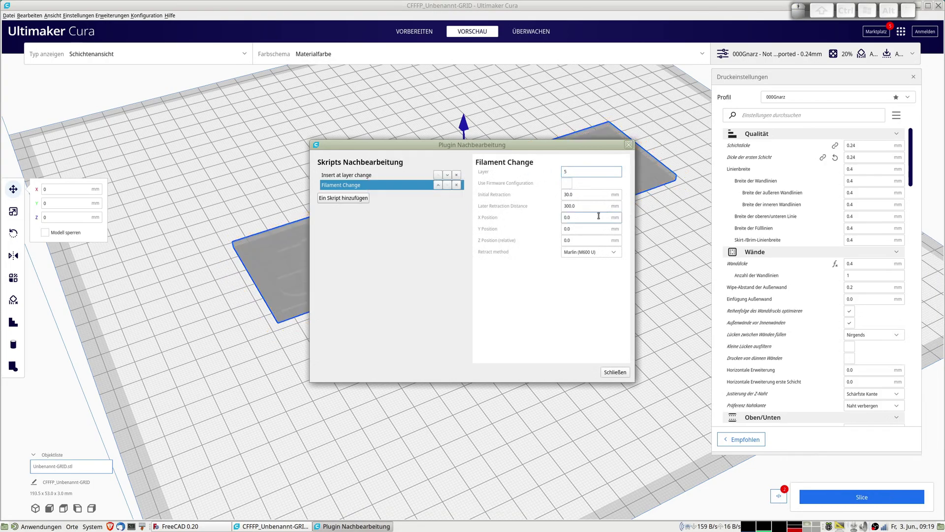
{"action": "left_click", "coordinate": [623, 373]}
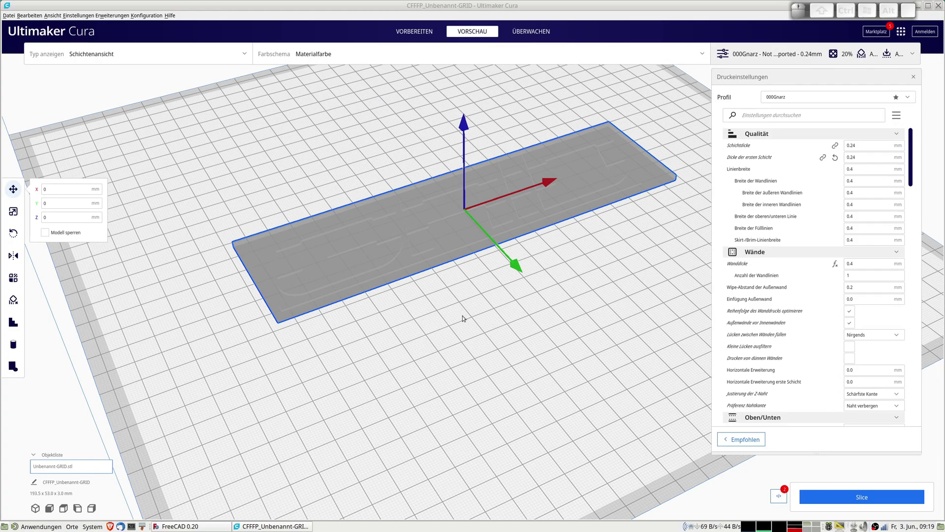
{"action": "left_click", "coordinate": [482, 323]}
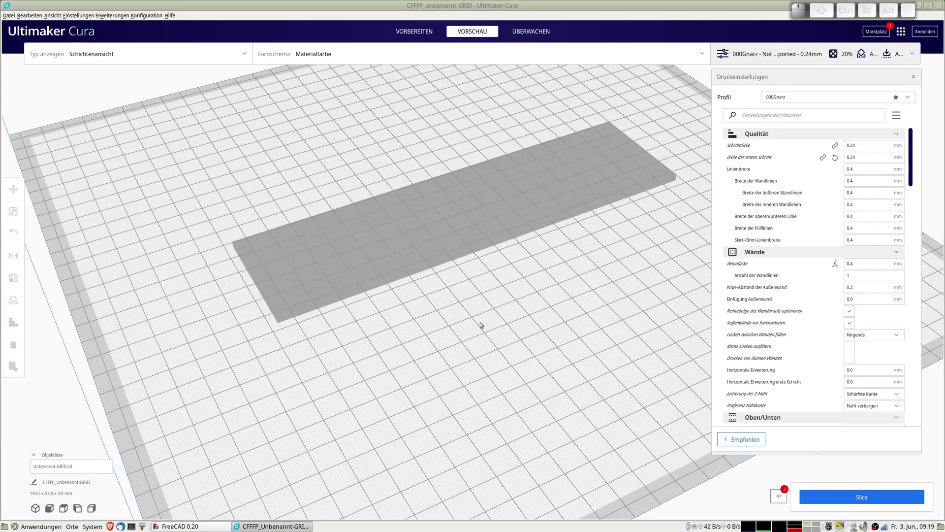